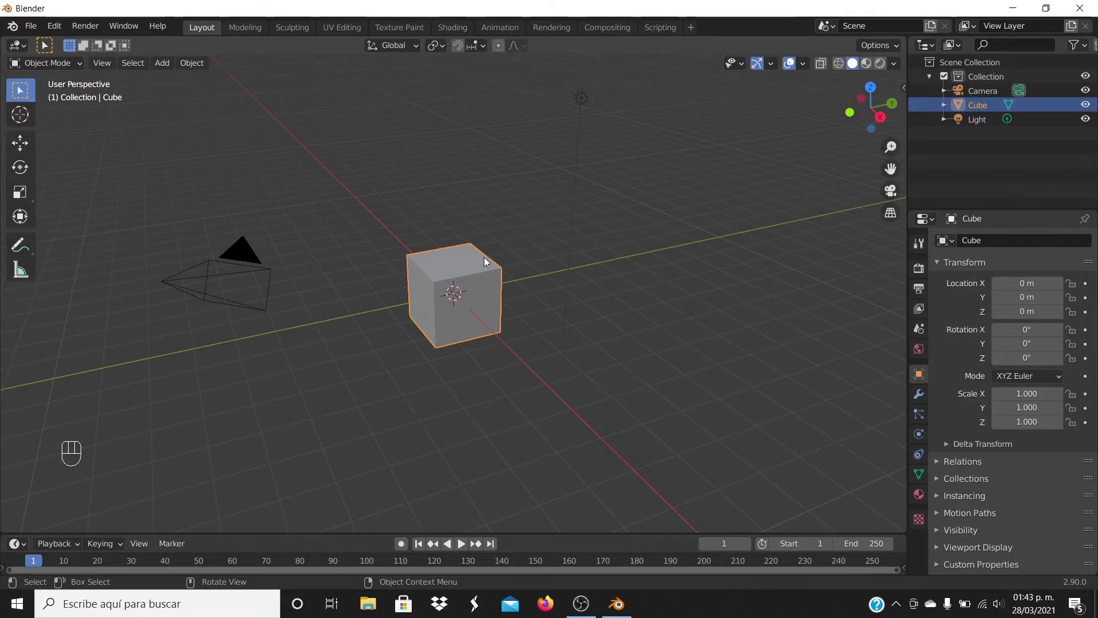
- Delete the default cube and the light, leaving only the camera
key(x)
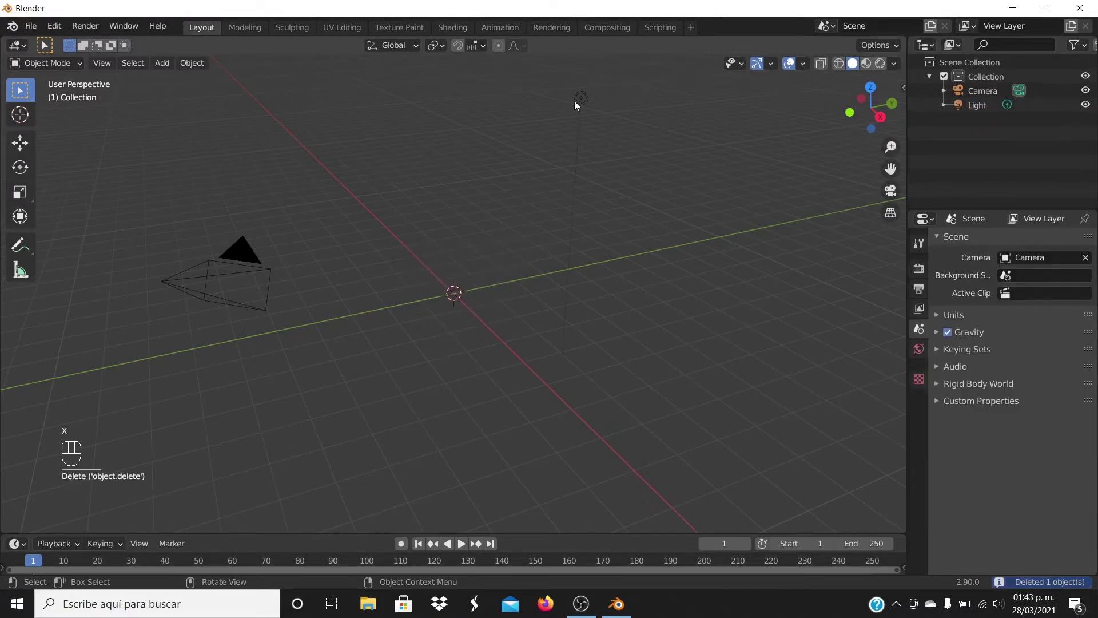
click(586, 104)
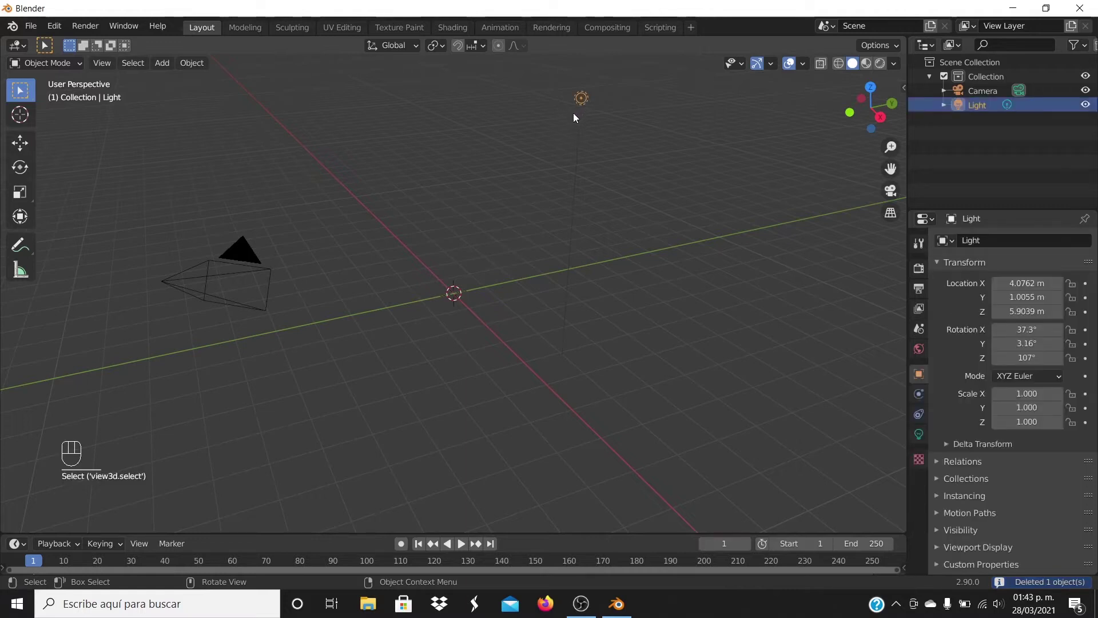
key(x)
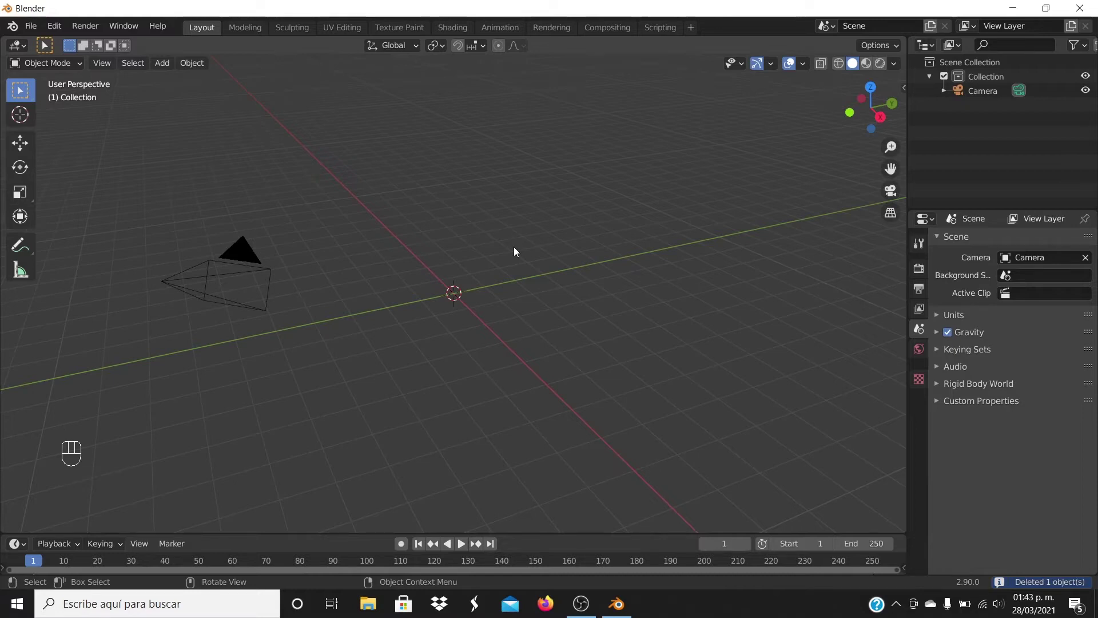
- Add a mesh cylinder and flatten it to a thin disc scaled 0.55 × 0.55 × 0.02
key(shift+a)
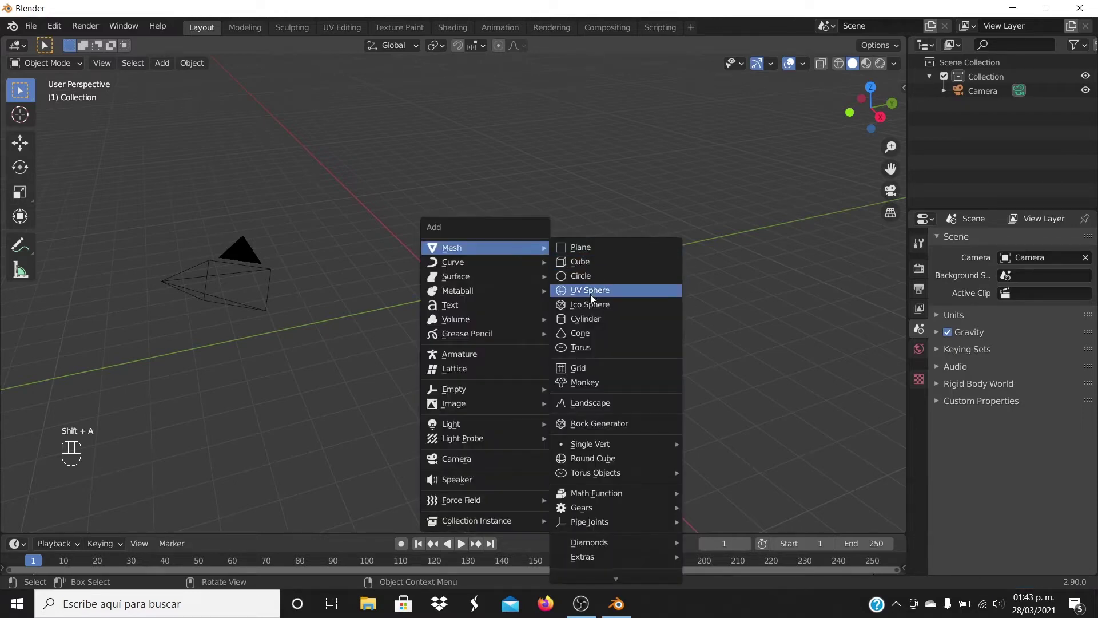
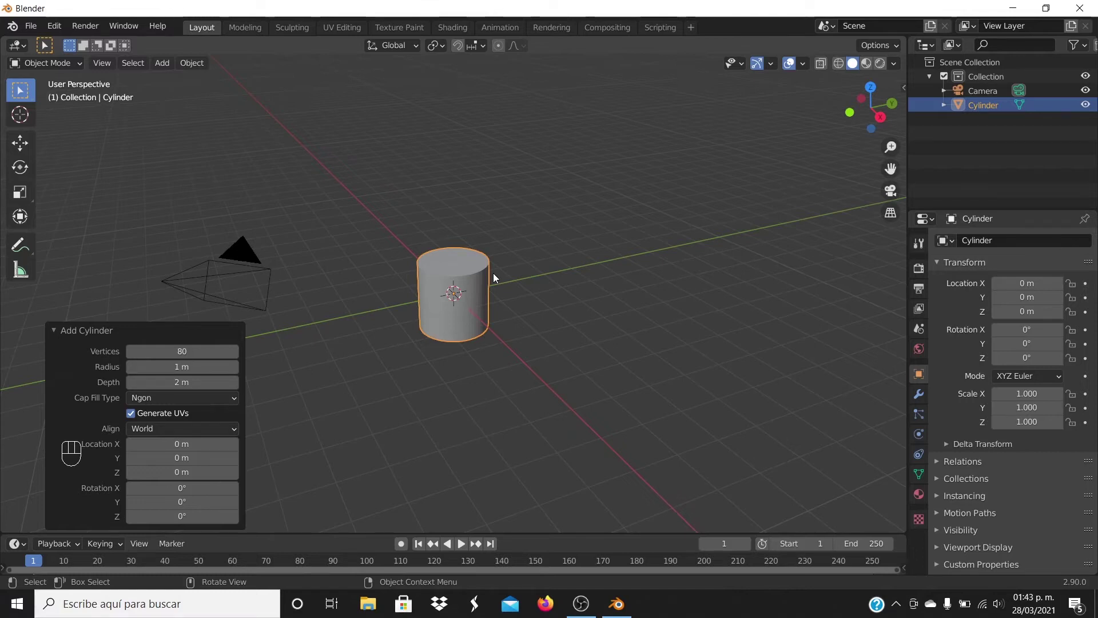
click(62, 333)
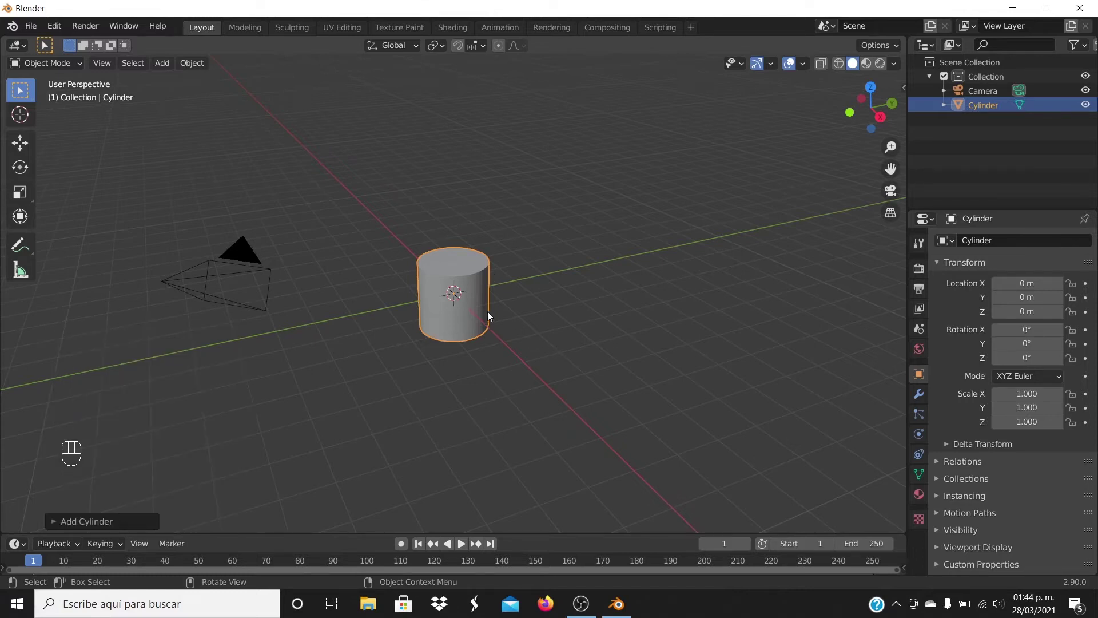
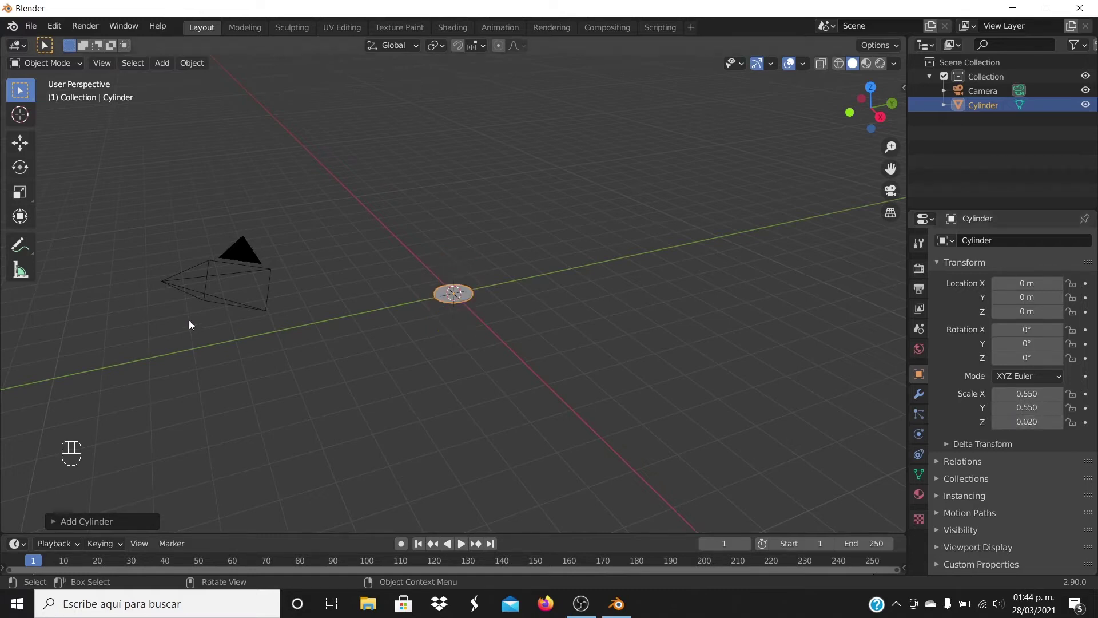
drag(479, 409, 606, 392)
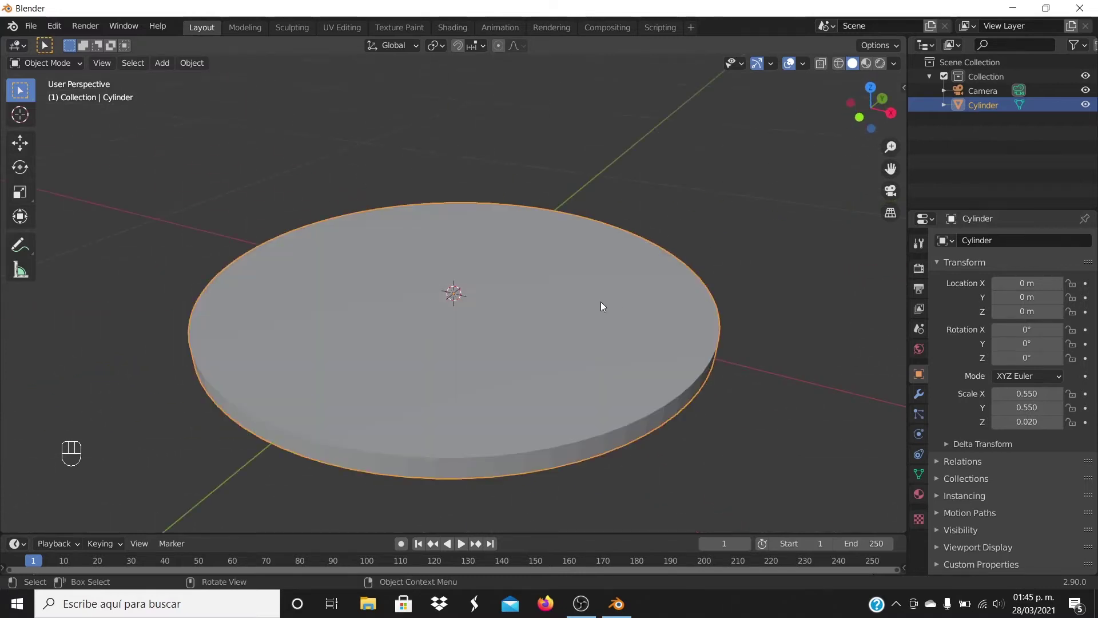
drag(604, 308, 550, 309)
- Add a Bevel modifier to the disc, amount 0.02 m, limited by a 30° angle
click(628, 447)
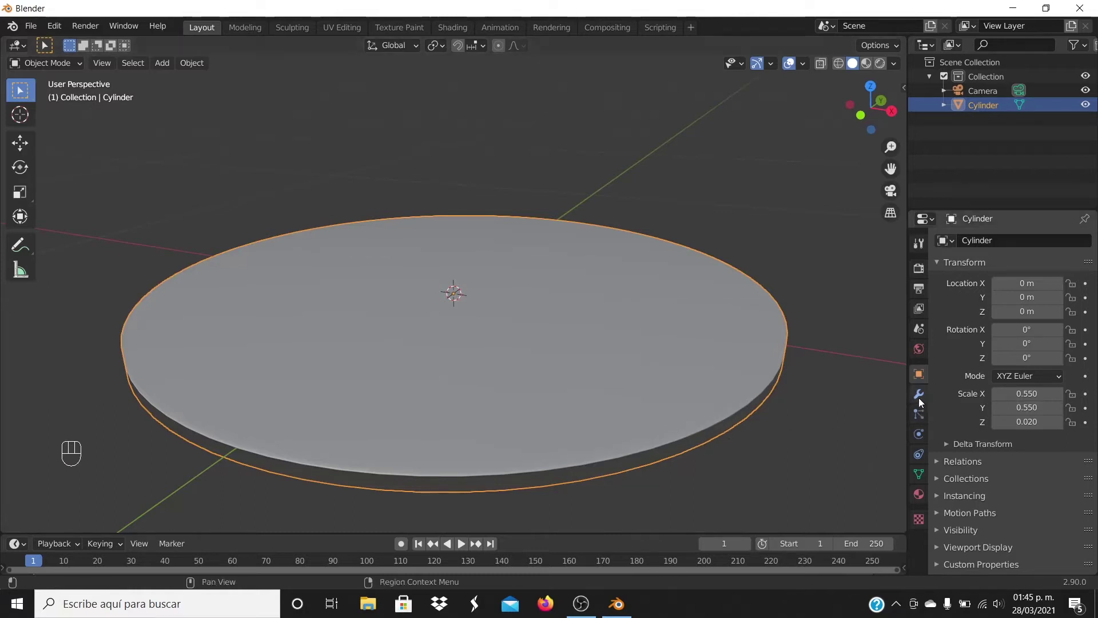
drag(1001, 246, 833, 291)
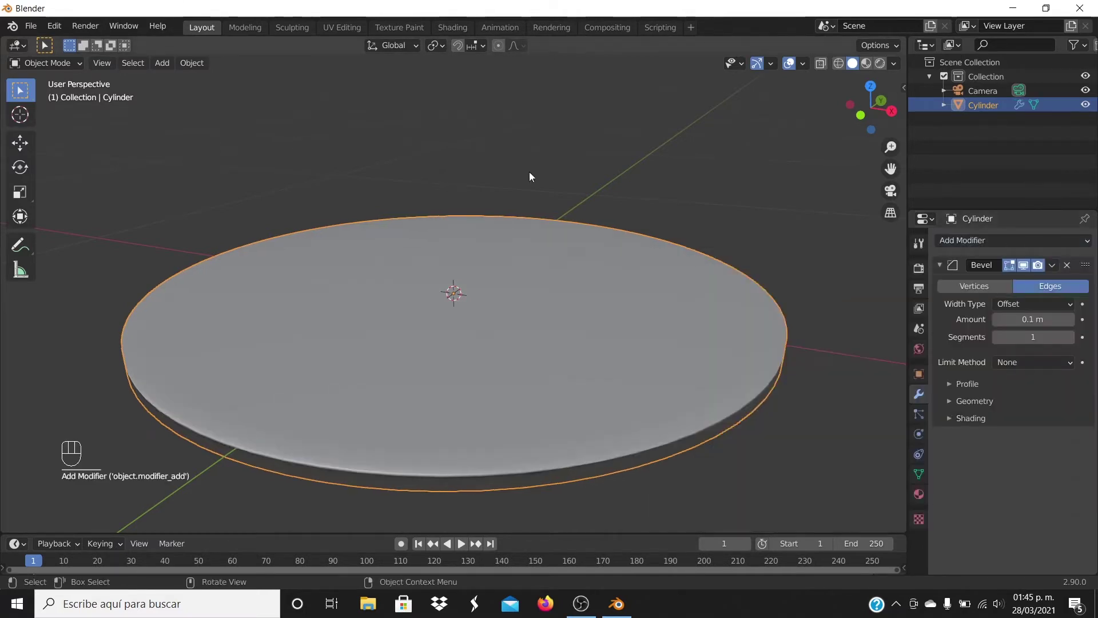
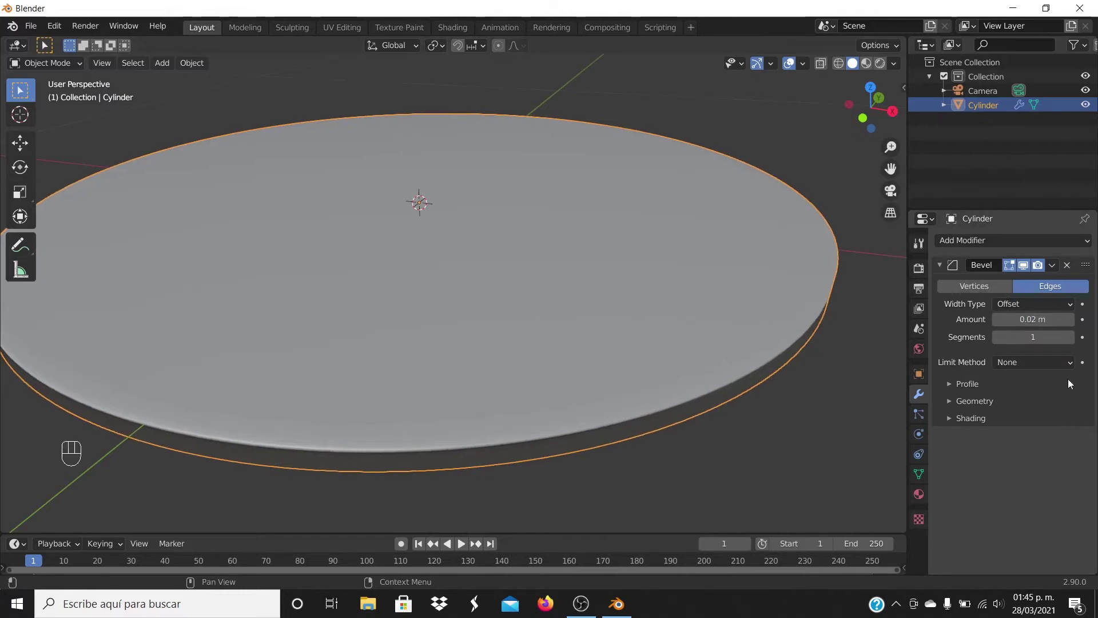
drag(868, 385, 883, 369)
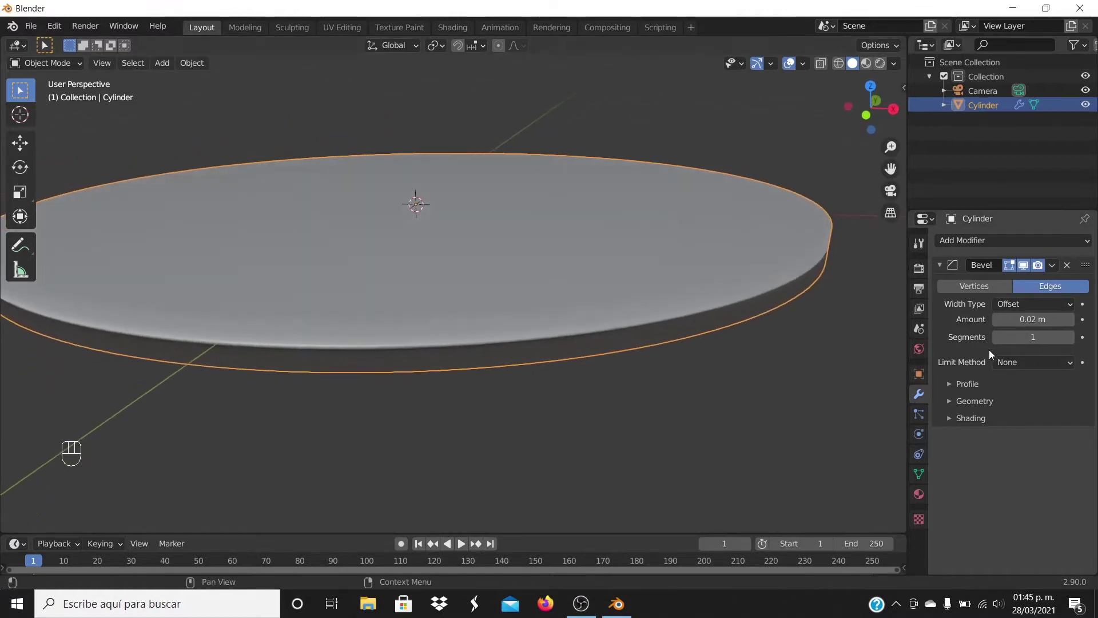
drag(1036, 365, 1020, 398)
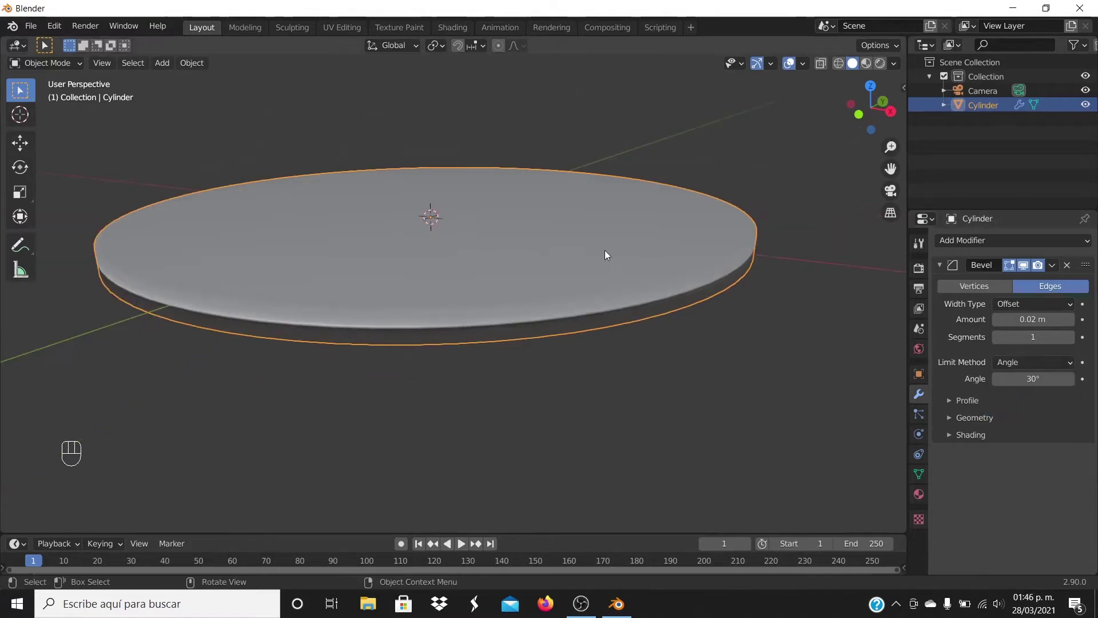
- Frame the disc's side edge in front view ready for mesh editing
key(KP_1)
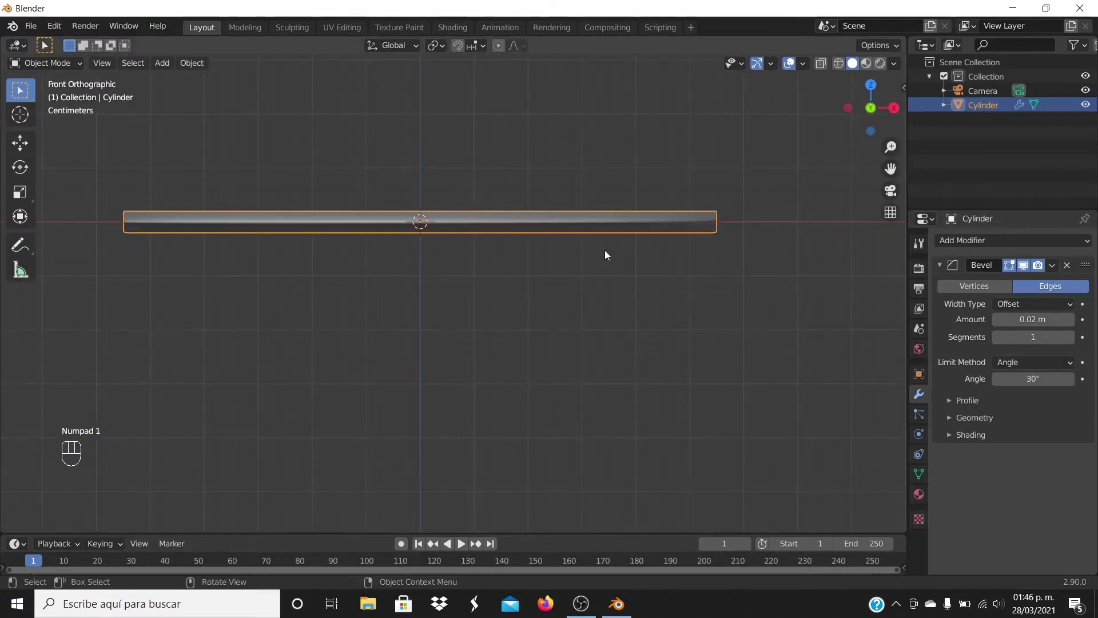
drag(545, 251, 640, 315)
middle_click(661, 336)
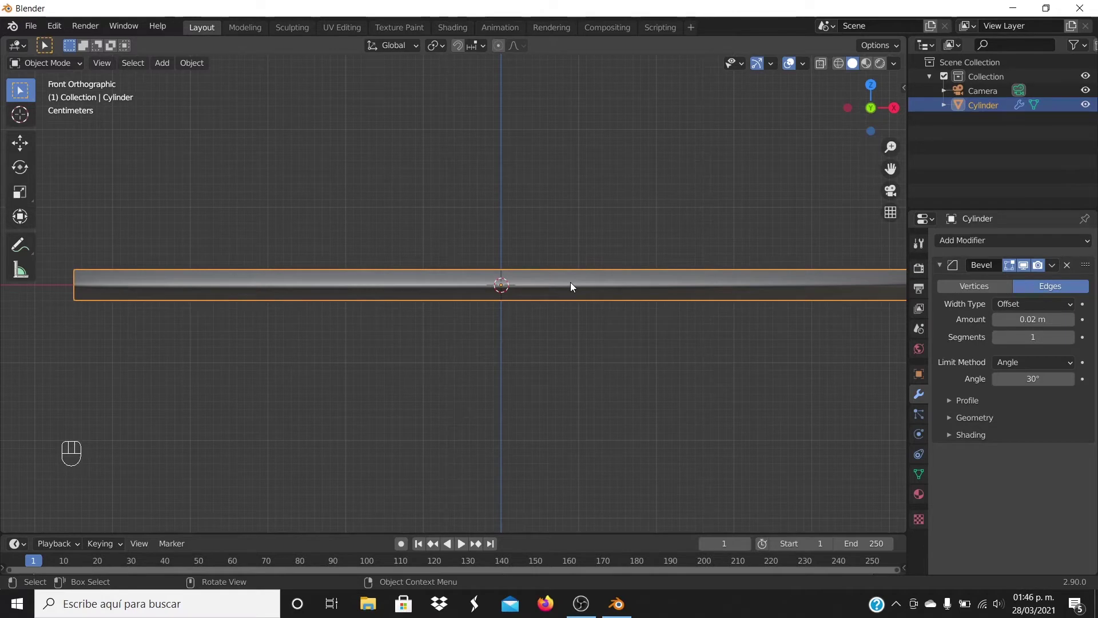
- Cut two edge loops around the rim near the top and bottom, then return to Object Mode
key(Tab)
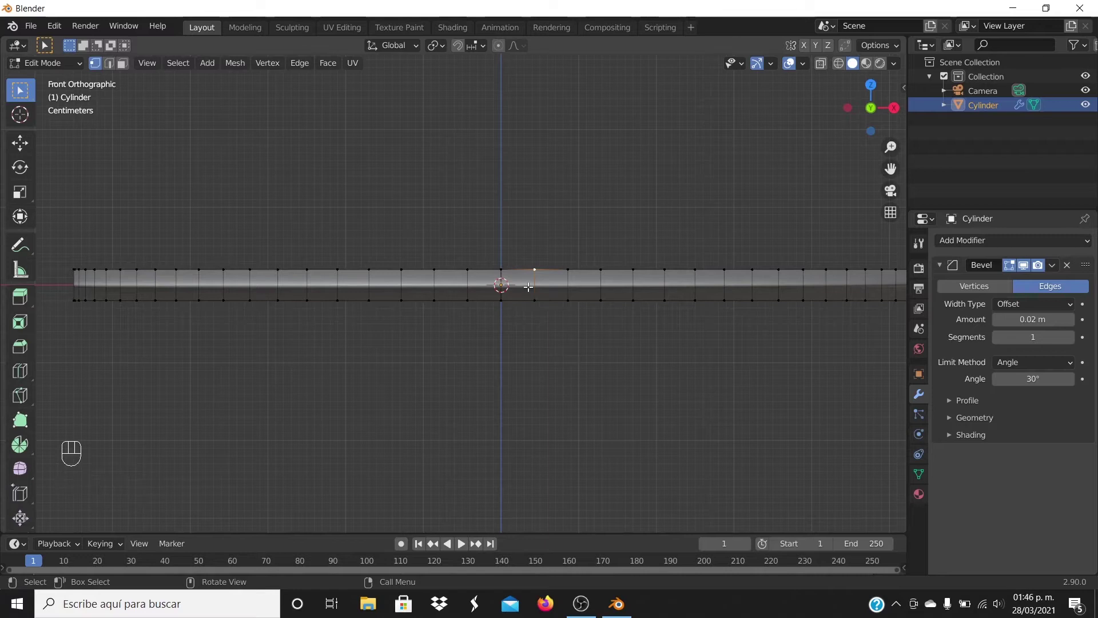
key(ctrl+r)
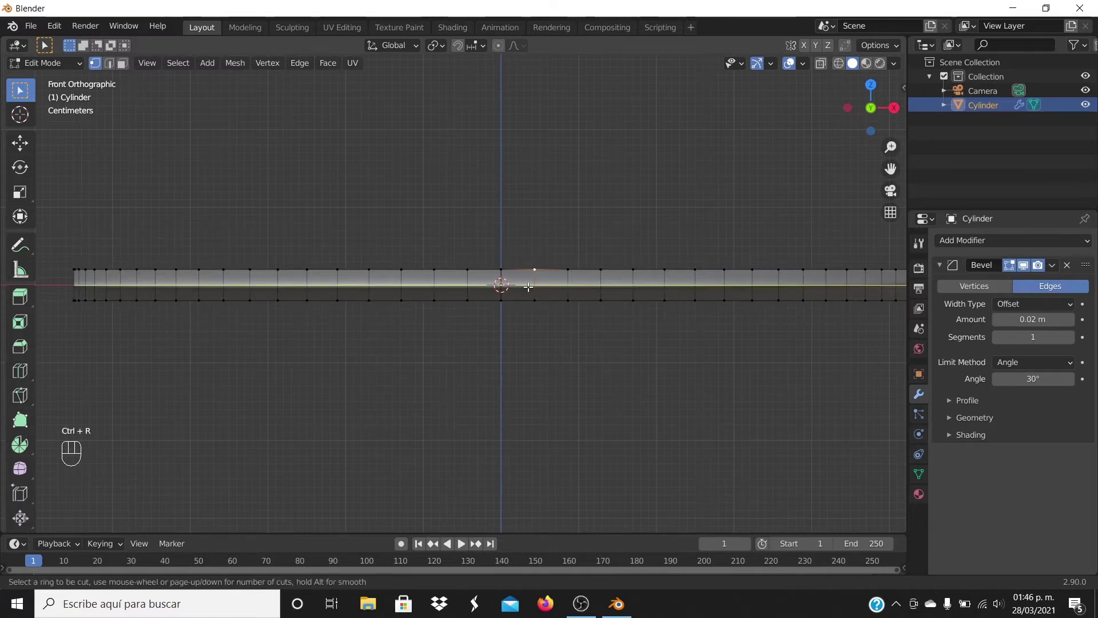
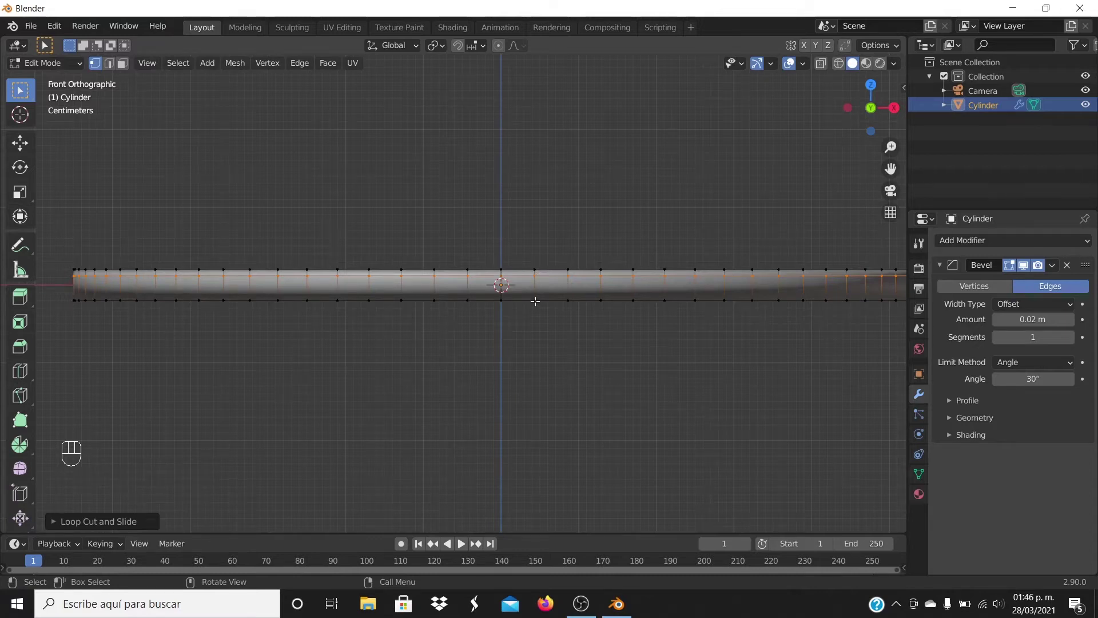
key(ctrl+r)
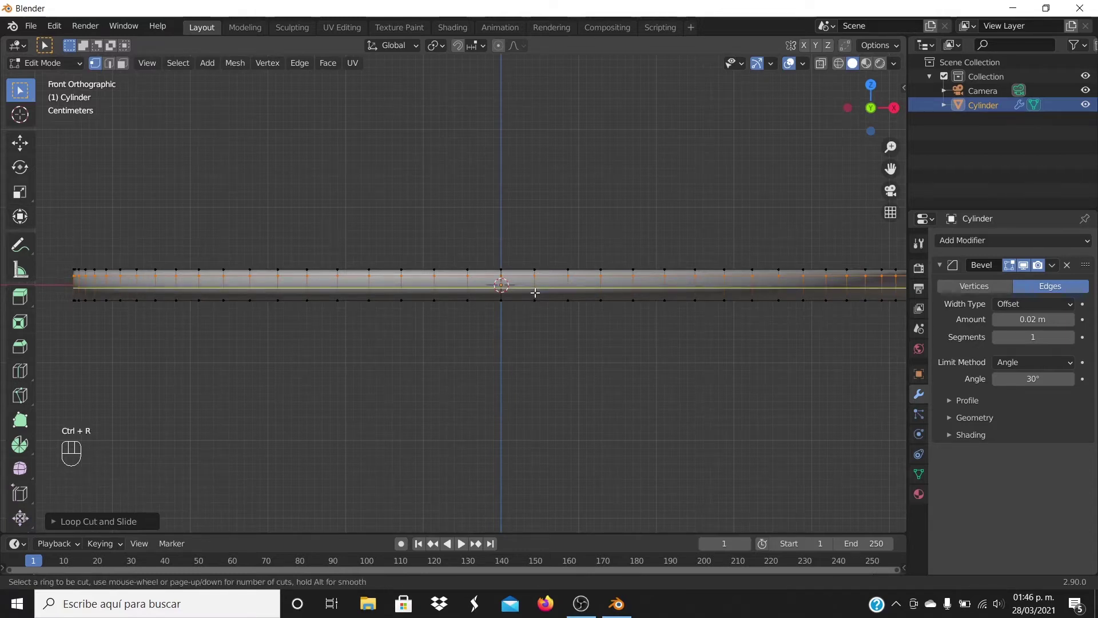
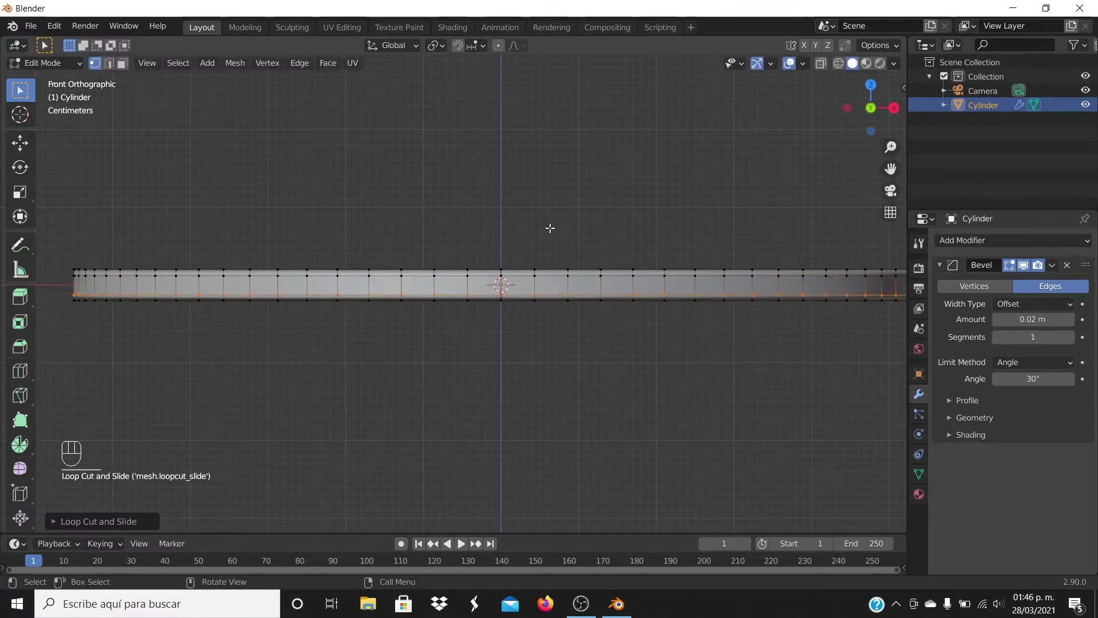
key(Tab)
drag(595, 227, 584, 242)
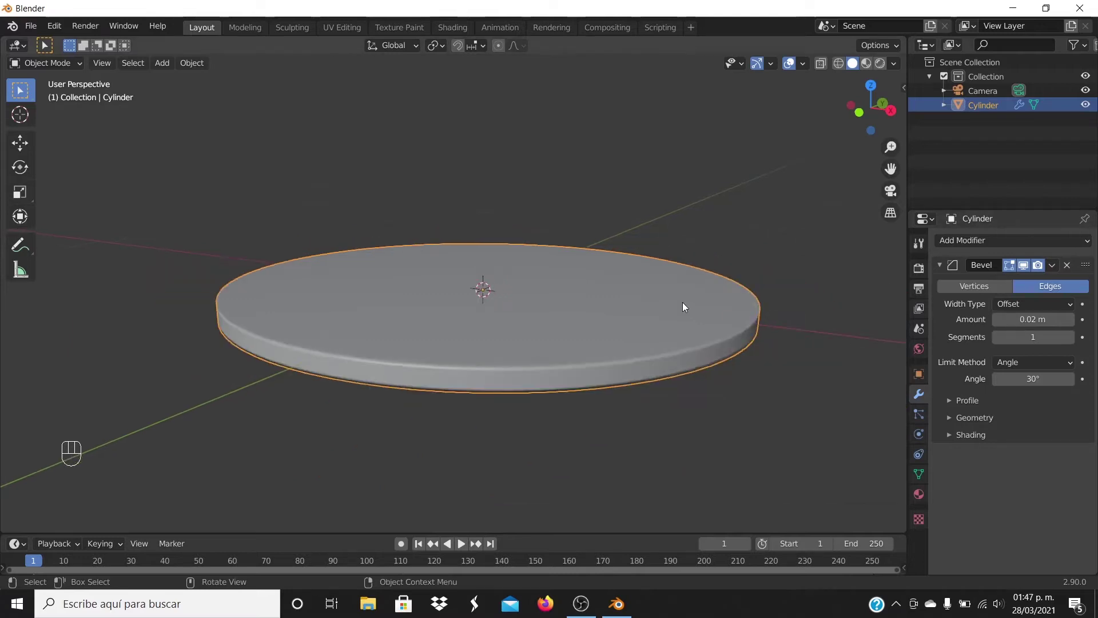
- Duplicate the disc and drop the copy just below the original along Z
key(KP_1)
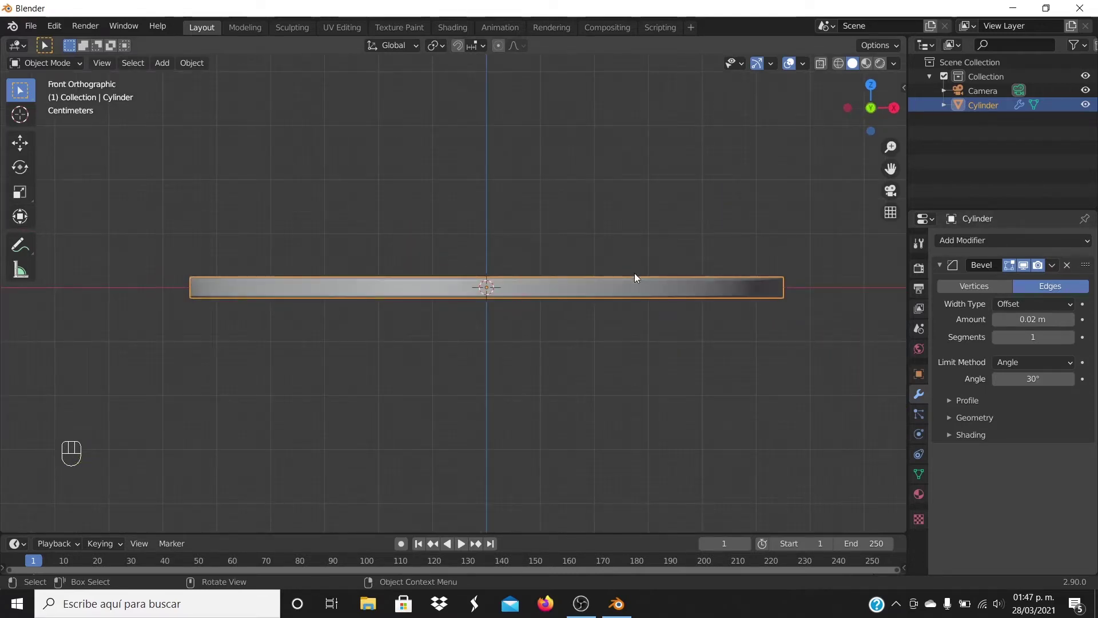
key(KP_1)
key(shift+d)
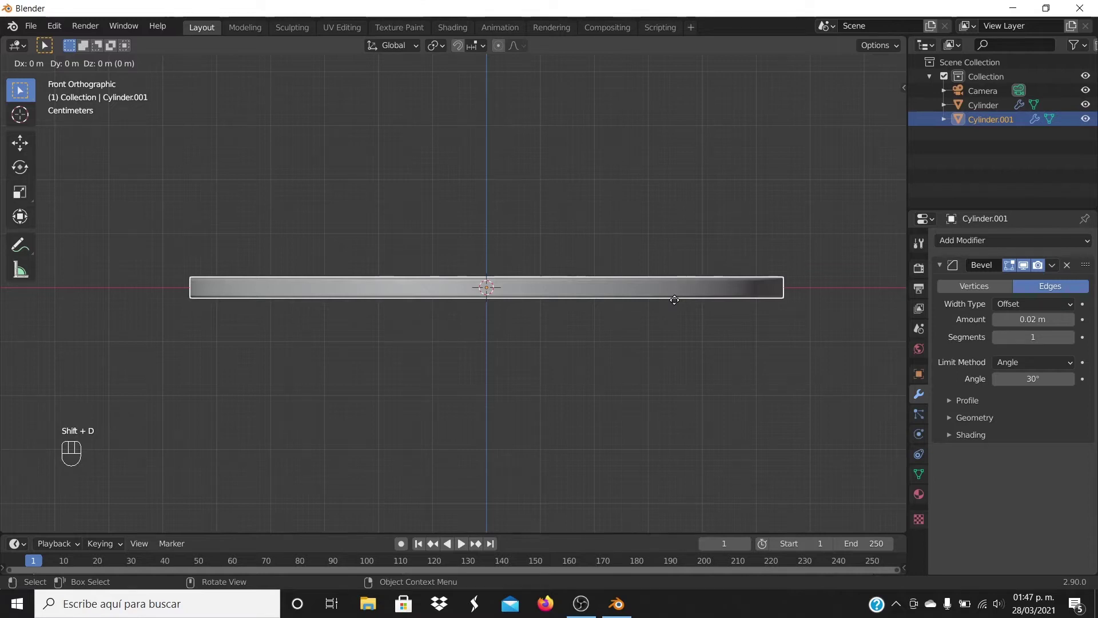
key(g)
key(z)
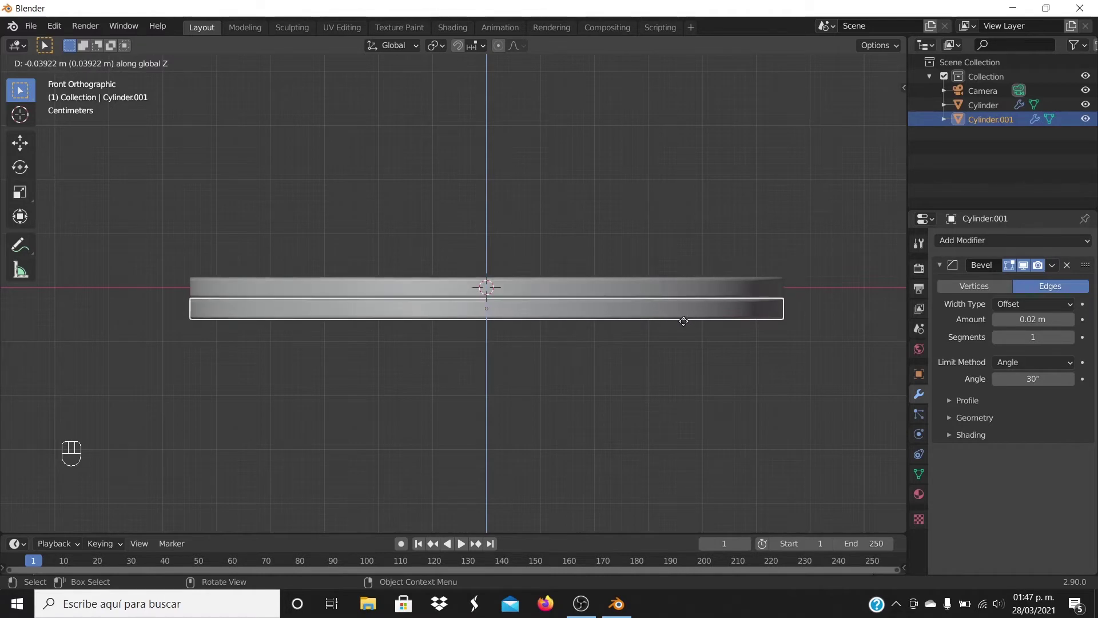
click(687, 324)
- Scale the duplicate up about 1.19 times into a wider lower layer
drag(672, 193, 656, 255)
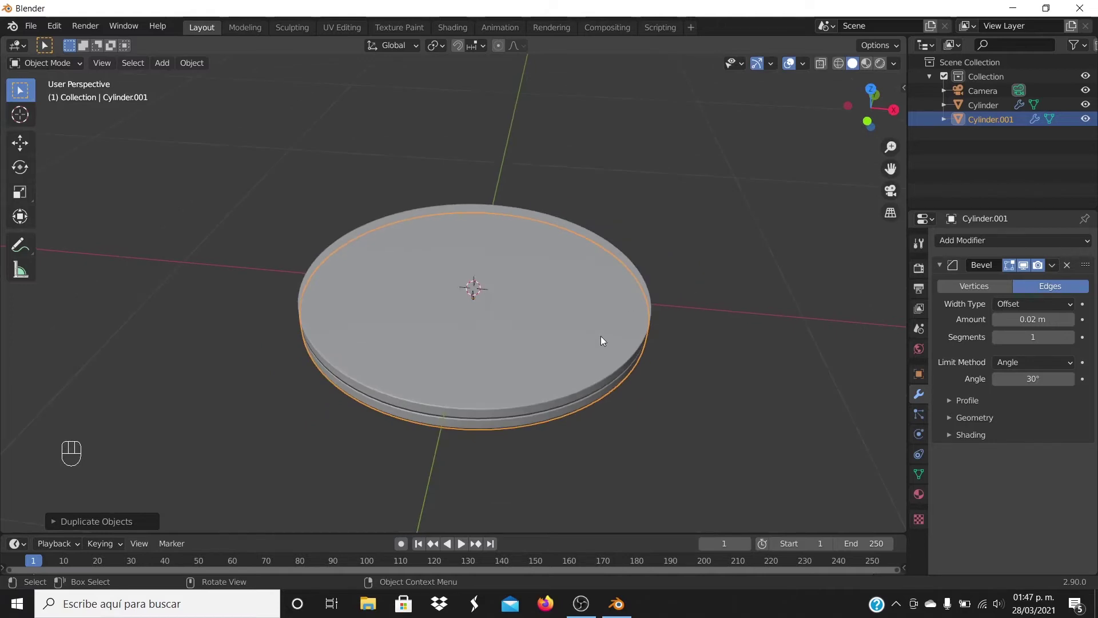
key(s)
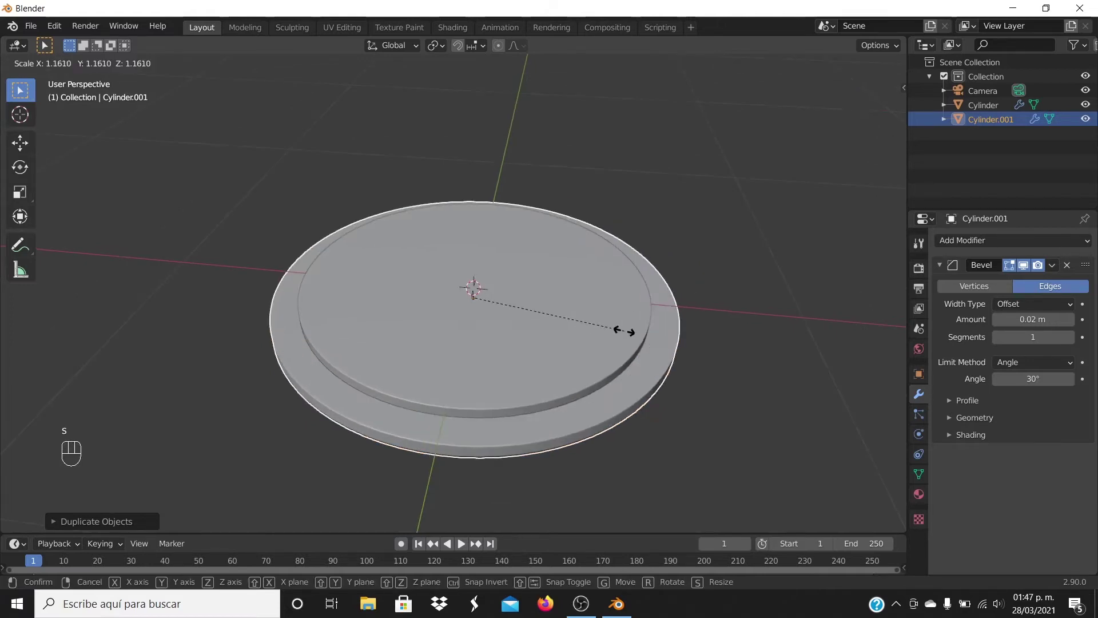
click(632, 337)
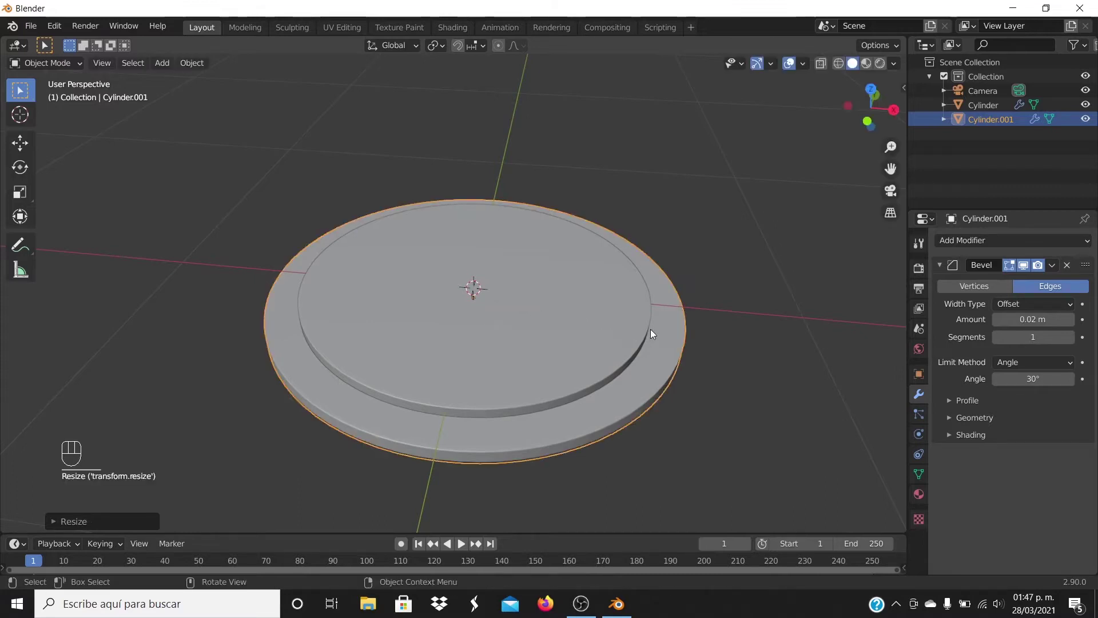
- Stretch the lower disc several times taller along Z and lower it beneath the upper disc
key(KP_1)
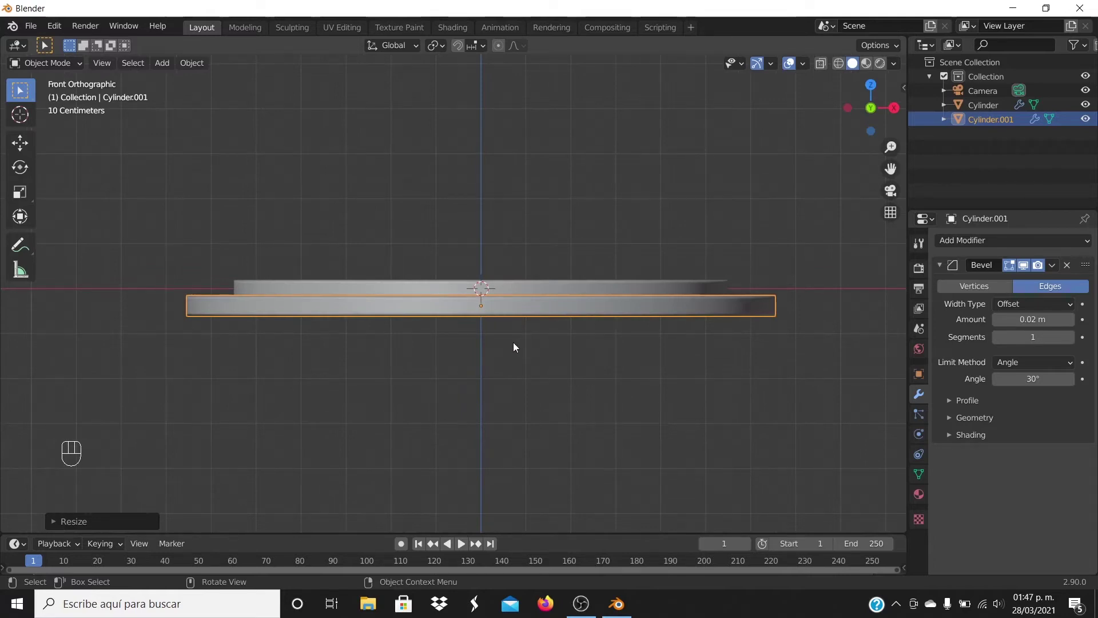
key(s)
key(z)
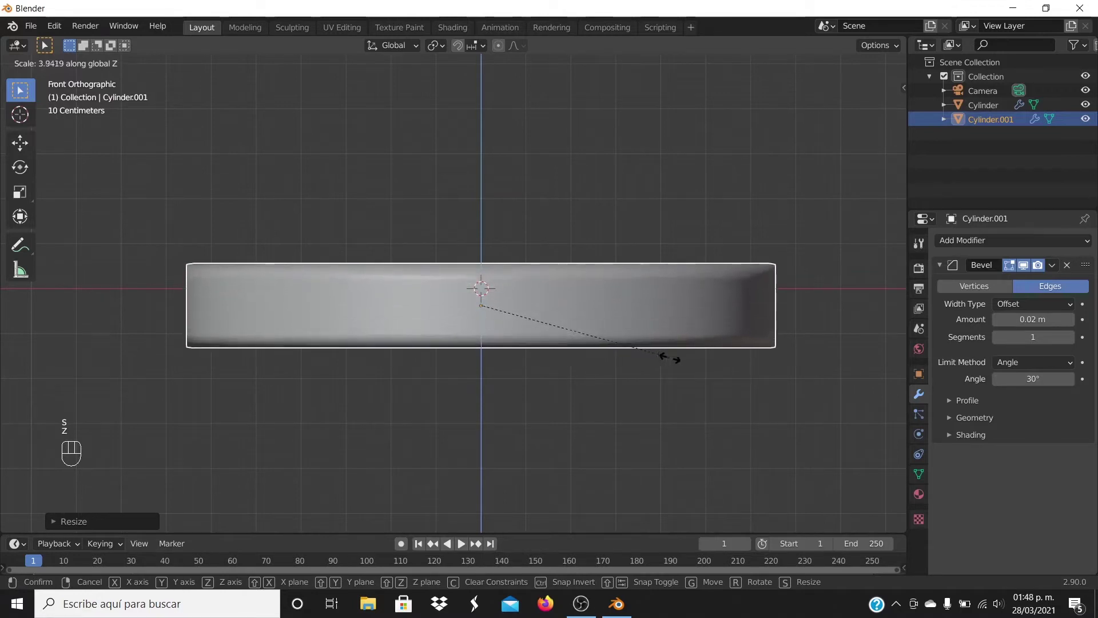
click(721, 361)
key(g)
key(z)
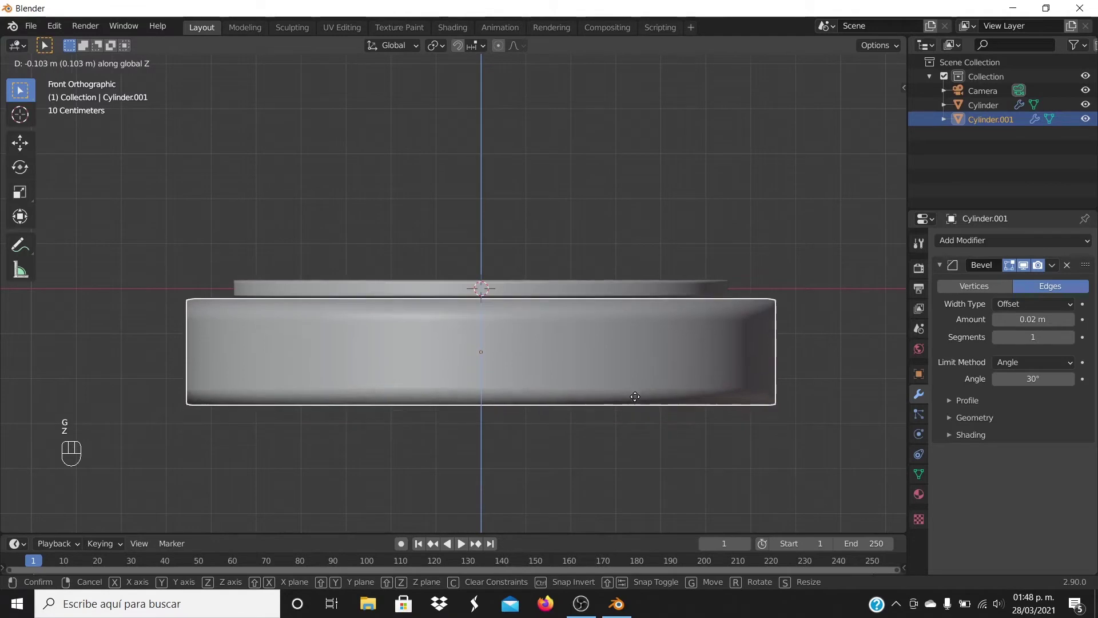
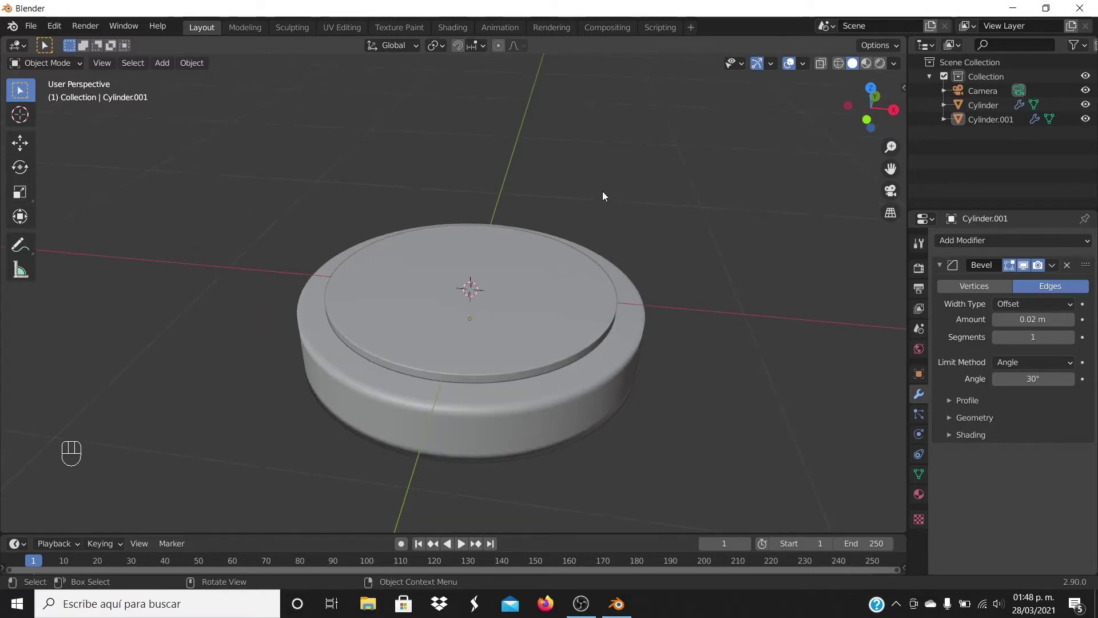
- Add a new slim cylinder at the centre of the base with a reduced radius
key(shift+a)
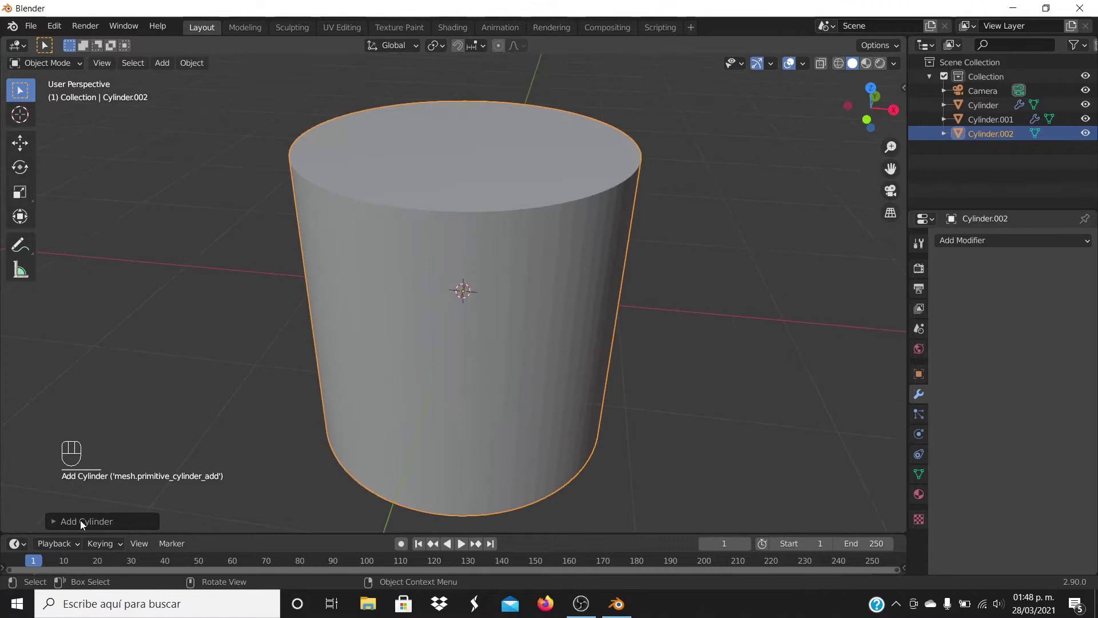
click(83, 524)
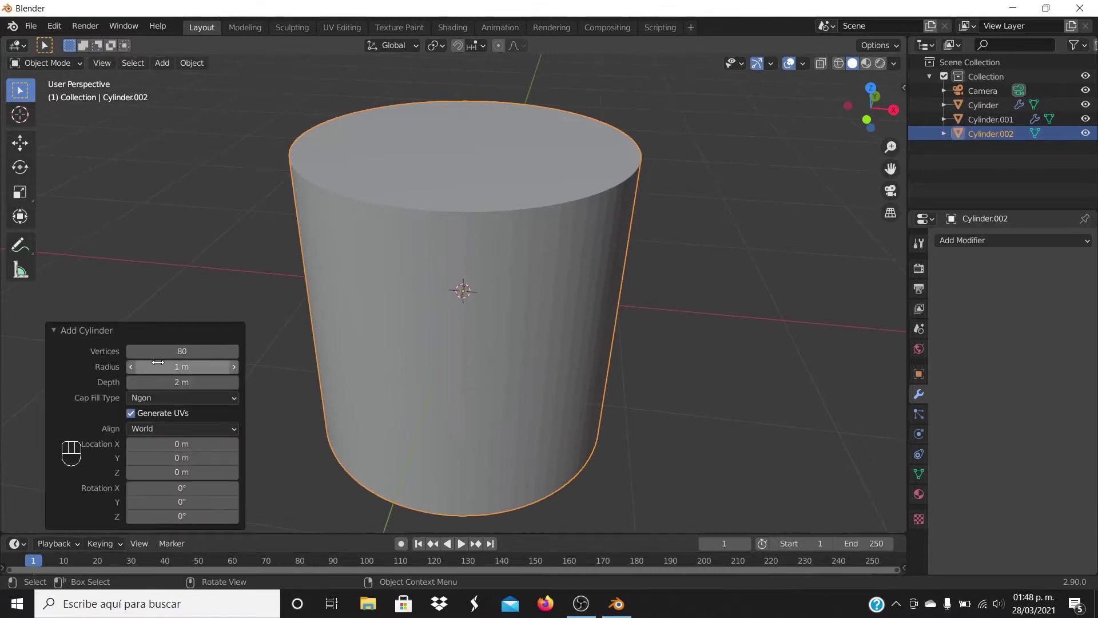
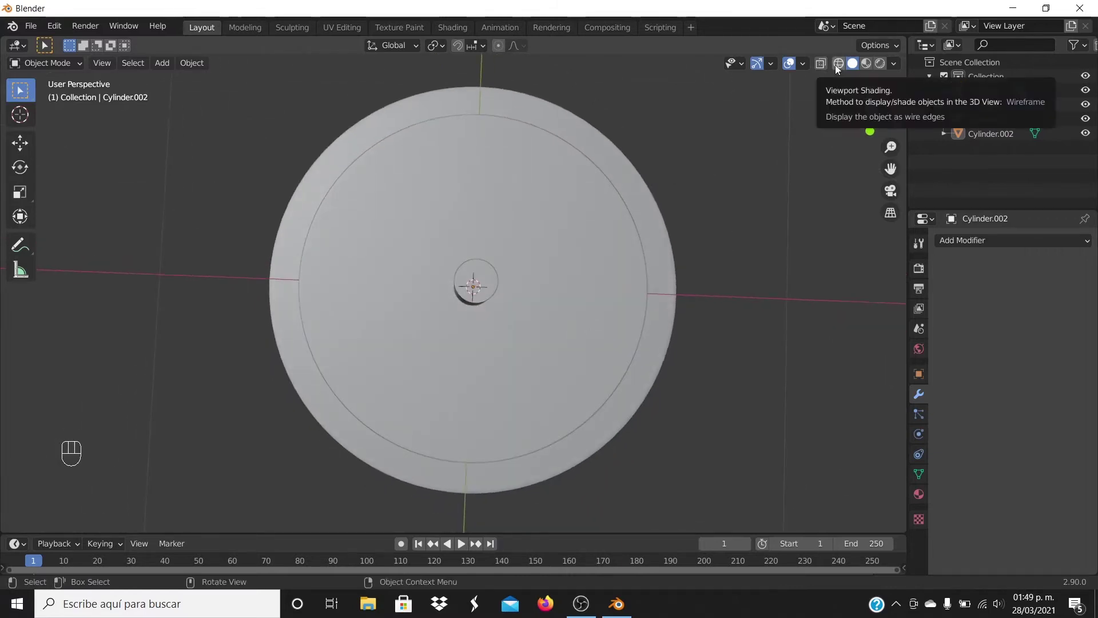
- In wireframe top view, shift the slim cylinder about 0.3 m left along X
click(842, 67)
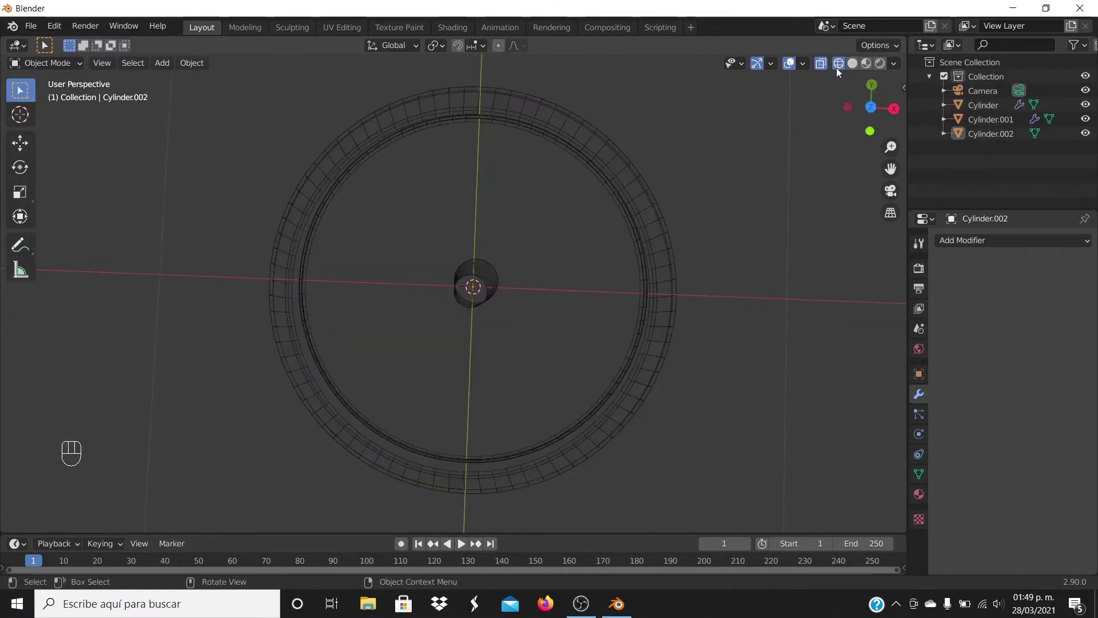
key(KP_7)
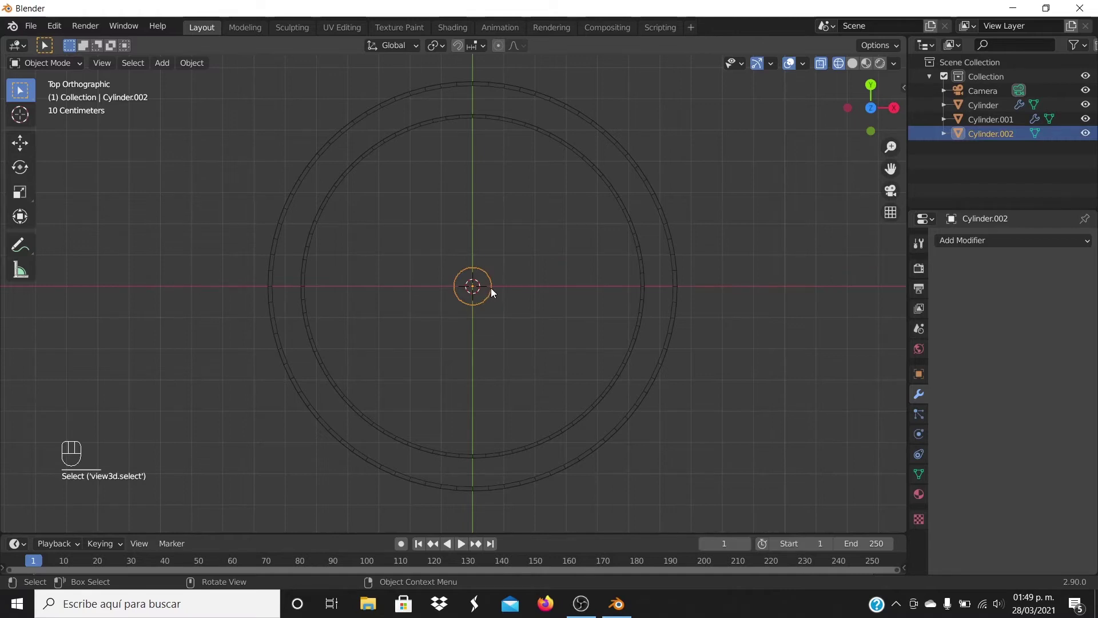
key(g)
key(x)
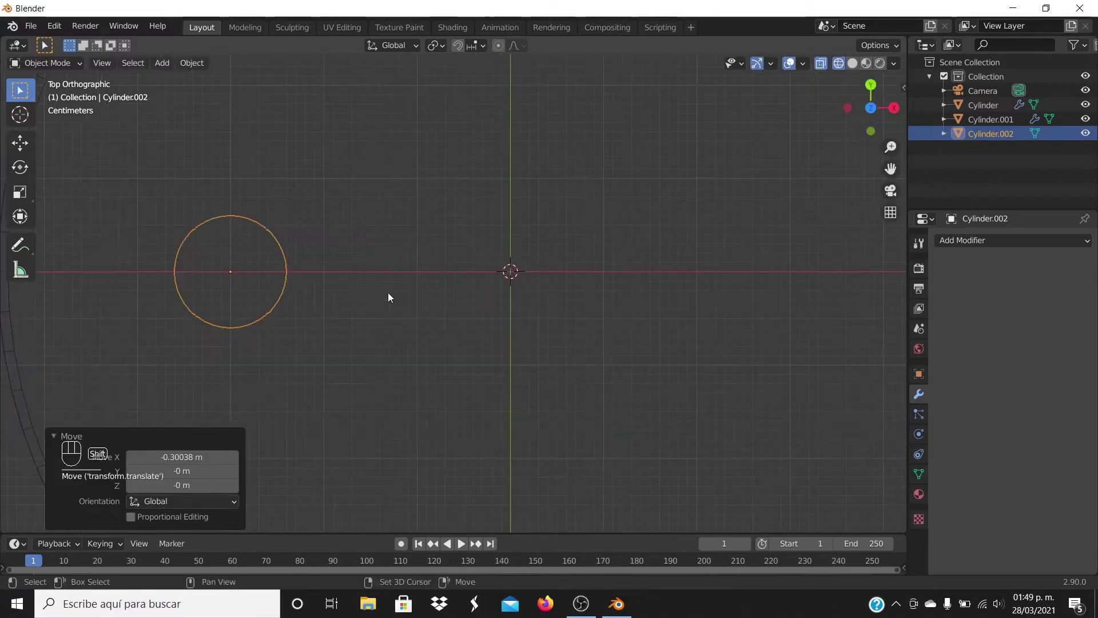
middle_click(615, 297)
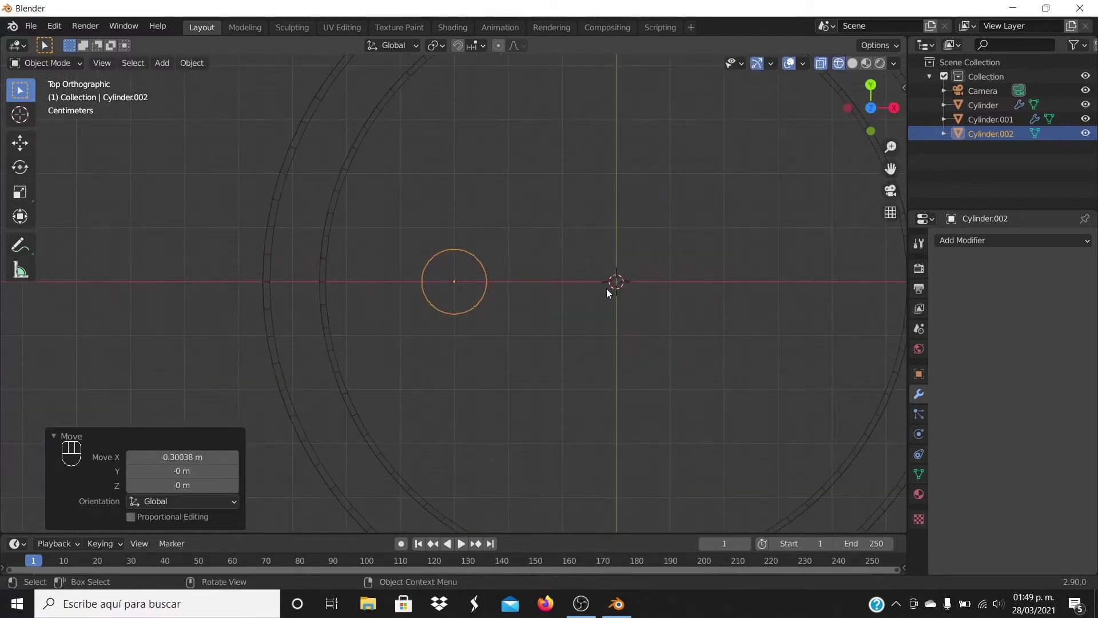
- Widen the slim cylinder roughly 1.5 times
key(s)
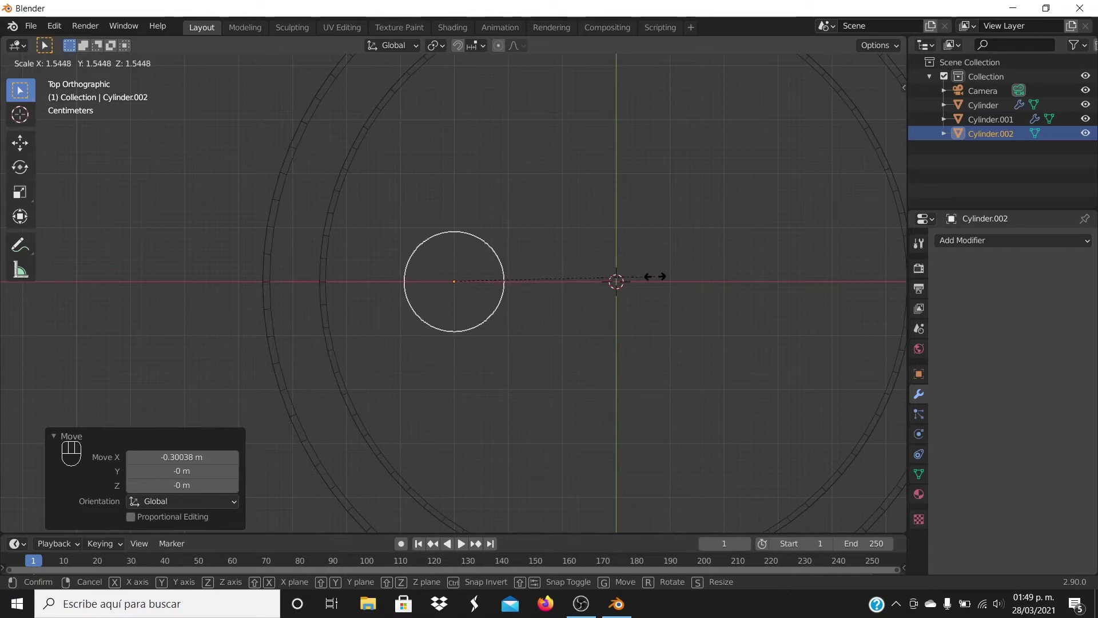
click(662, 287)
drag(672, 343, 686, 243)
click(686, 244)
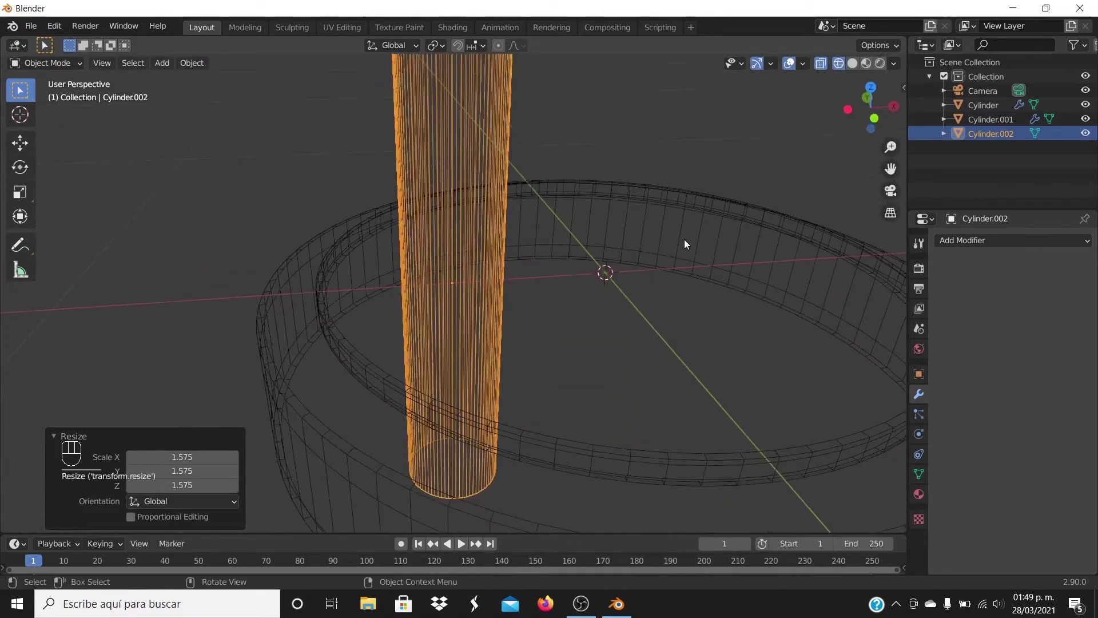
- Raise the slim cylinder about 0.26 m along Z so it pokes through the base
key(KP_1)
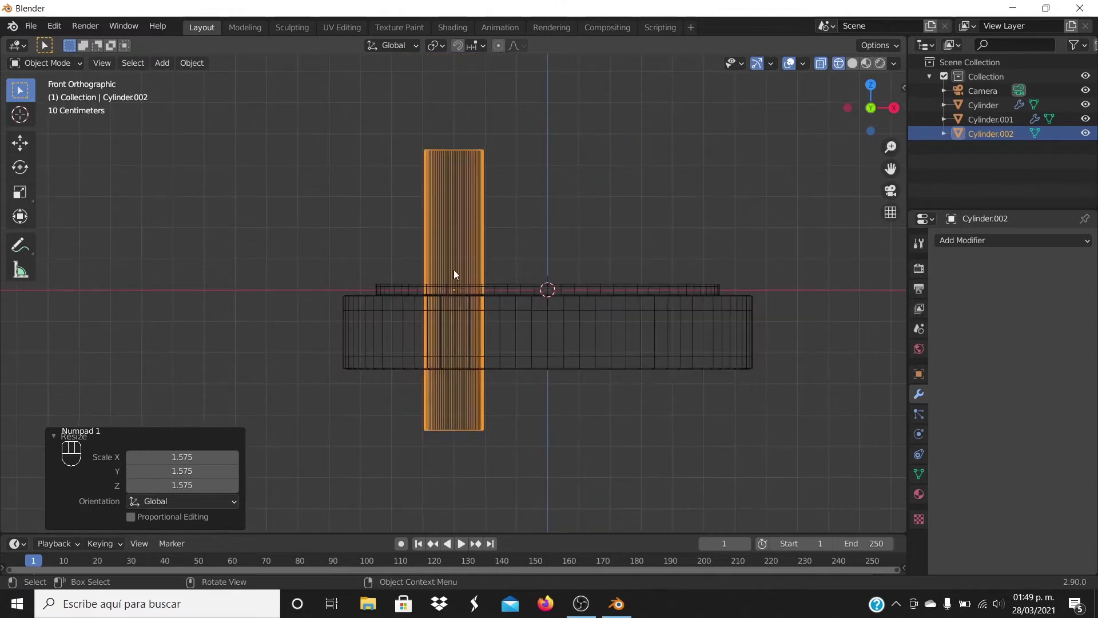
key(g)
key(z)
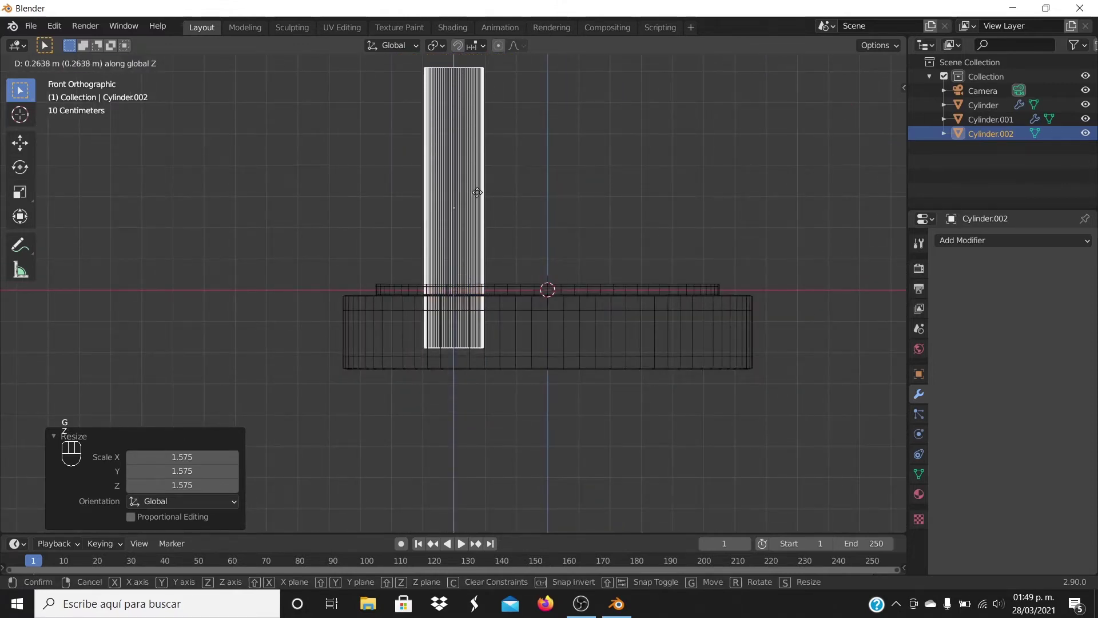
click(480, 195)
drag(695, 213, 683, 248)
drag(696, 202, 705, 240)
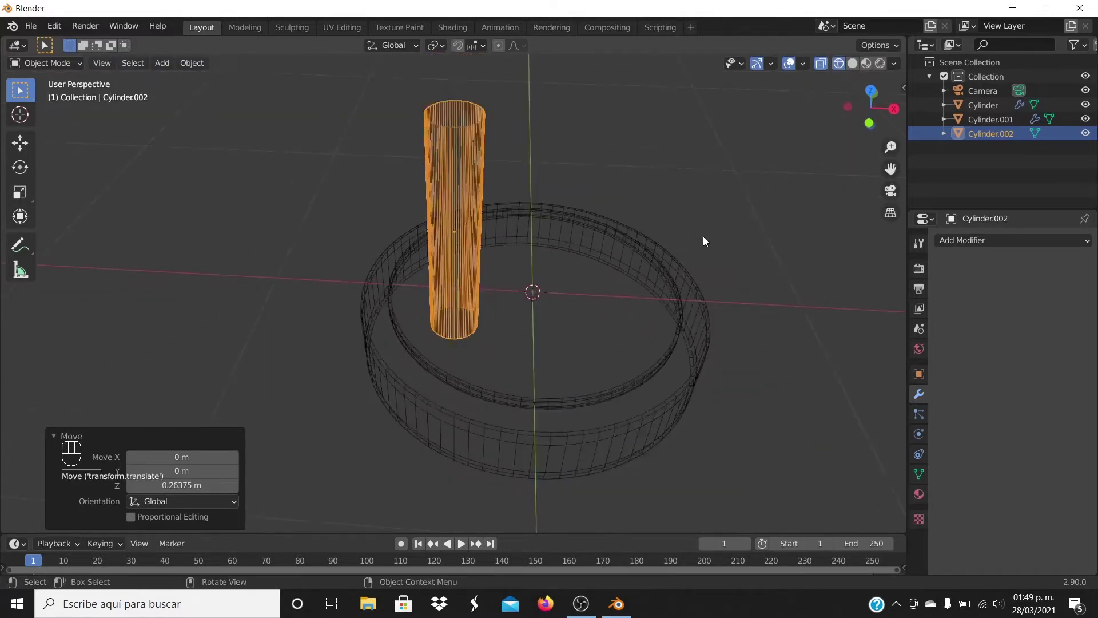
middle_click(697, 225)
- Return to Solid shading and set the slim cylinder to Shade Smooth
click(860, 70)
middle_click(780, 180)
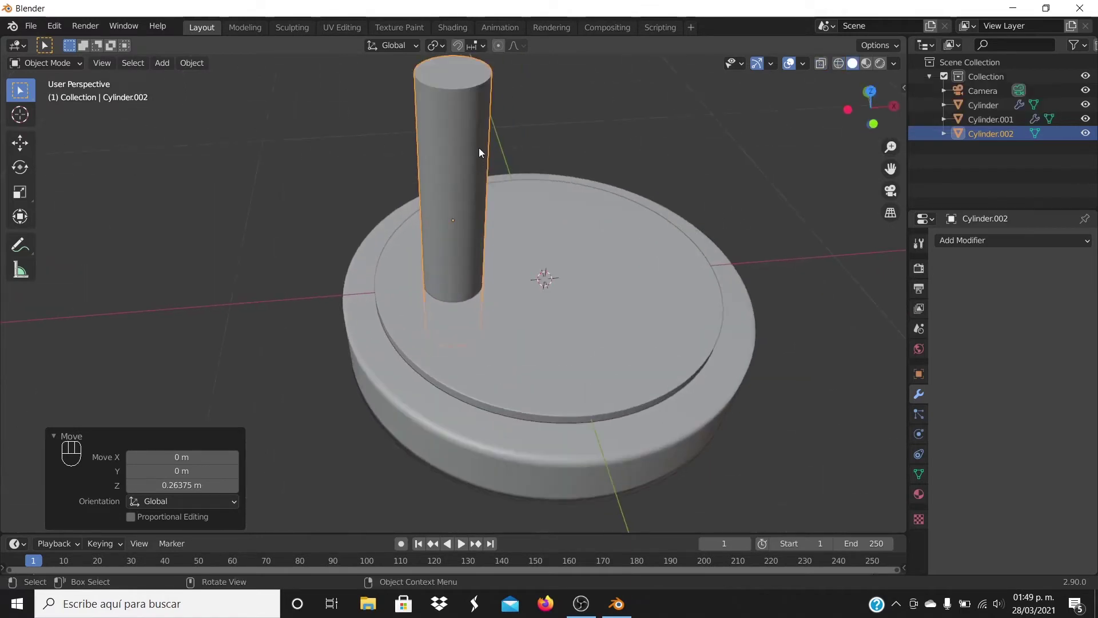
click(475, 139)
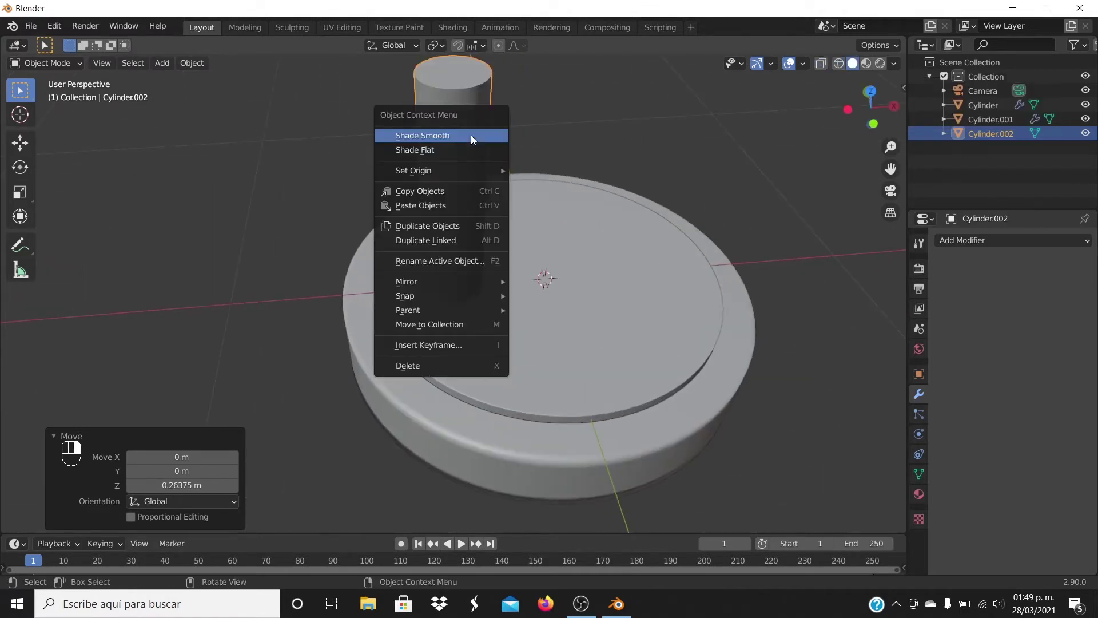
middle_click(757, 179)
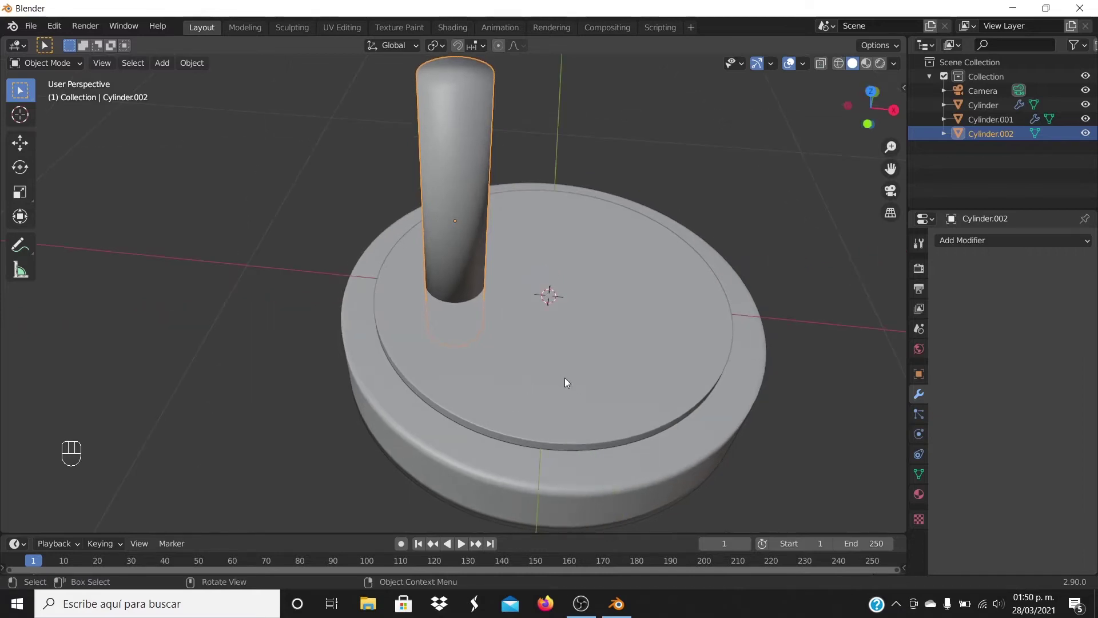
- Add a Boolean Difference modifier to the top disc using Cylinder.002 as the cutter
click(583, 384)
middle_click(816, 369)
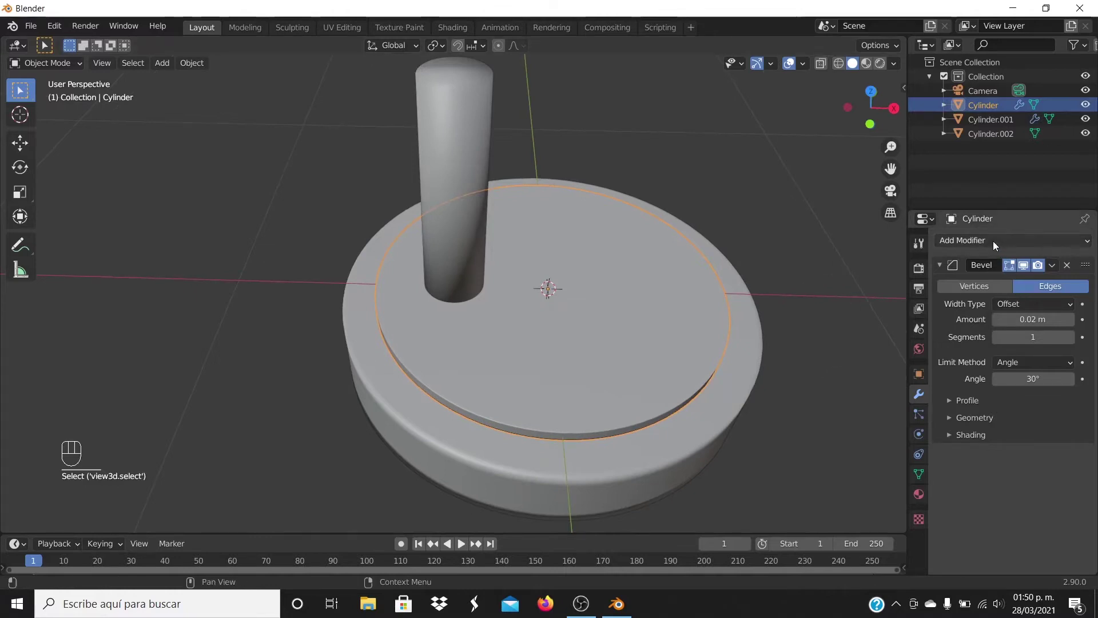
drag(997, 246, 812, 307)
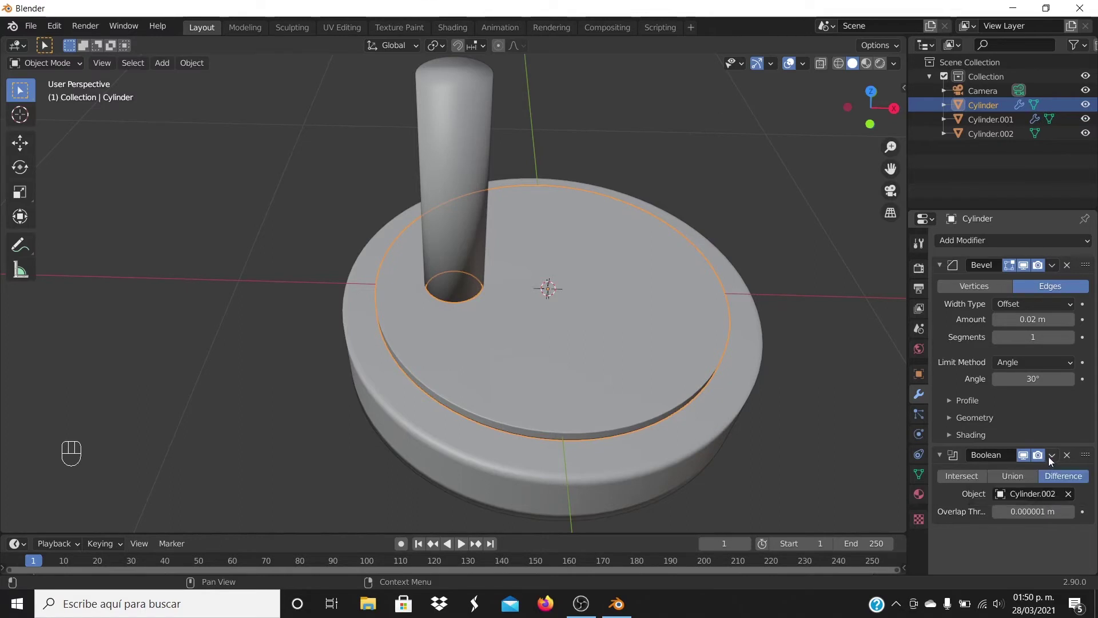
drag(1052, 460, 992, 475)
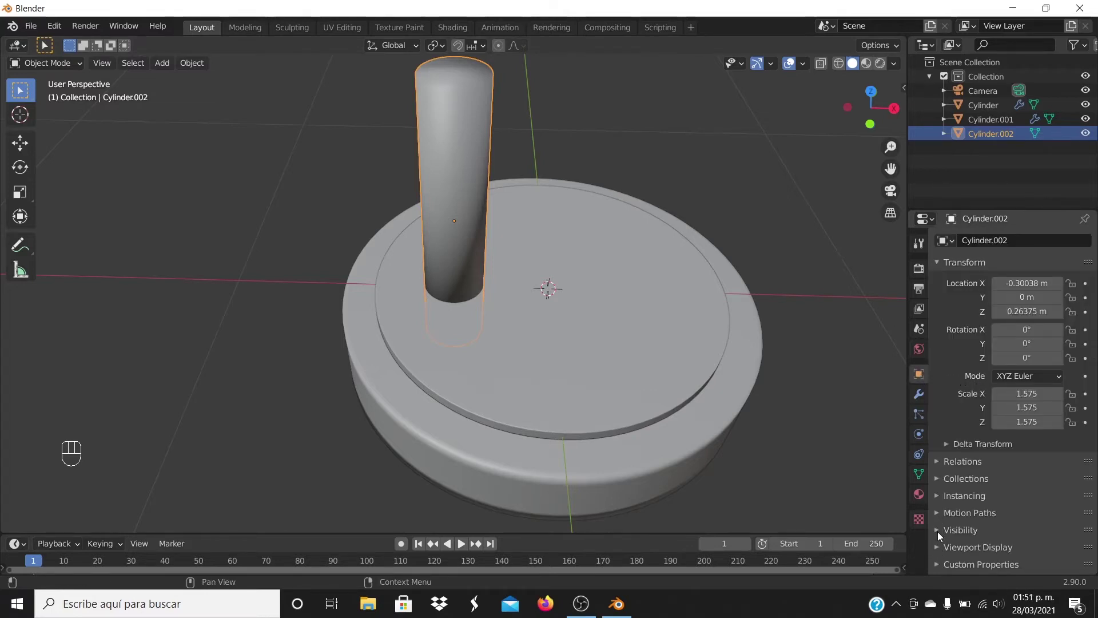
- Exclude the pin Cylinder.002 from renders but keep it shown in the viewport over the hole
click(940, 535)
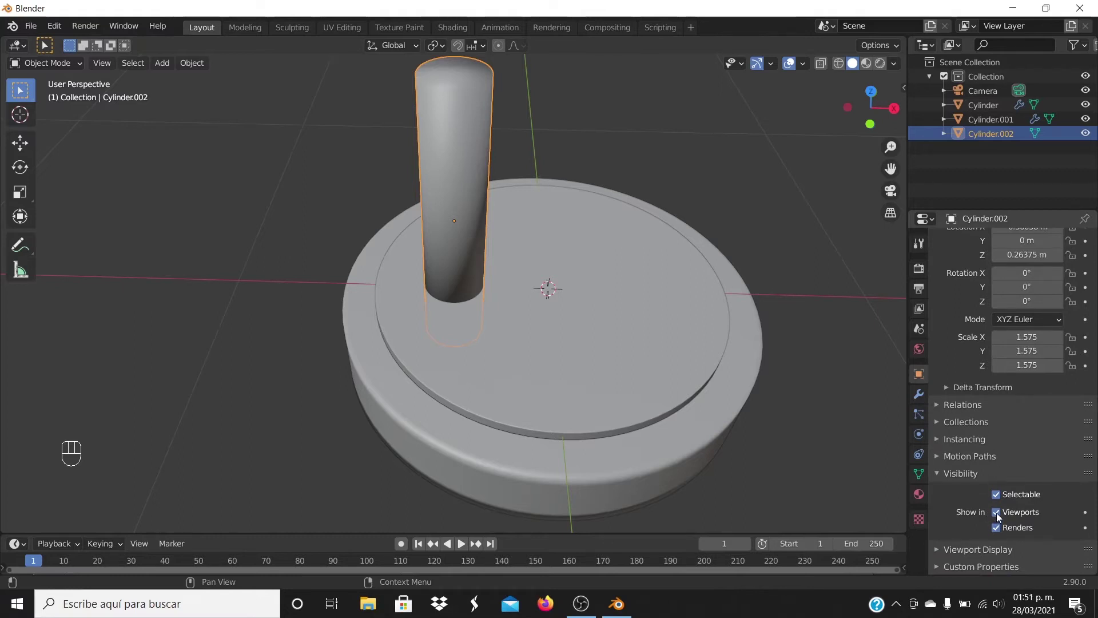
click(999, 516)
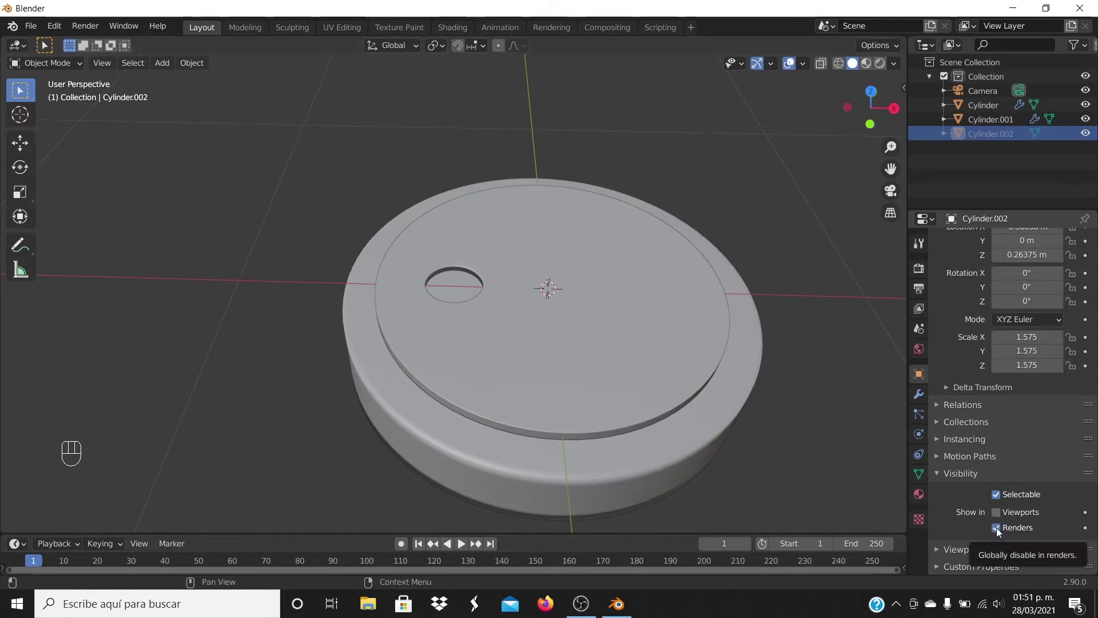
click(1000, 532)
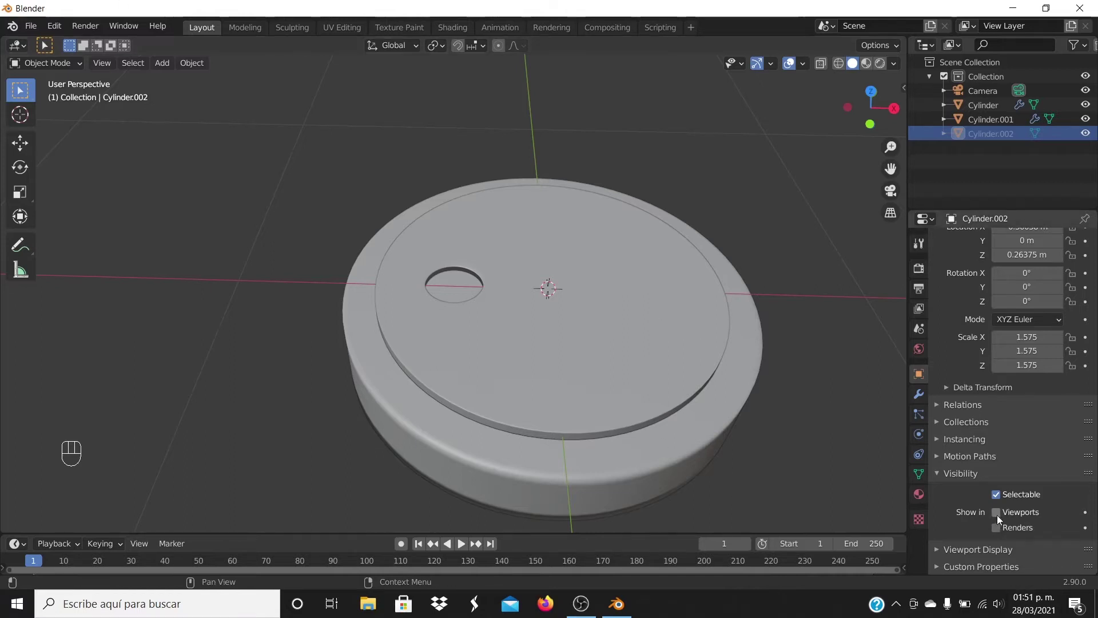
click(1001, 515)
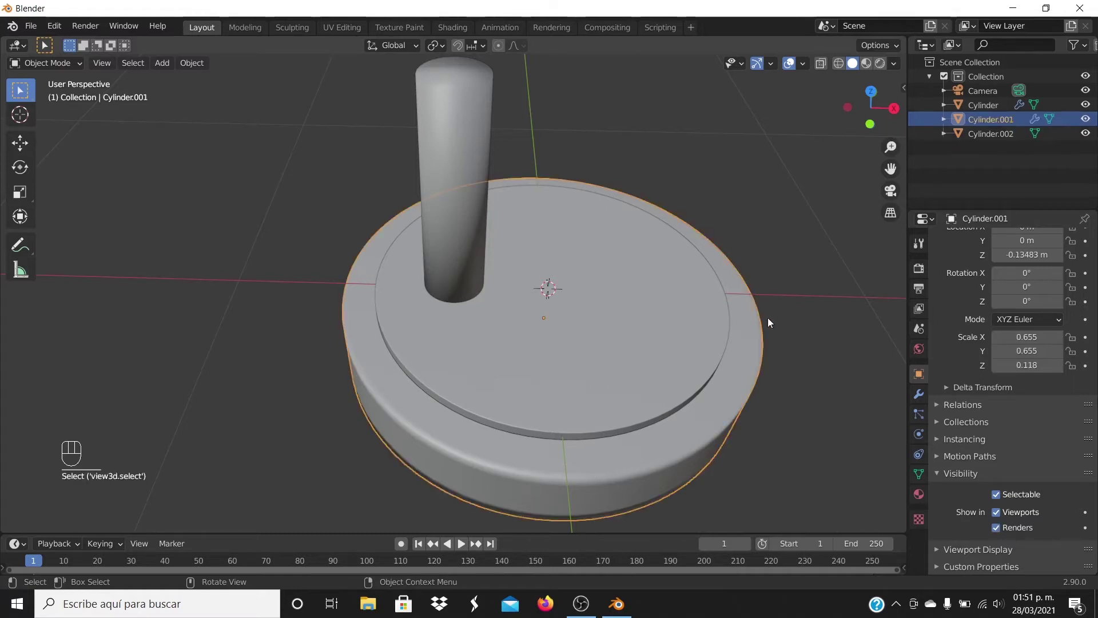
- Add a Boolean Difference to the base disc Cylinder.001 using pin Cylinder.002 as cutter
click(917, 392)
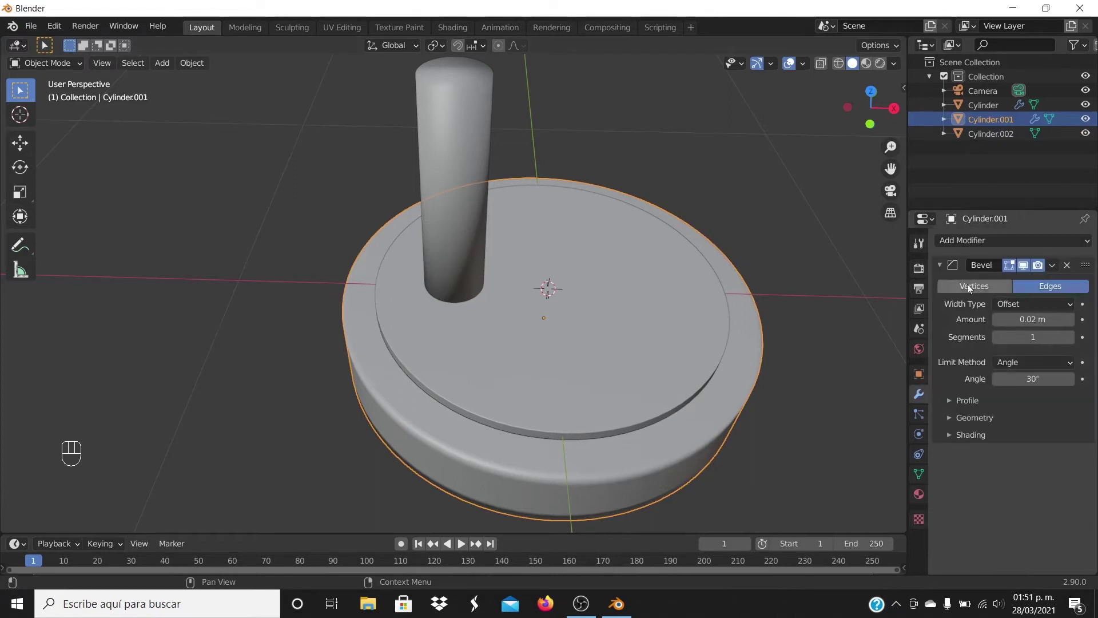
drag(979, 247, 826, 309)
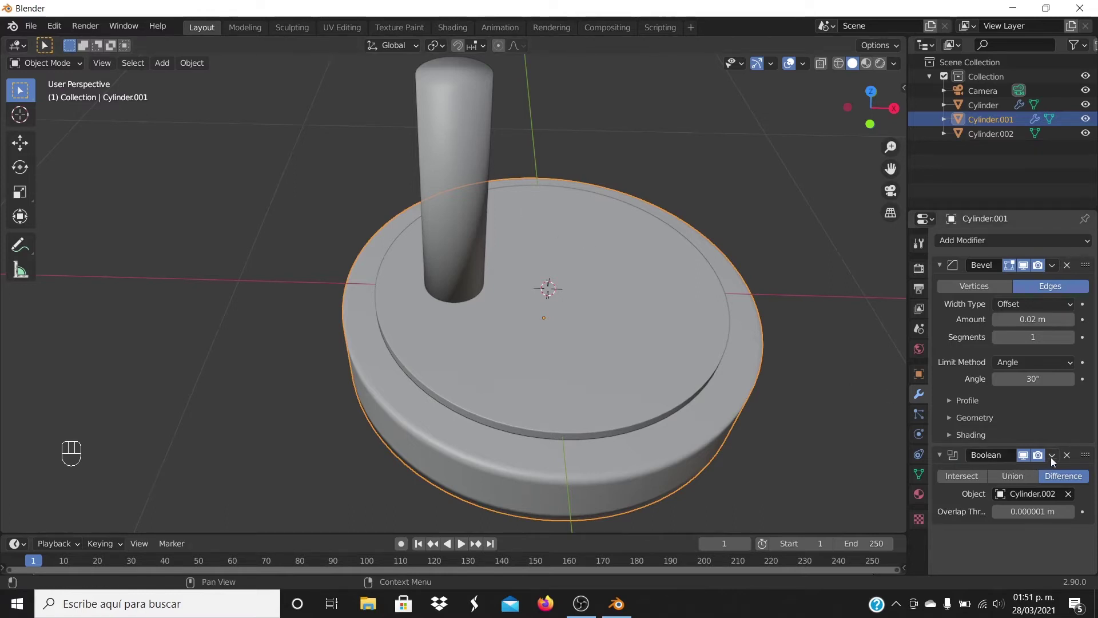
drag(1054, 459, 984, 474)
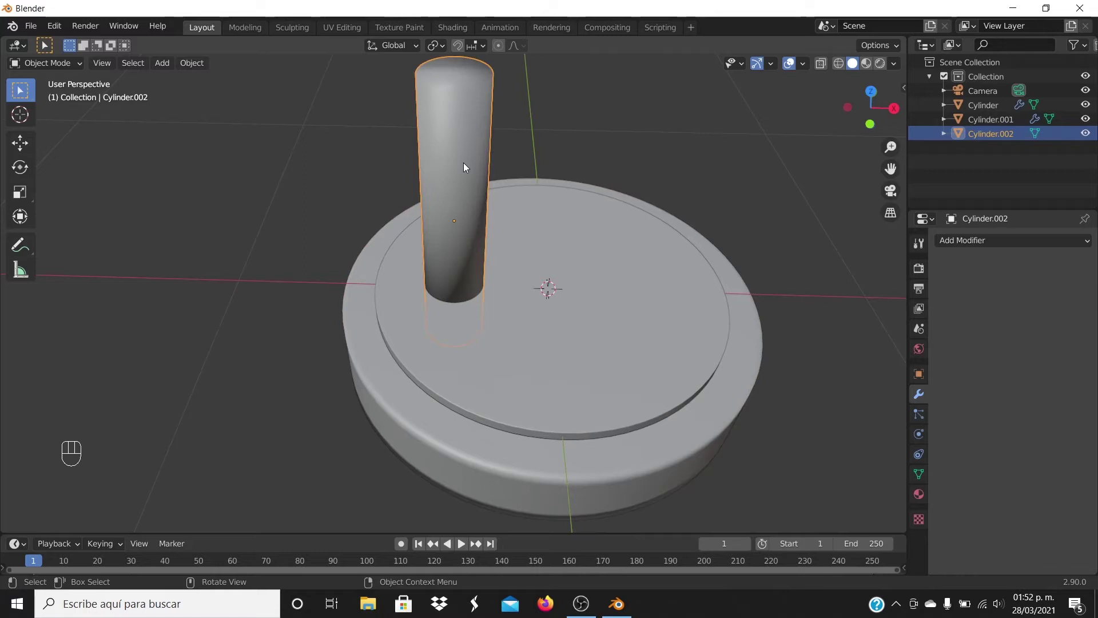
- Duplicate the pin and move the copy along X to the mirrored position across the disc centre
key(shift+d)
key(g)
key(x)
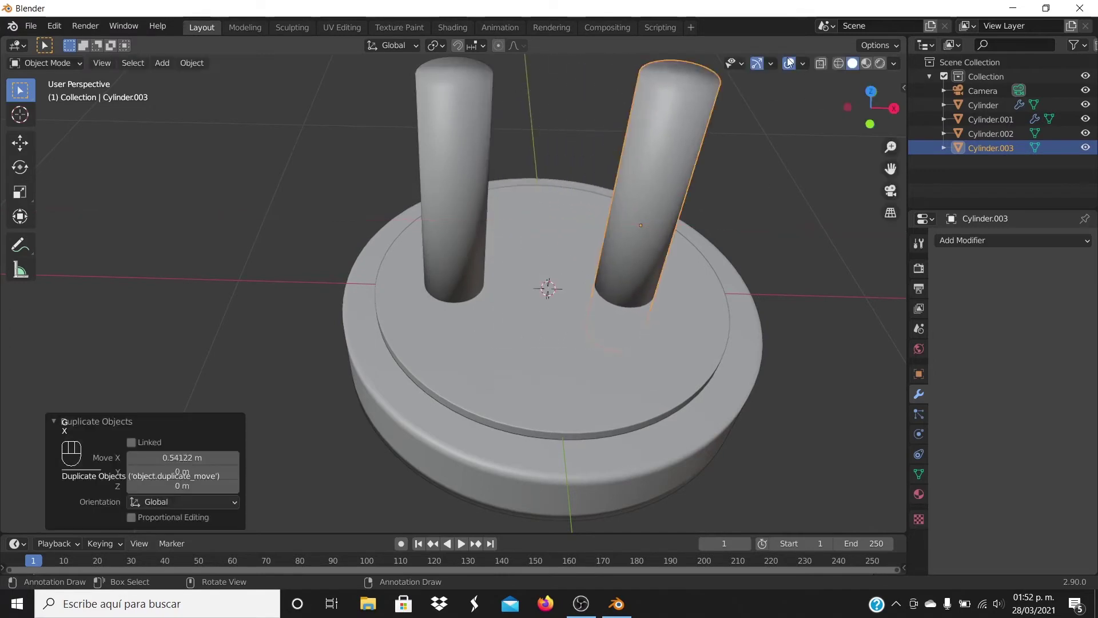
key(KP_7)
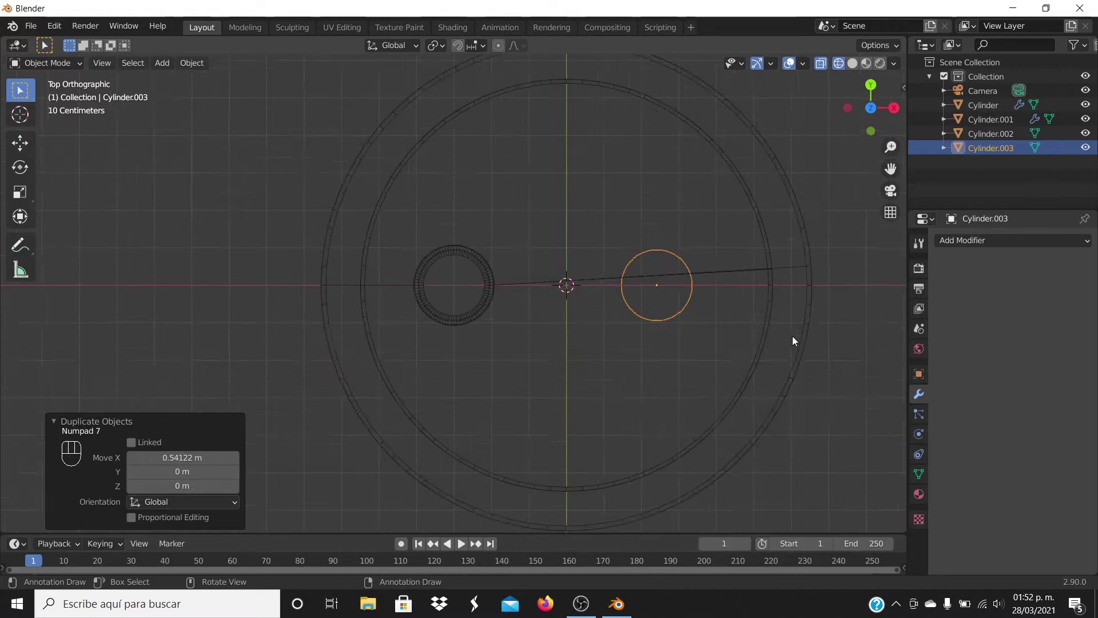
key(g)
key(x)
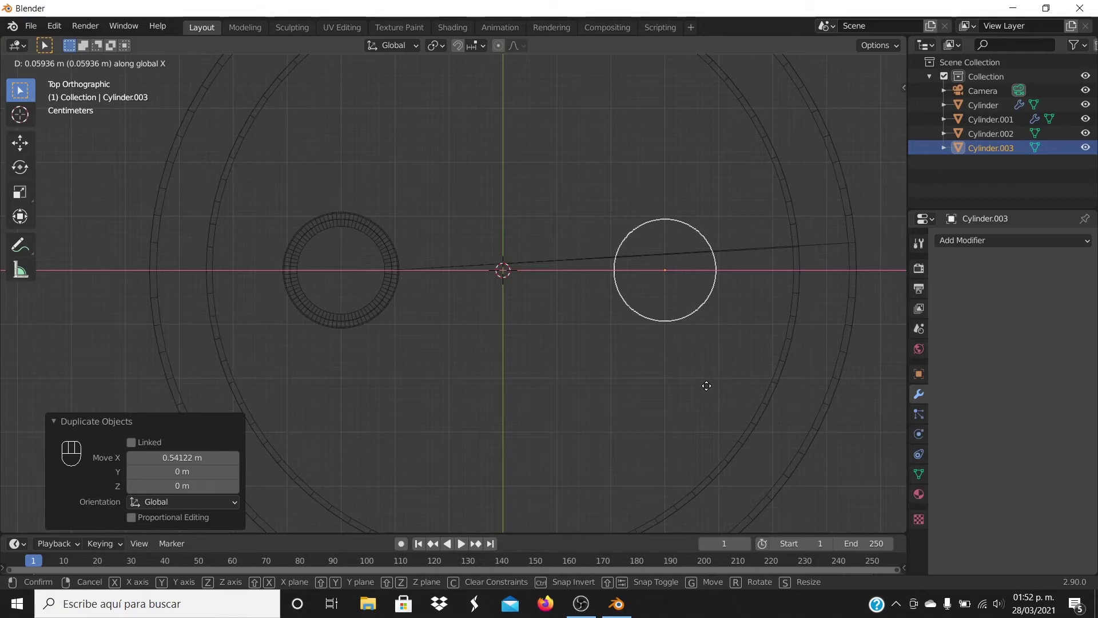
click(710, 390)
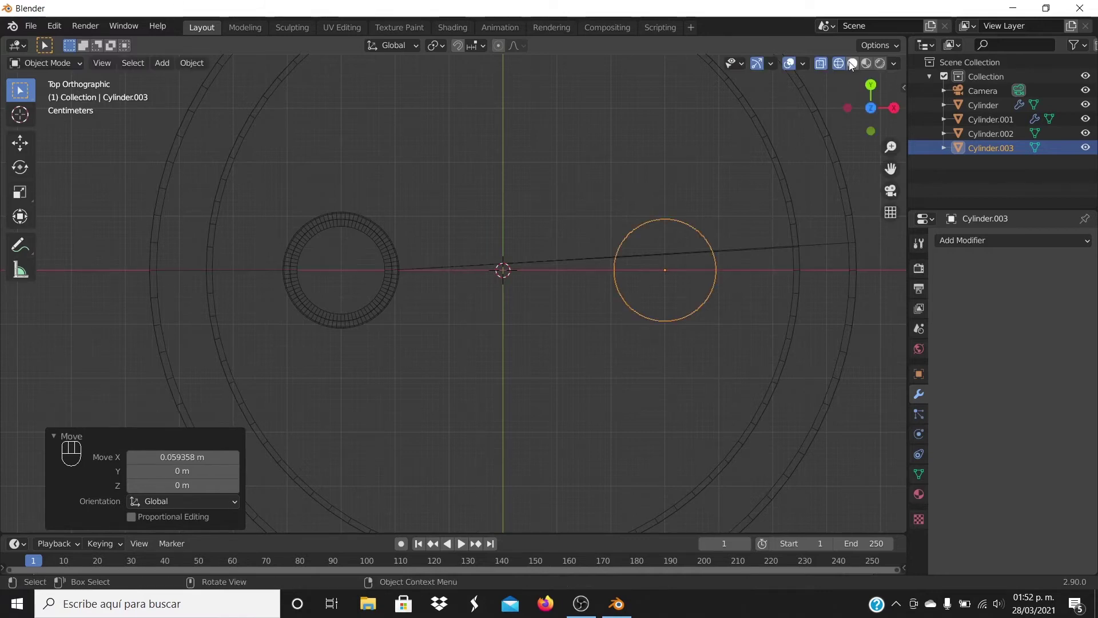
- Return to opaque solid display and orbit back to a perspective view of the disc
drag(744, 347, 745, 333)
middle_click(745, 333)
click(746, 303)
middle_click(745, 291)
double_click(743, 282)
middle_click(743, 282)
middle_click(740, 276)
middle_click(720, 287)
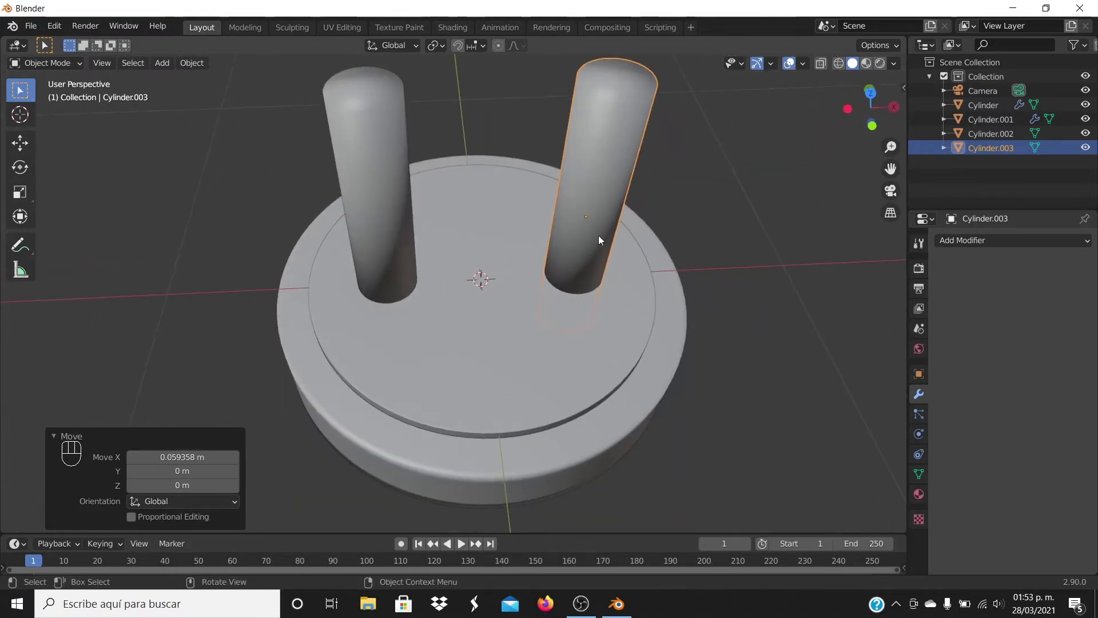
- Cut a second hole in the discs with a Boolean Difference using the copied pin Cylinder.003
click(625, 339)
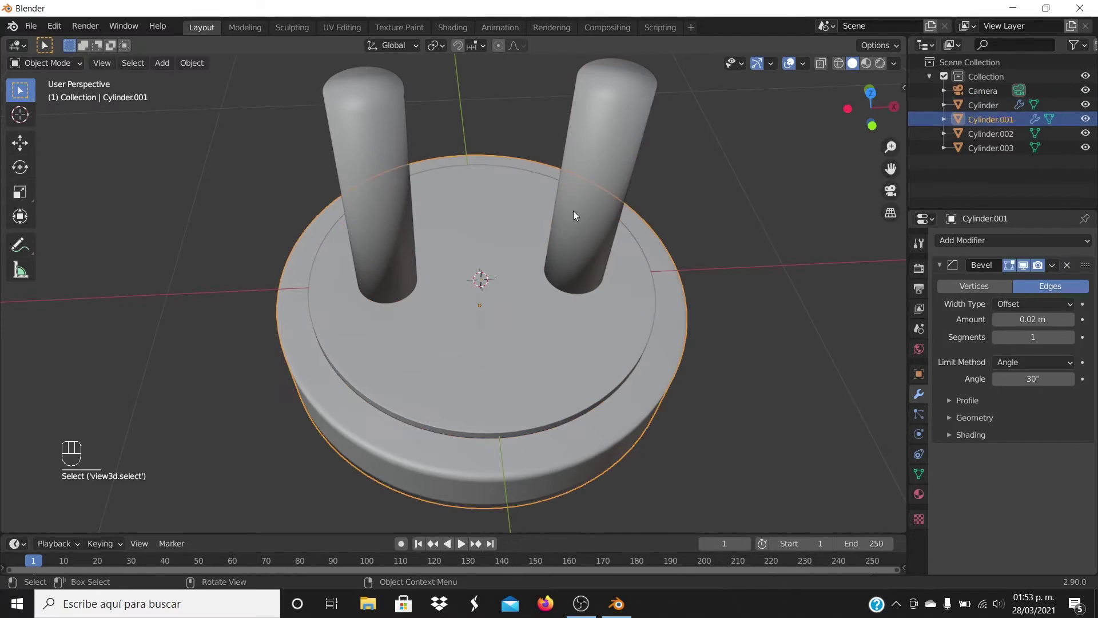
click(1035, 244)
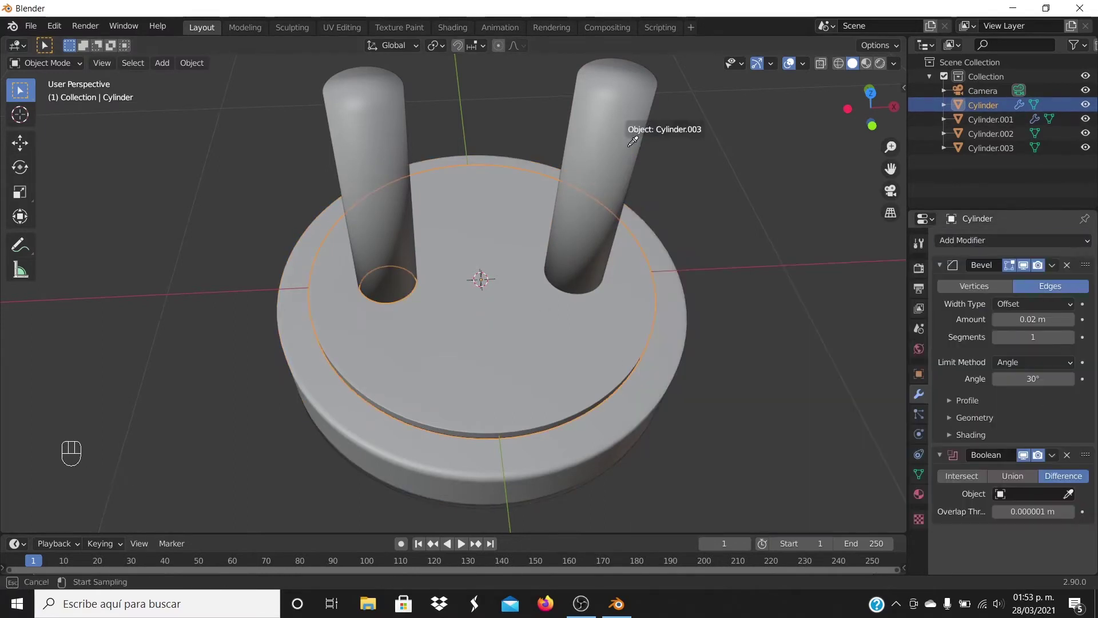
click(1055, 463)
click(627, 429)
- Hide both pins Cylinder.003 and Cylinder.002 from viewport and renders
double_click(1069, 242)
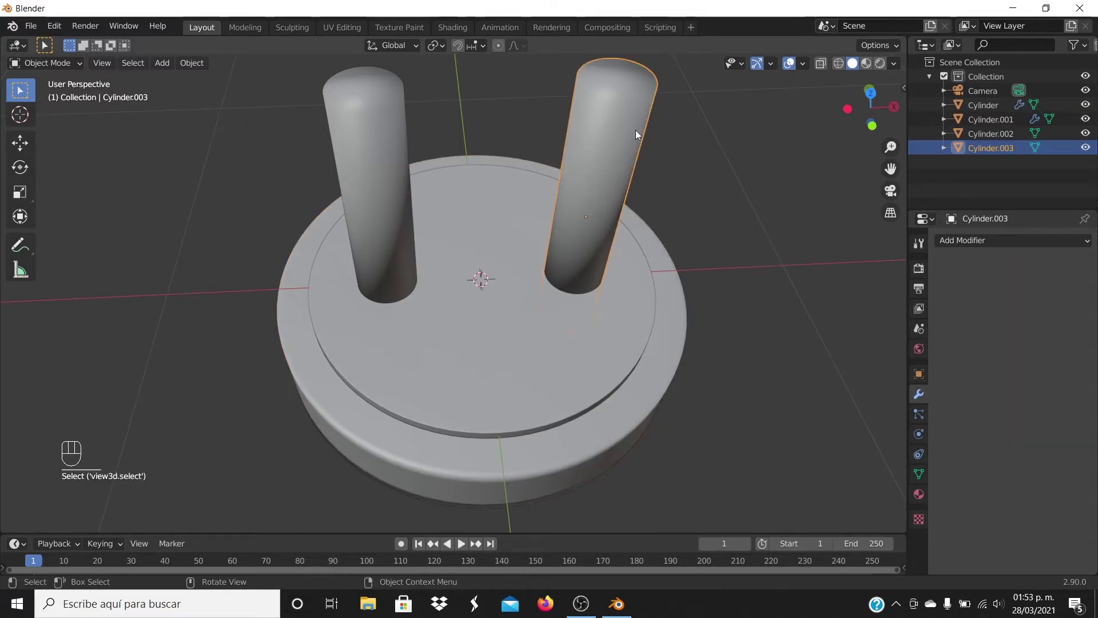
click(918, 376)
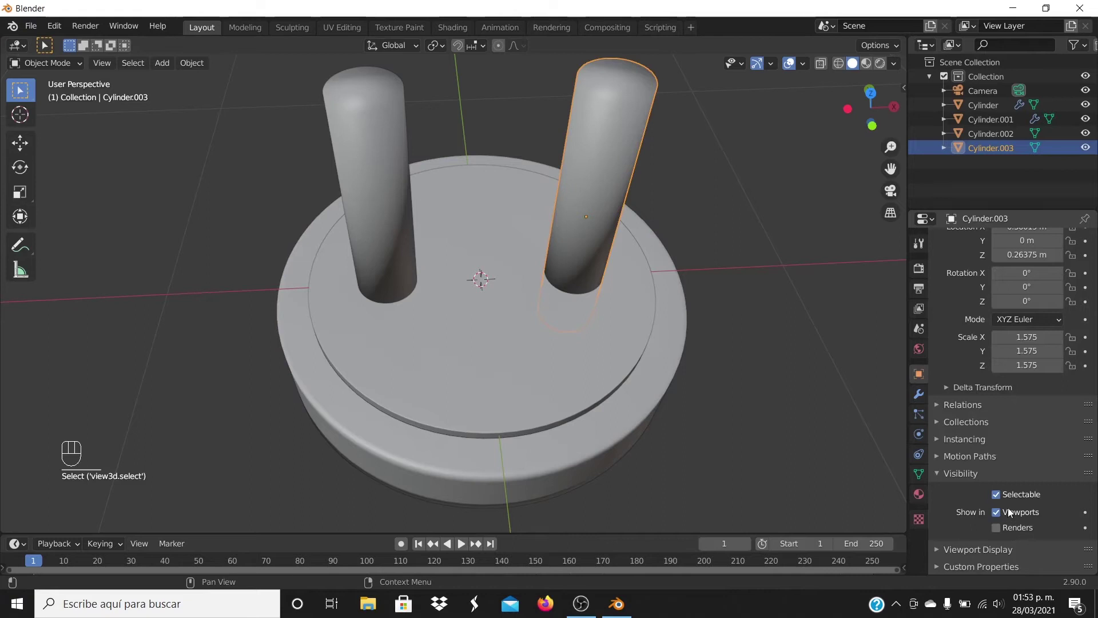
click(1000, 516)
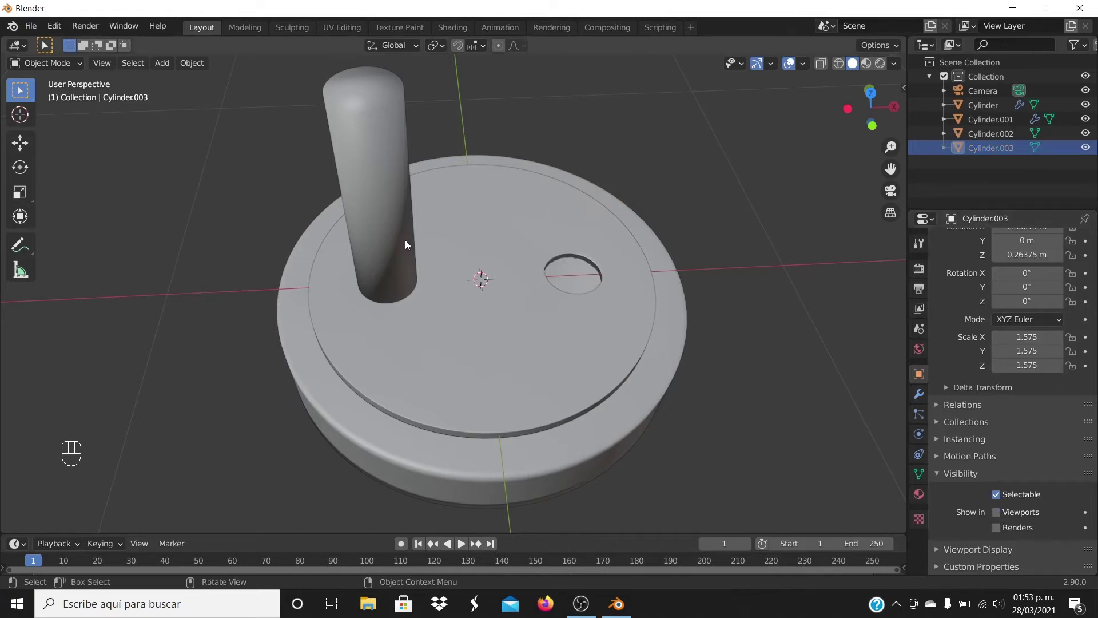
click(998, 517)
click(773, 298)
- Add a UV sphere, shrink it to about 0.065 scale and move it along X over the right-hand hole
key(shift+a)
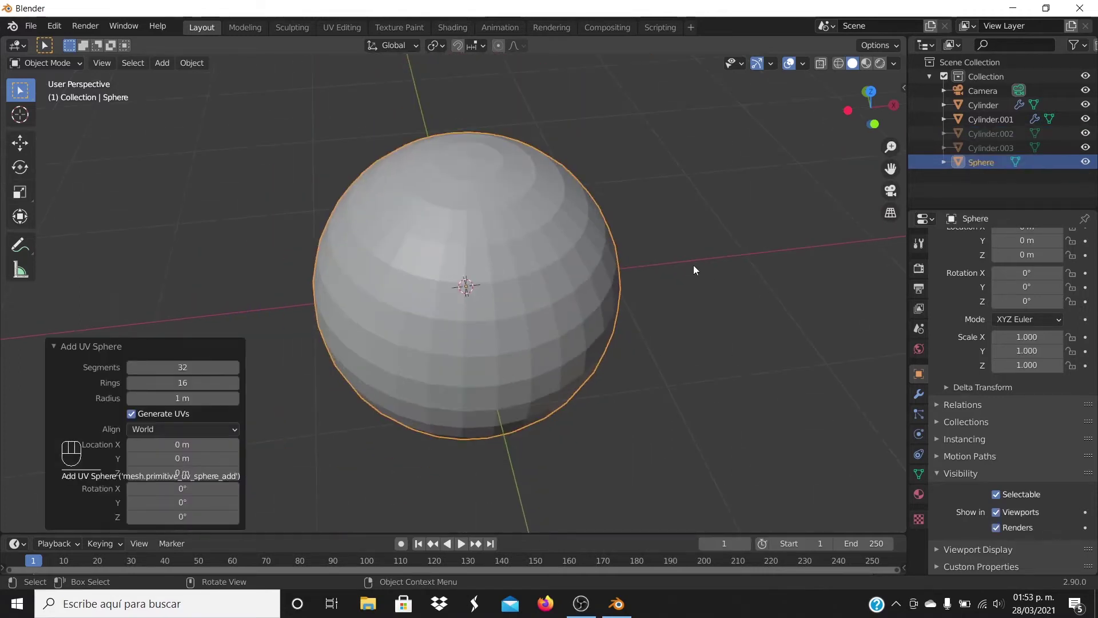
key(s)
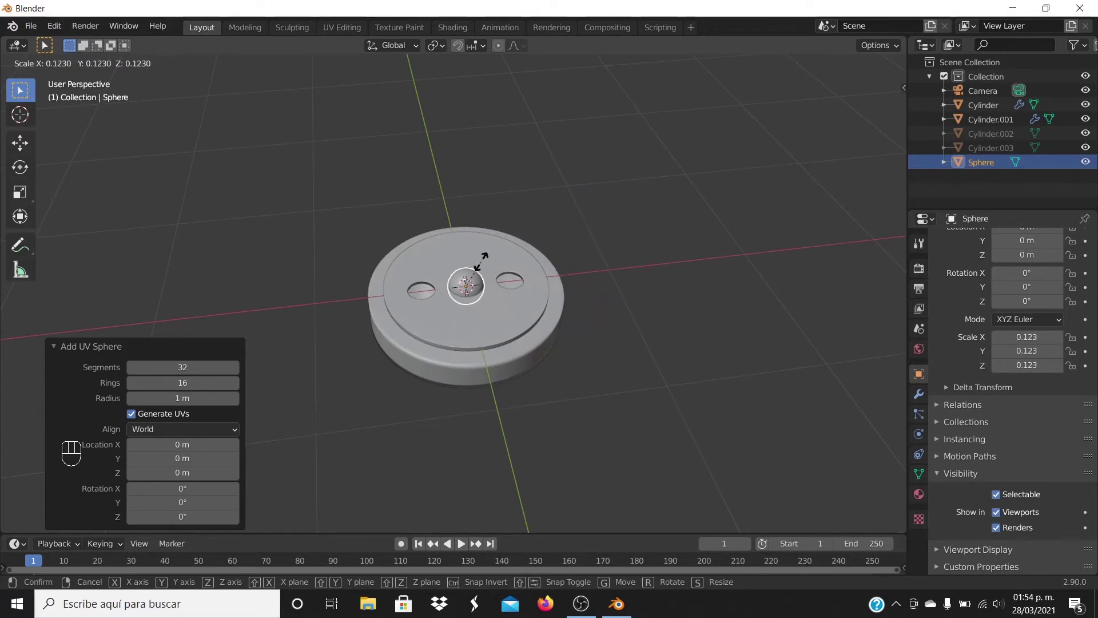
click(486, 267)
key(KP_7)
key(g)
key(x)
key(s)
middle_click(797, 219)
key(g)
key(x)
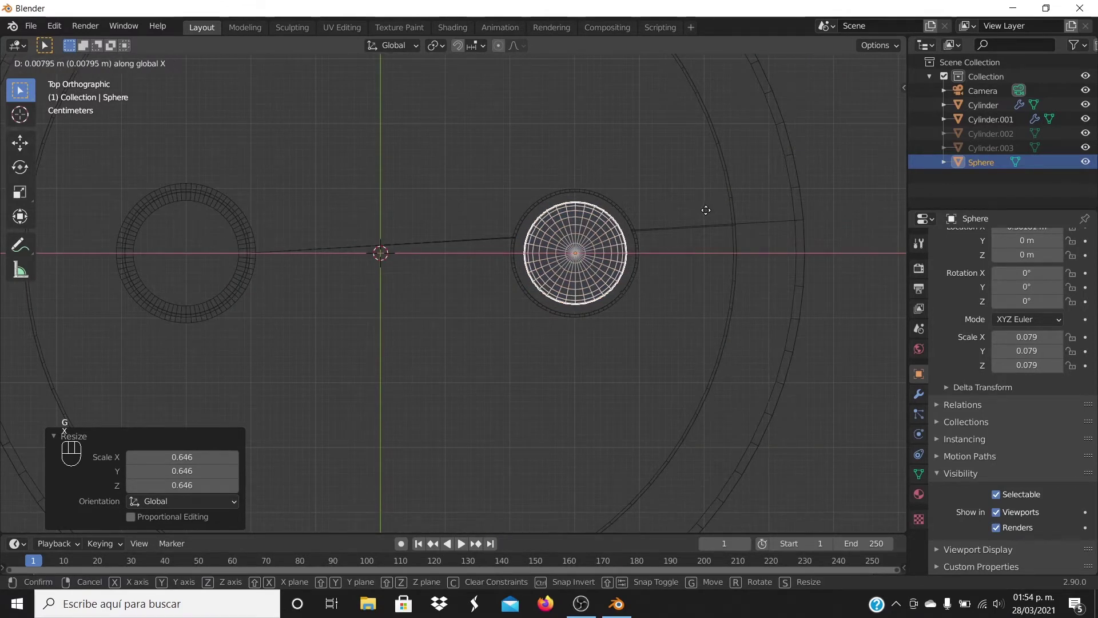
click(710, 214)
key(KP_7)
click(854, 69)
- Lift the sphere along Z so it floats just above the hole
drag(633, 305, 653, 246)
drag(654, 246, 635, 184)
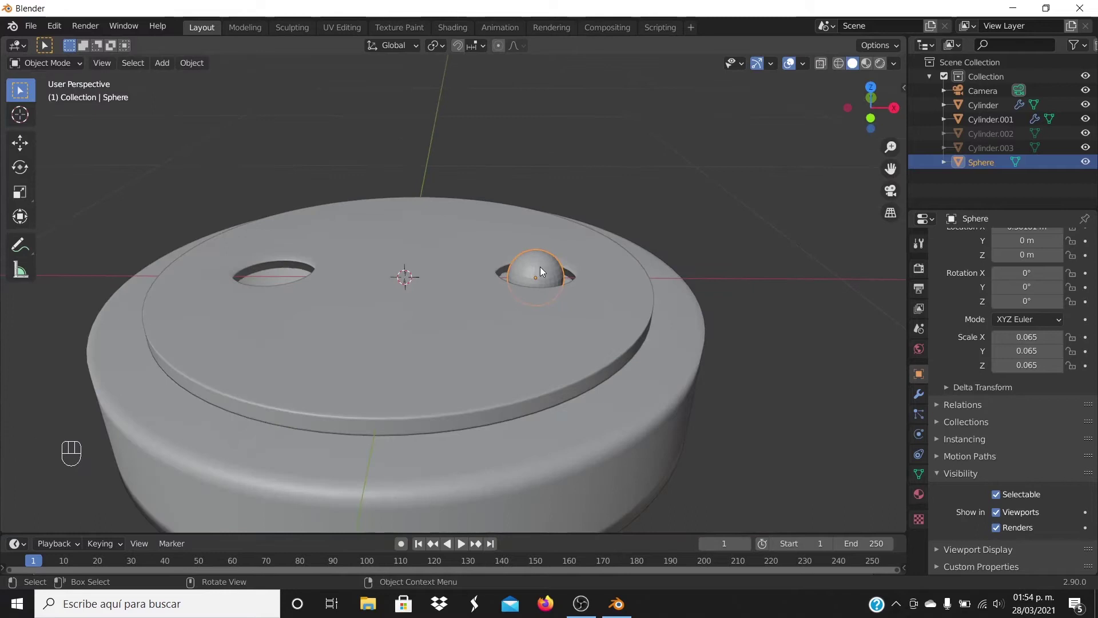
key(g)
key(z)
click(555, 206)
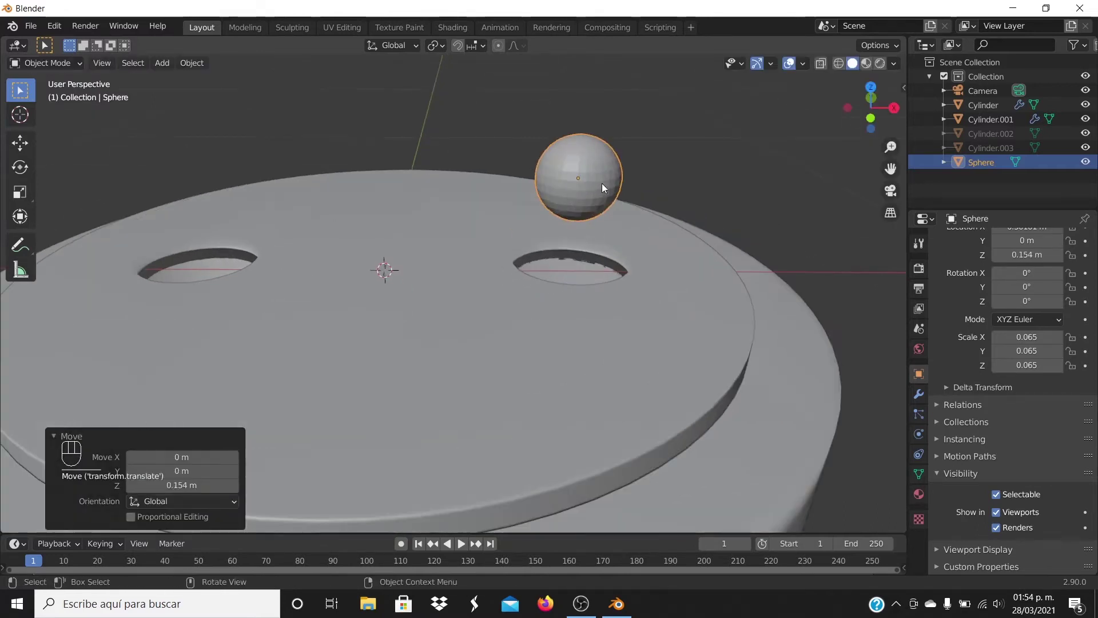
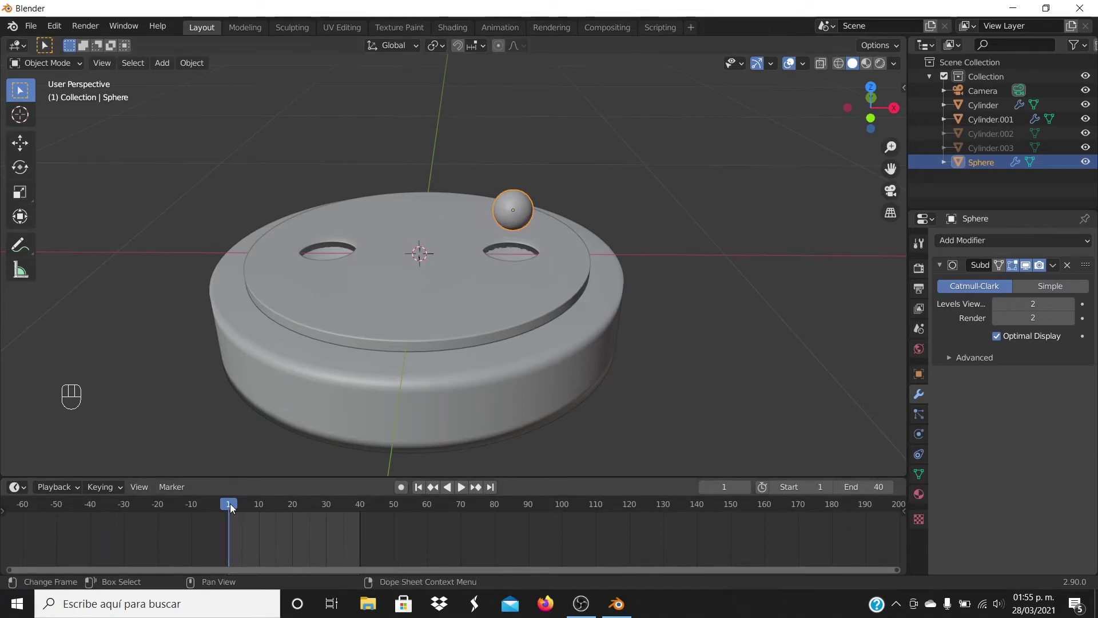
- Enlarge the animation timeline and view the scene from the front
drag(235, 509, 218, 508)
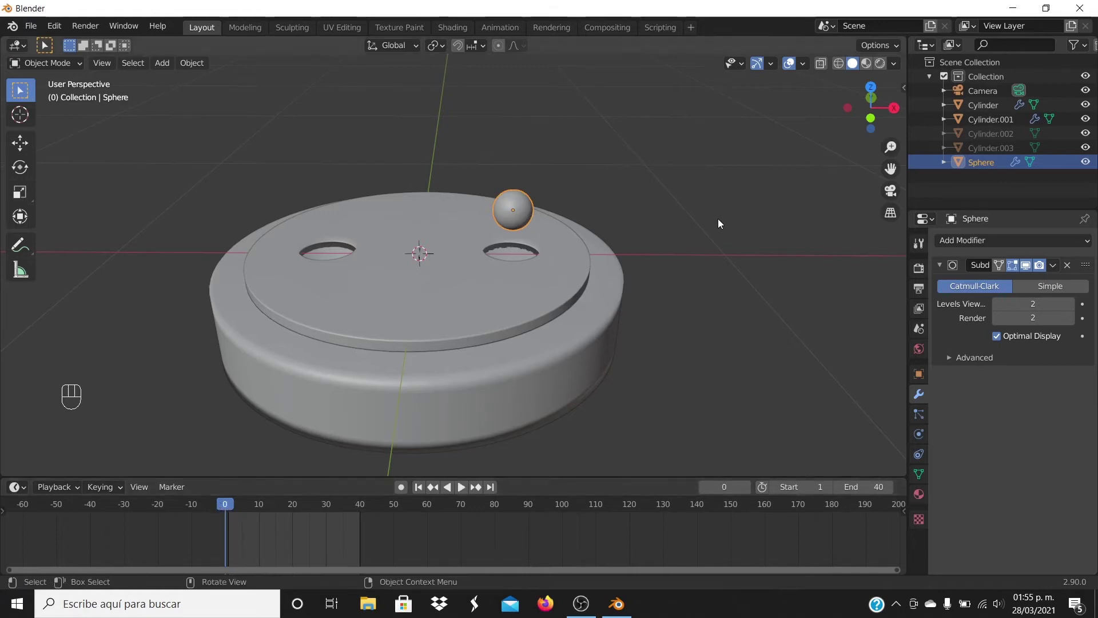
key(KP_1)
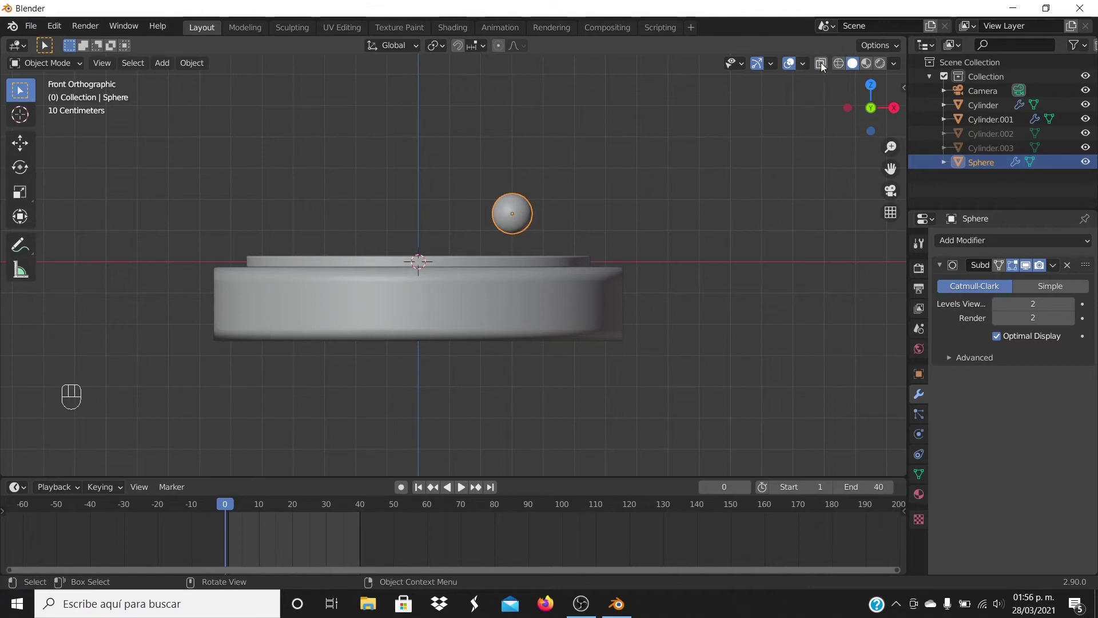
- Keyframe the sphere's Z location at frame 0 and at its raised 0.334 m height at frame 15
click(824, 67)
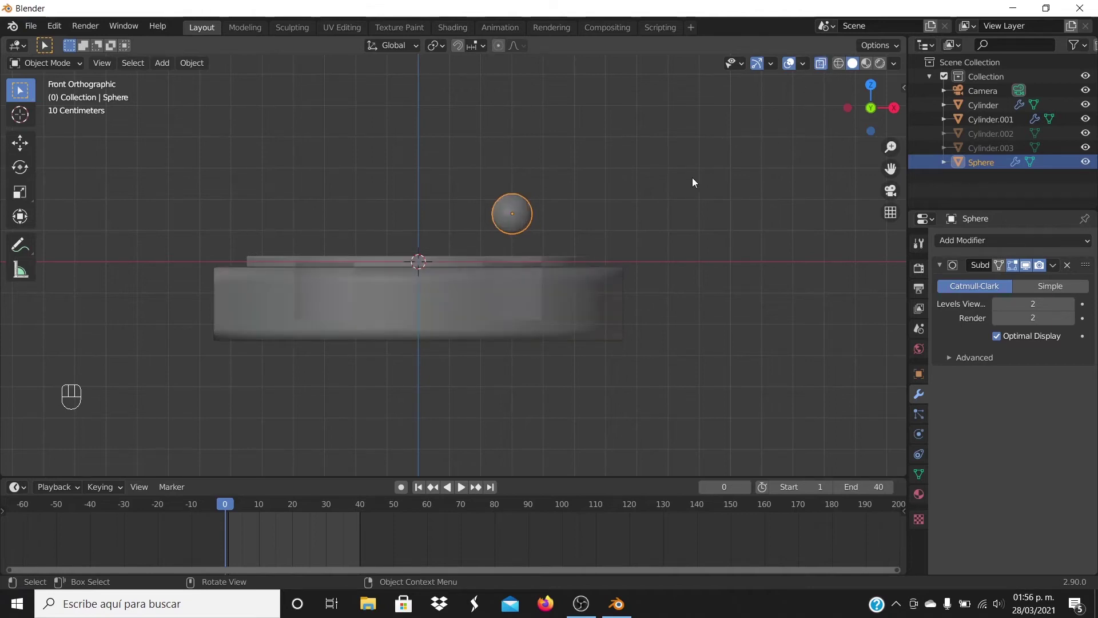
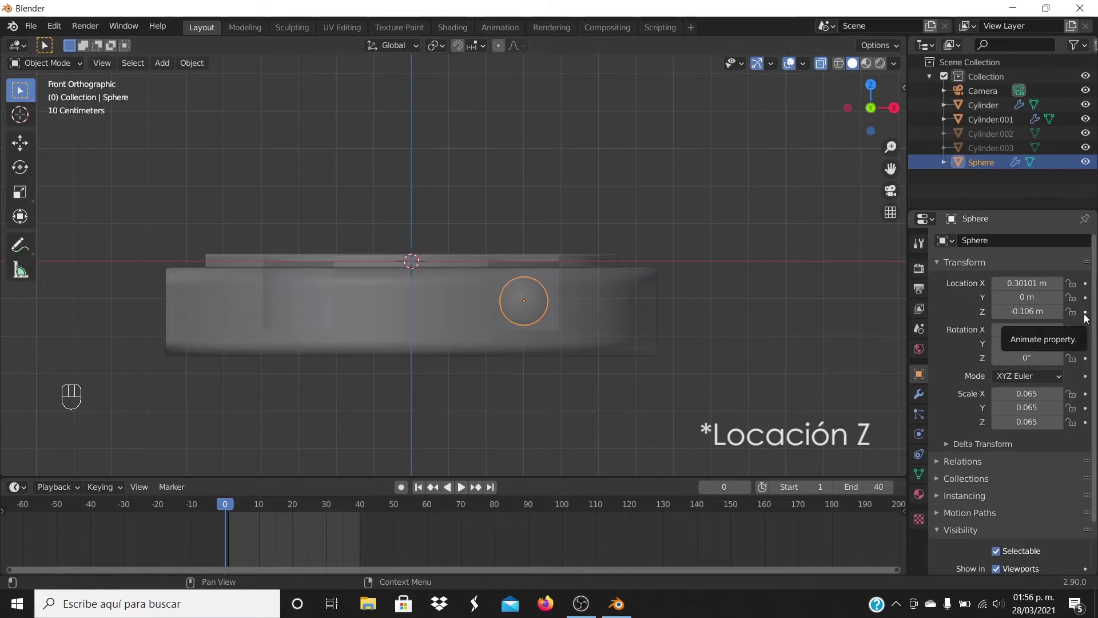
click(1087, 318)
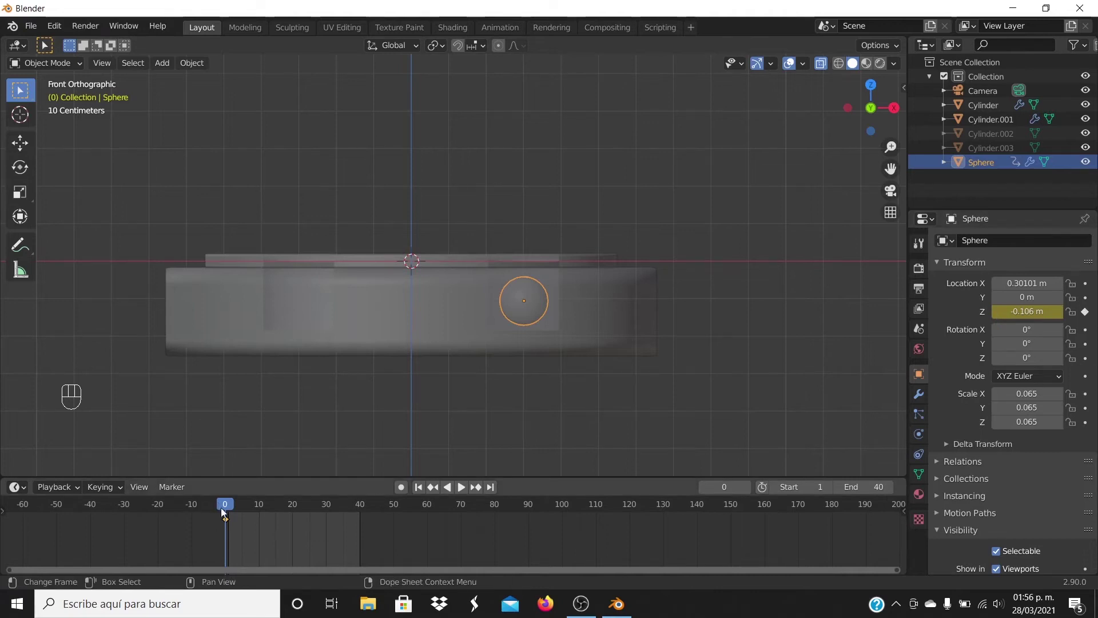
drag(230, 509, 280, 534)
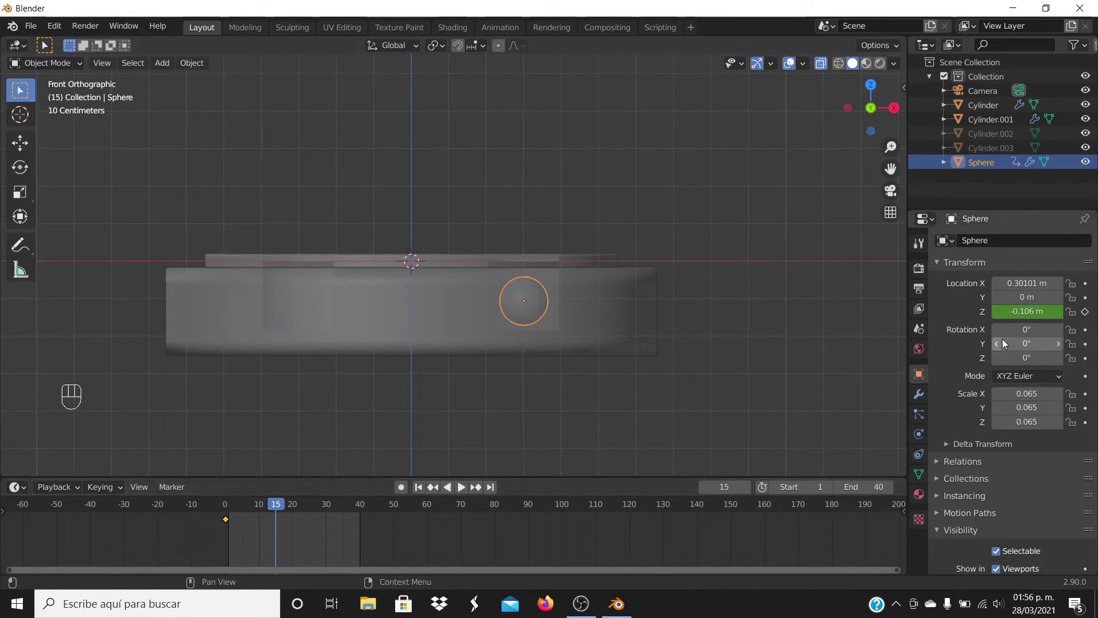
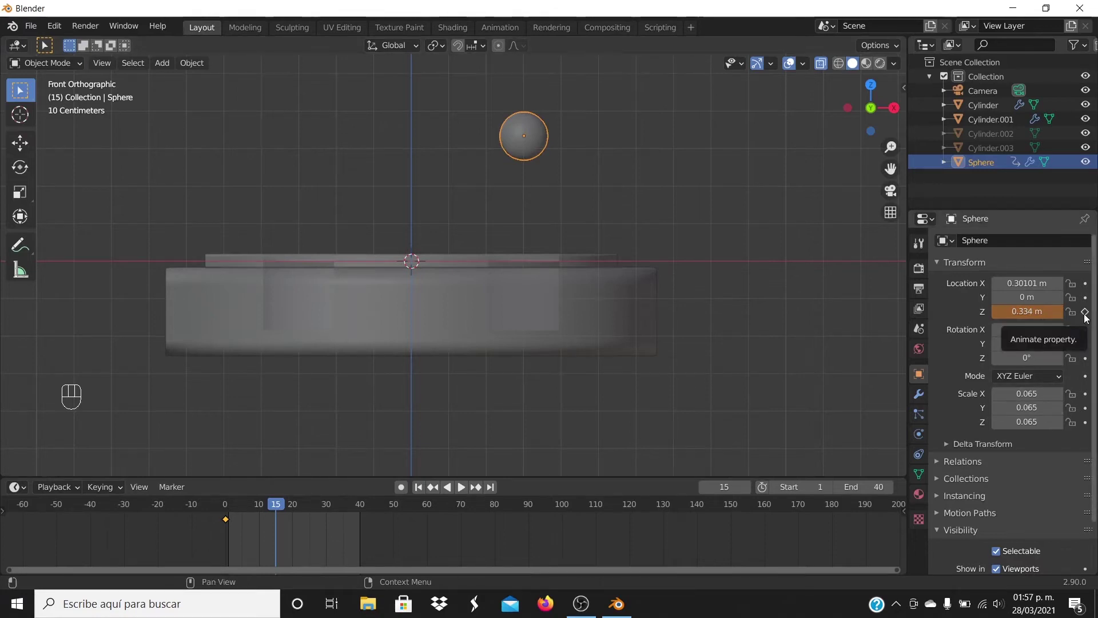
click(1087, 317)
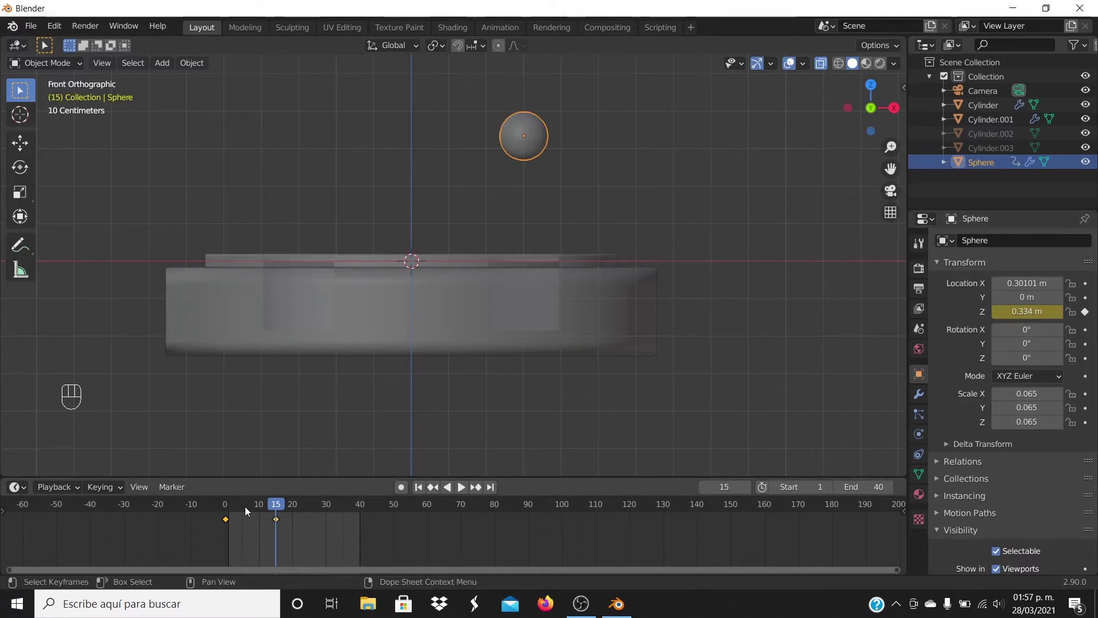
- Duplicate the starting keyframe to a later frame so the sphere drops back, and preview playback
click(227, 521)
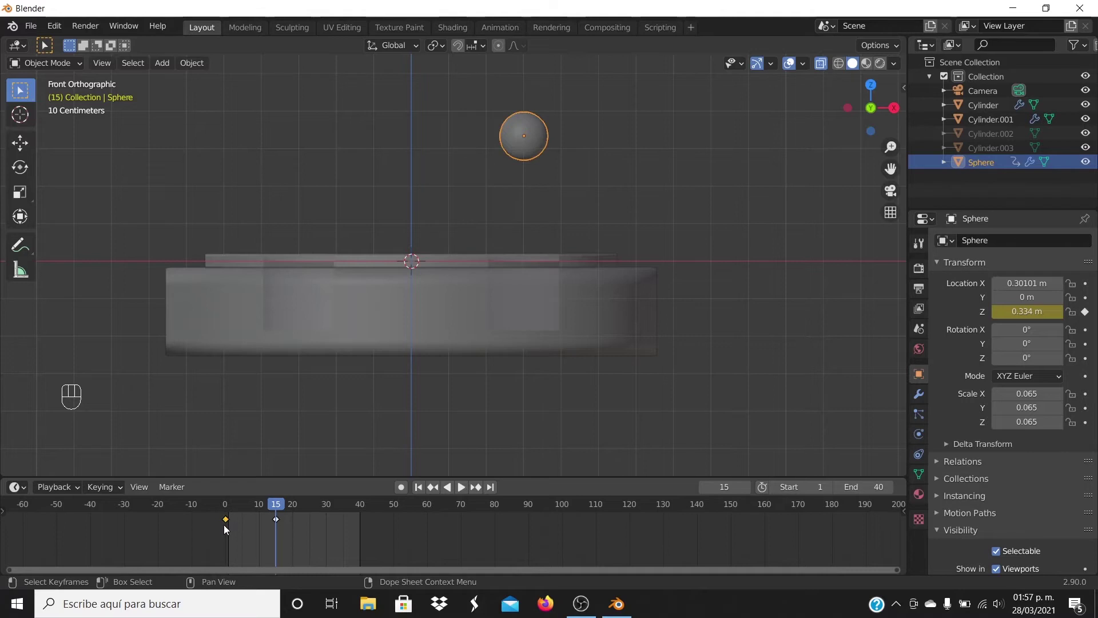
key(shift+d)
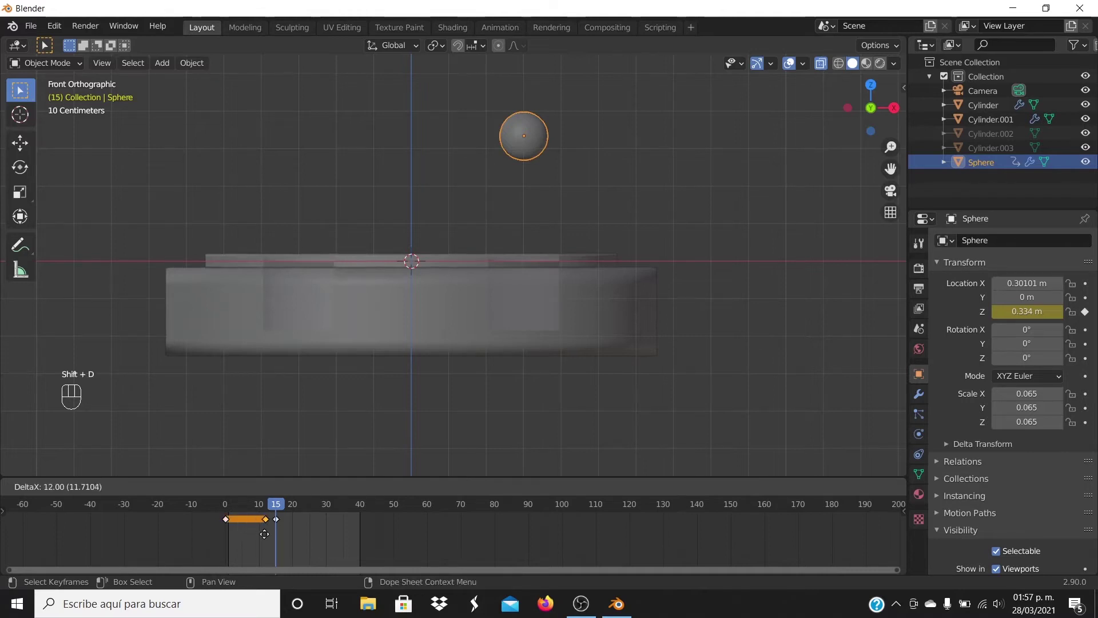
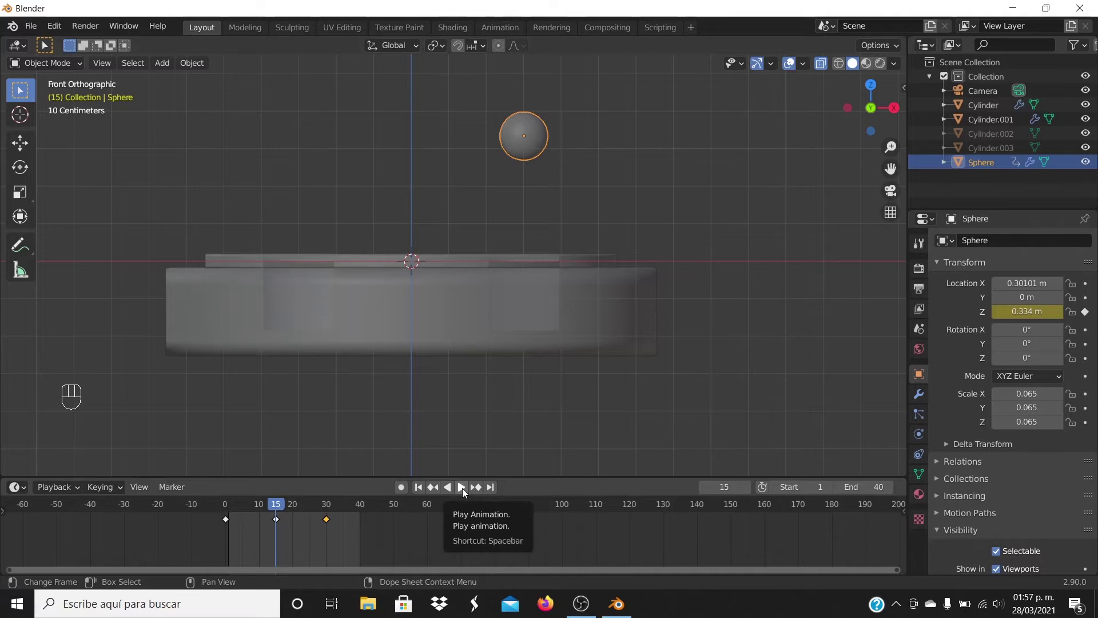
click(466, 491)
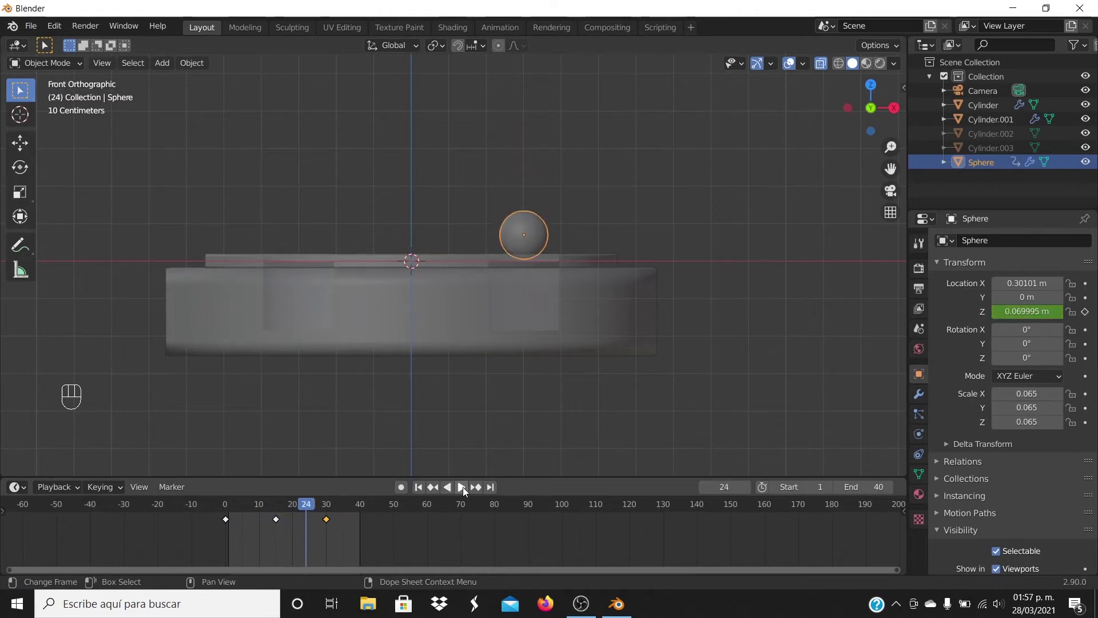
drag(435, 228, 450, 285)
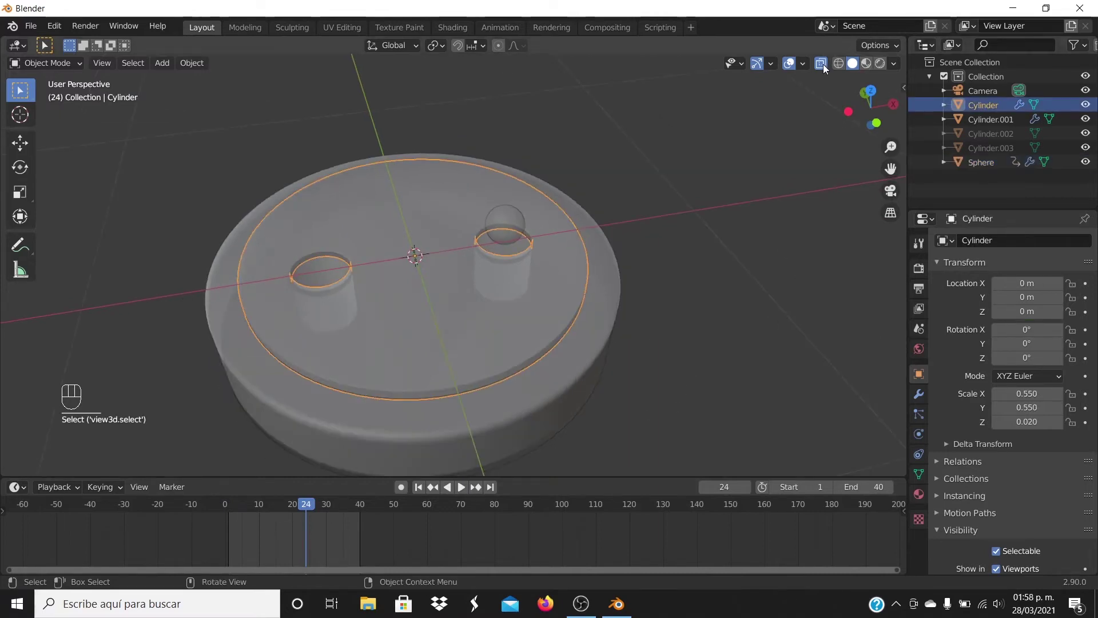
- Keyframe the top disc's 0° Z rotation at frame 10 and move to frame 15 for the 180° turn
click(826, 68)
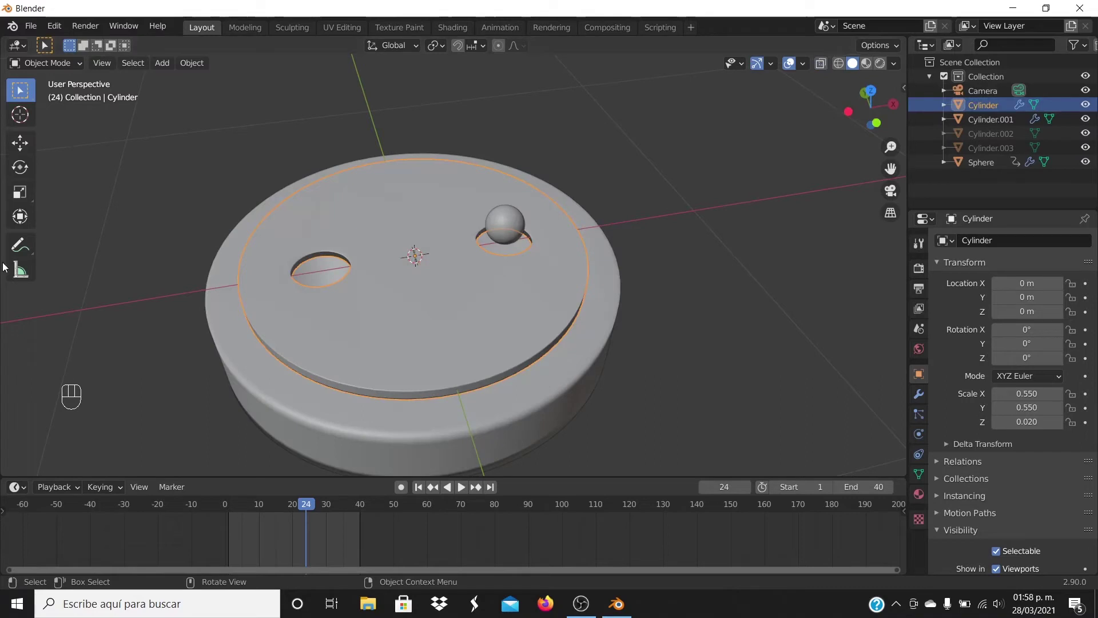
drag(313, 507, 264, 524)
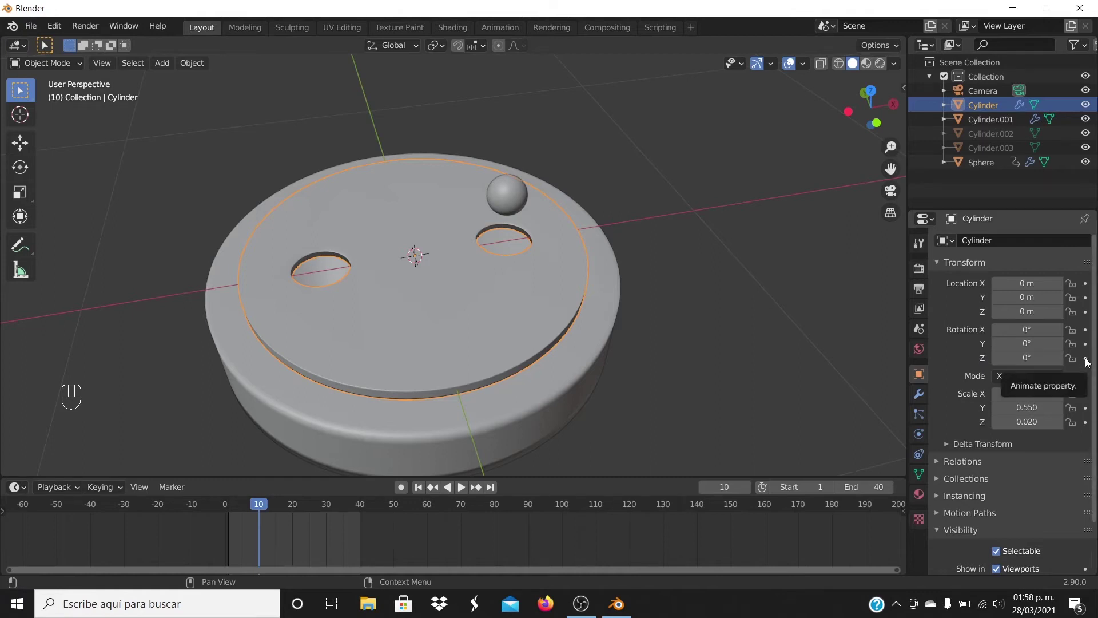
click(1090, 363)
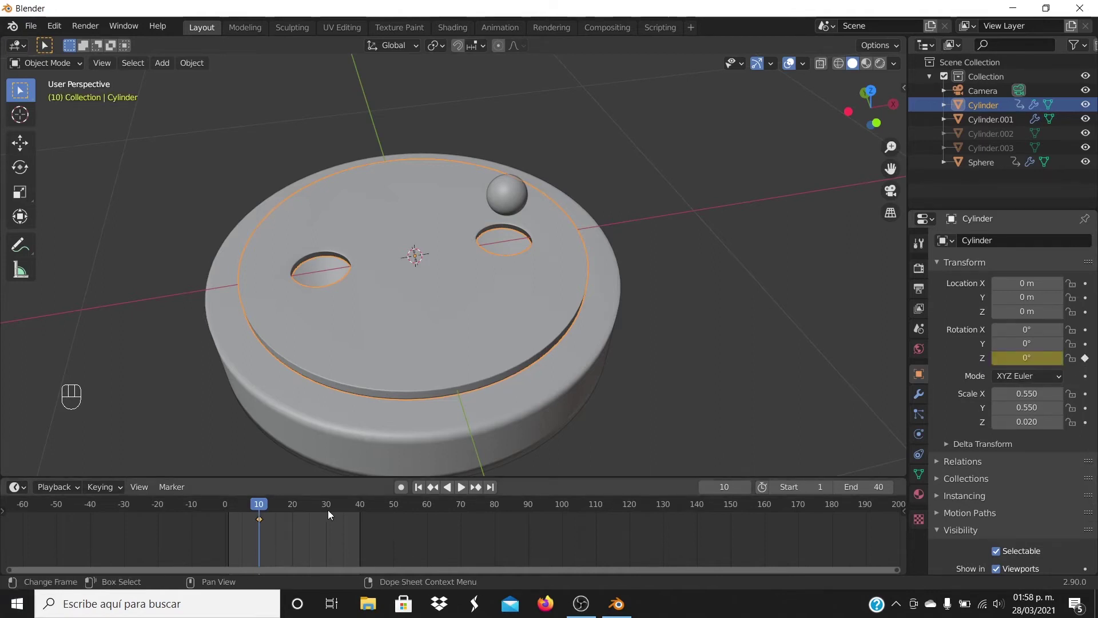
drag(262, 509, 278, 513)
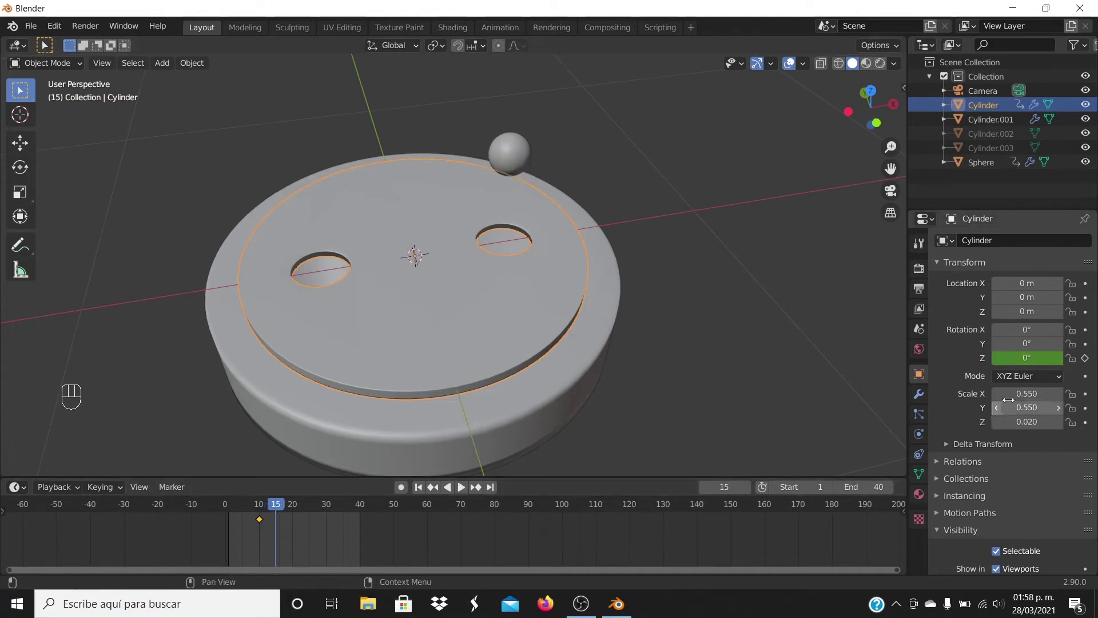
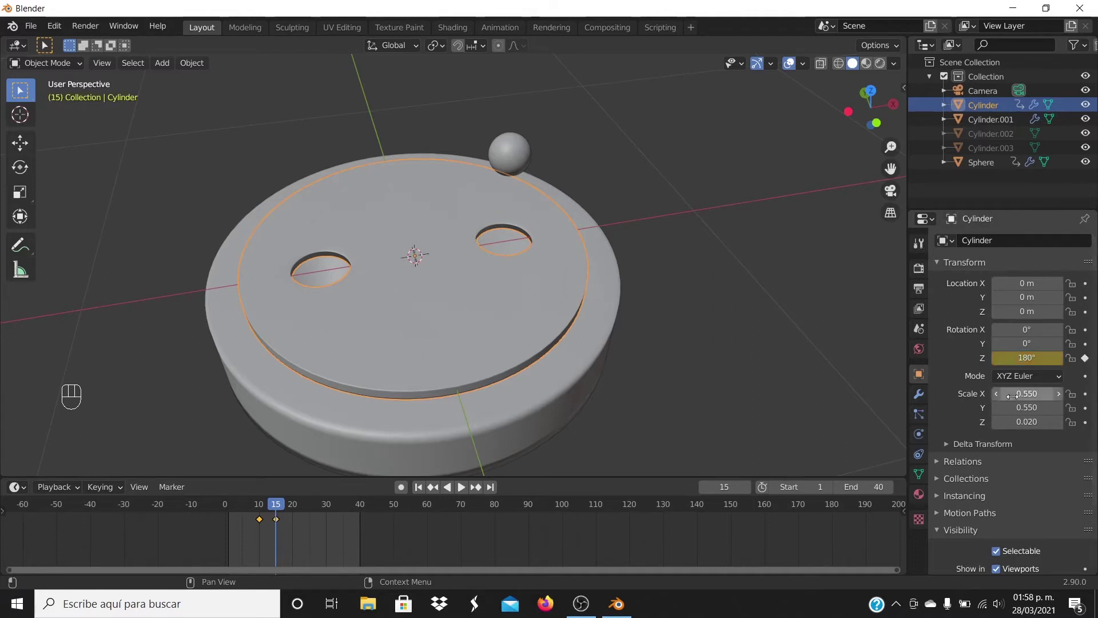
- Keyframe the 180° rotation again at frame 30 and play the animation to watch the disc turn
drag(280, 510, 330, 526)
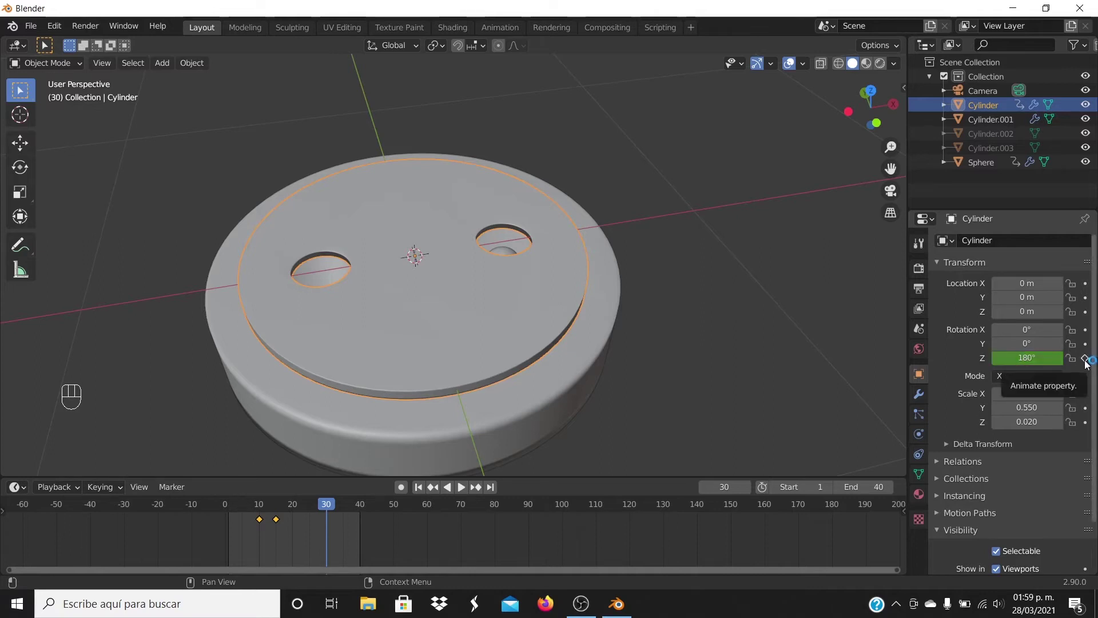
click(1087, 362)
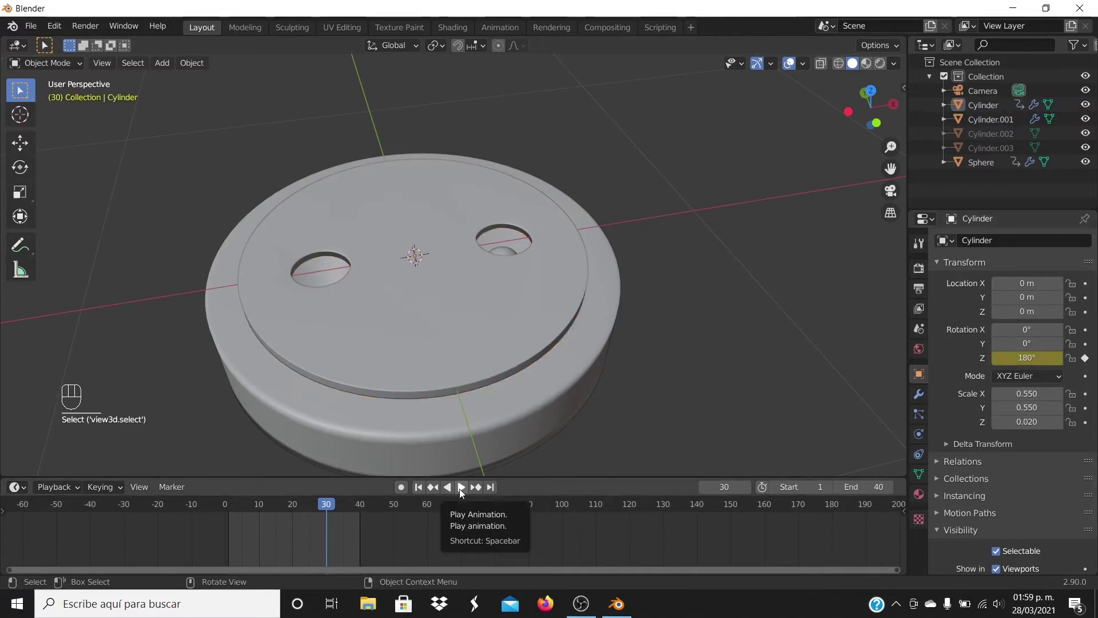
click(464, 494)
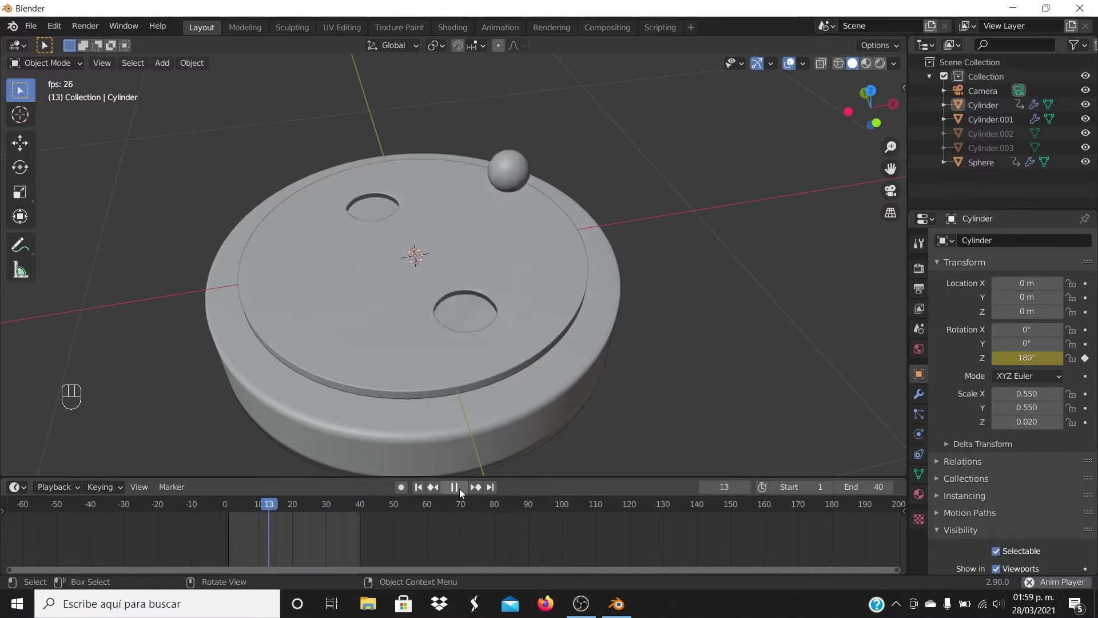
click(464, 495)
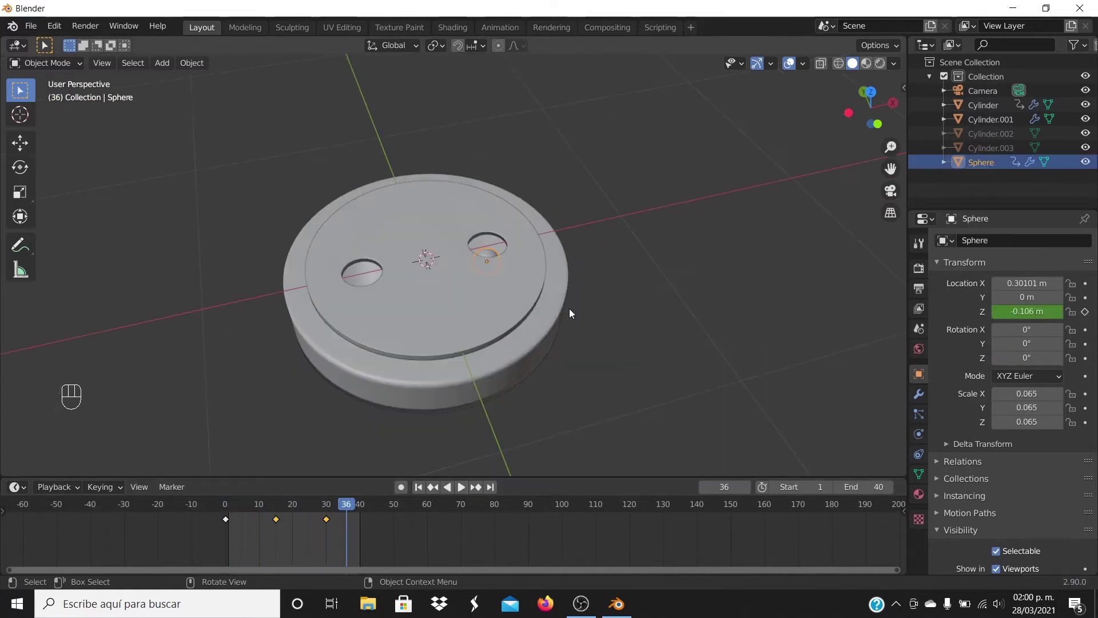
drag(574, 327, 612, 303)
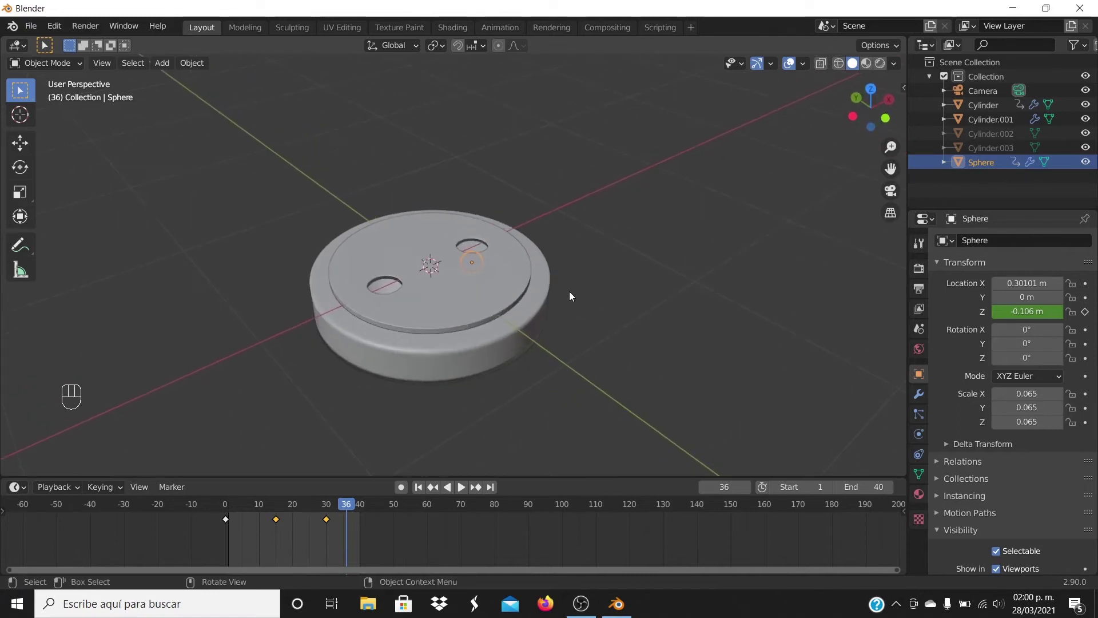
- Orbit and adjust the viewport view around the base
drag(575, 294, 623, 276)
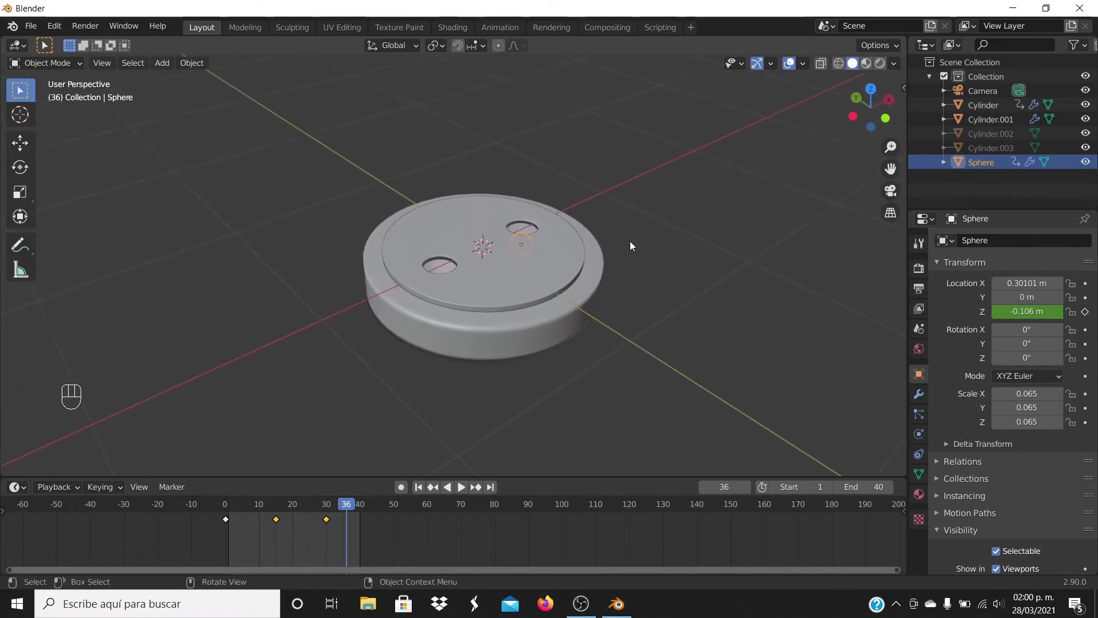
drag(677, 248, 670, 246)
drag(686, 248, 669, 248)
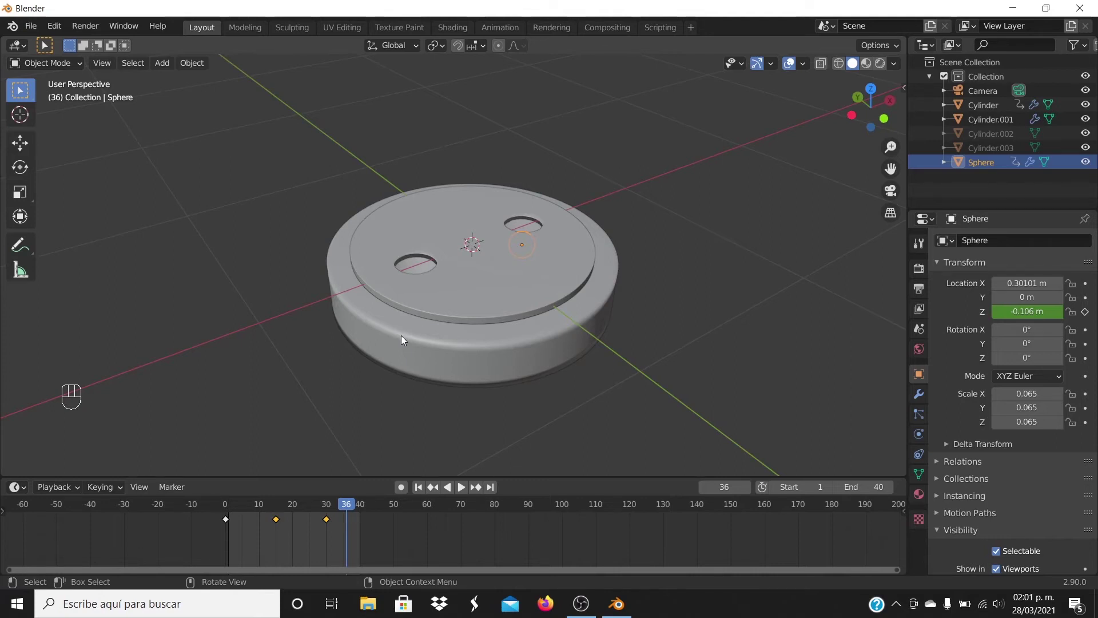
- Look through the scene camera and start moving it along X to reframe the base
key(ctrl+alt+KP_0)
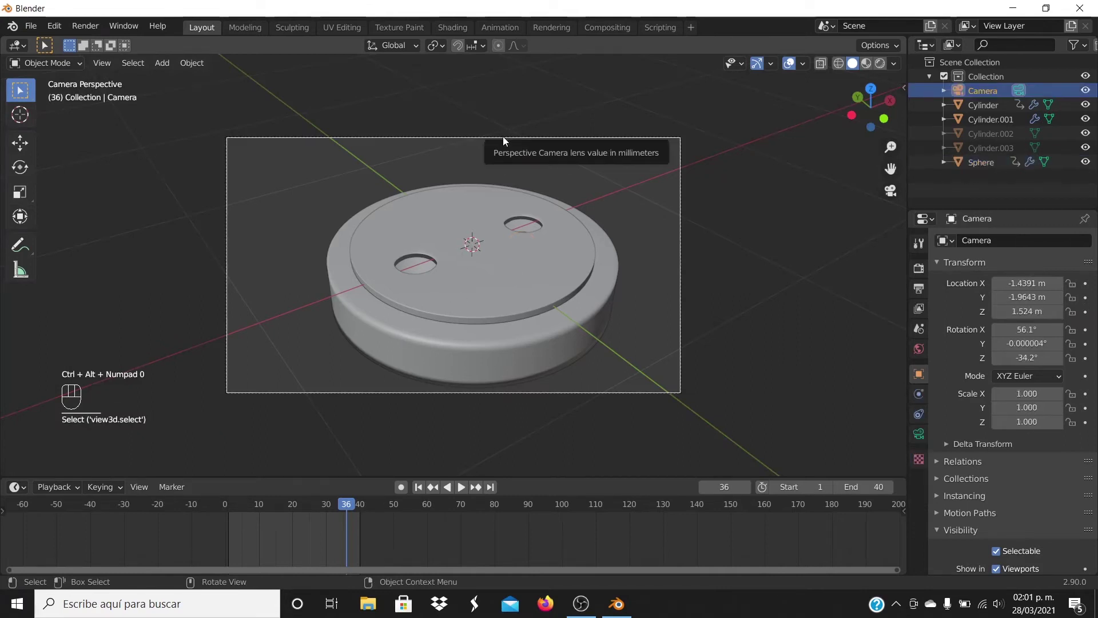
key(g)
key(x)
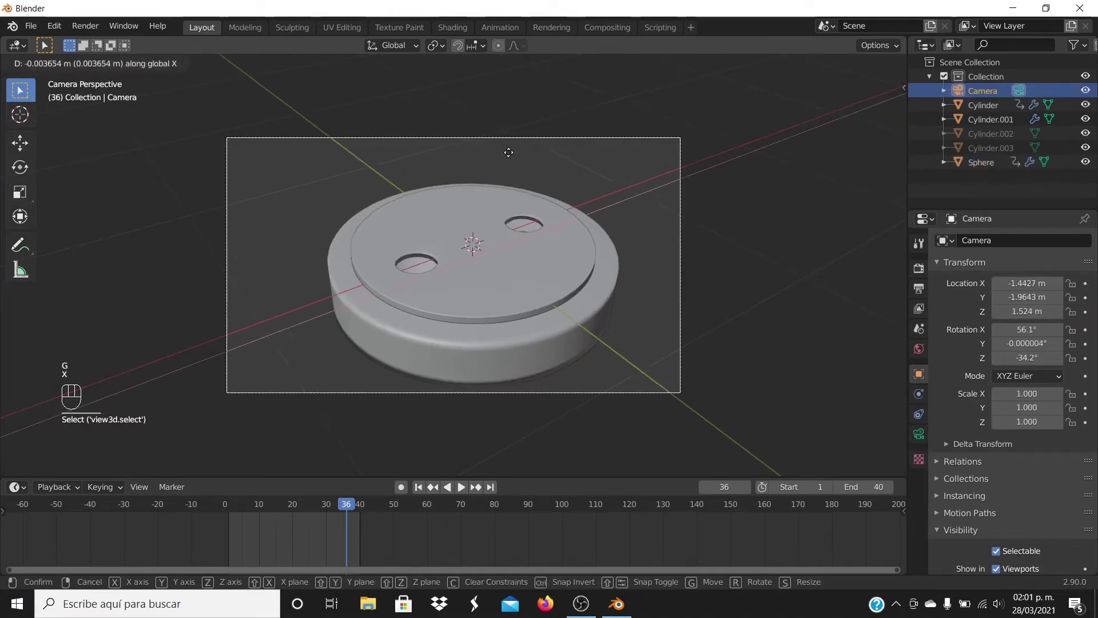
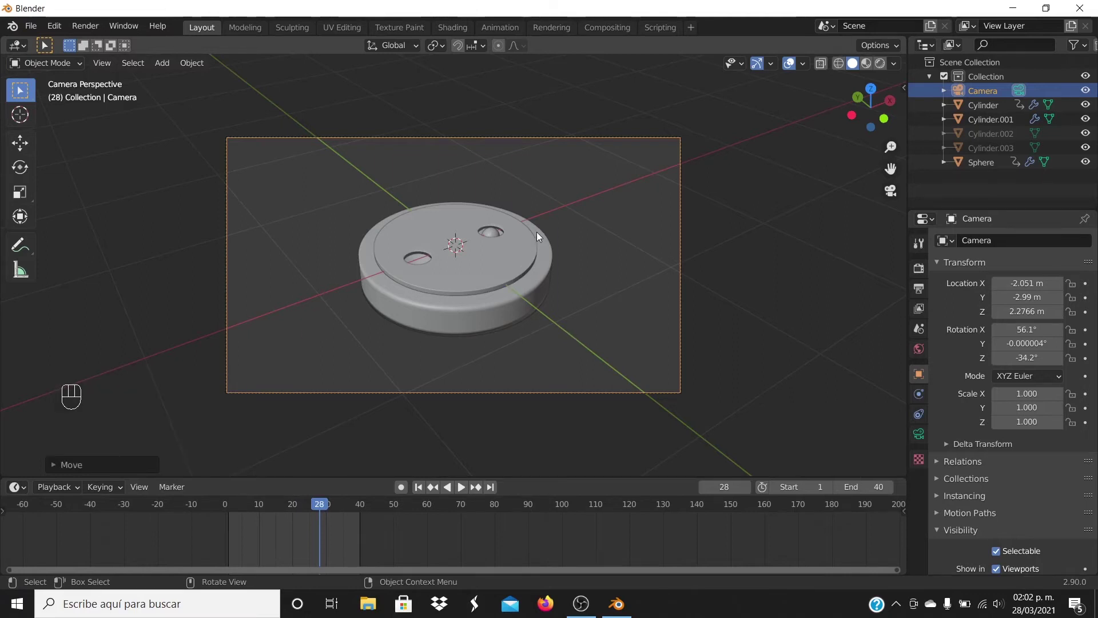
- Add a ground plane and drop it vertically to sit just below the round base
key(shift+a)
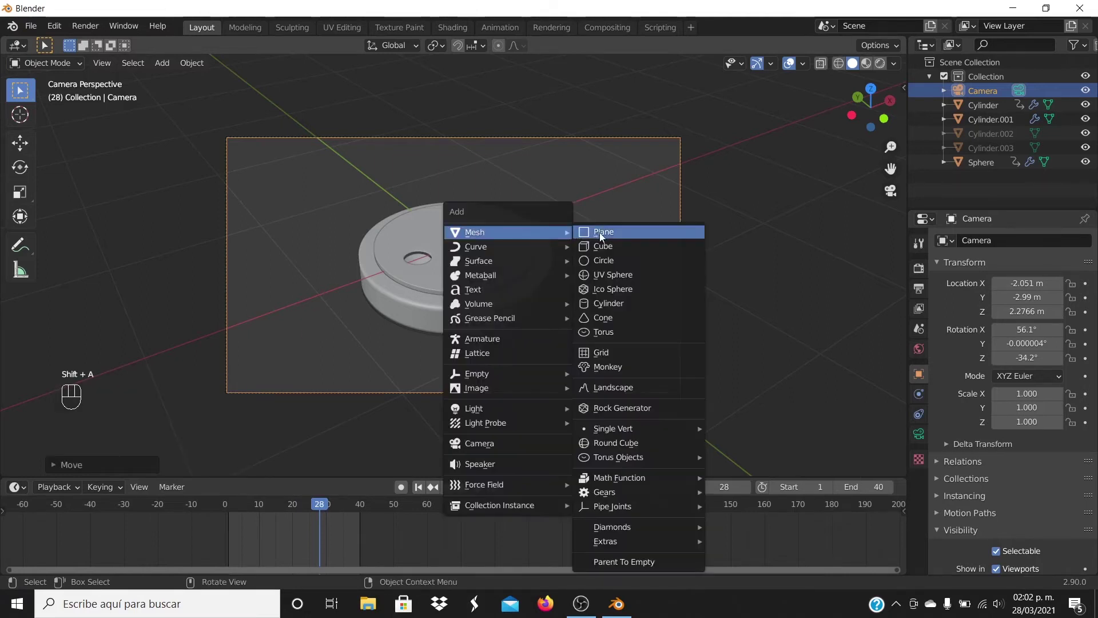
key(KP_1)
key(g)
key(z)
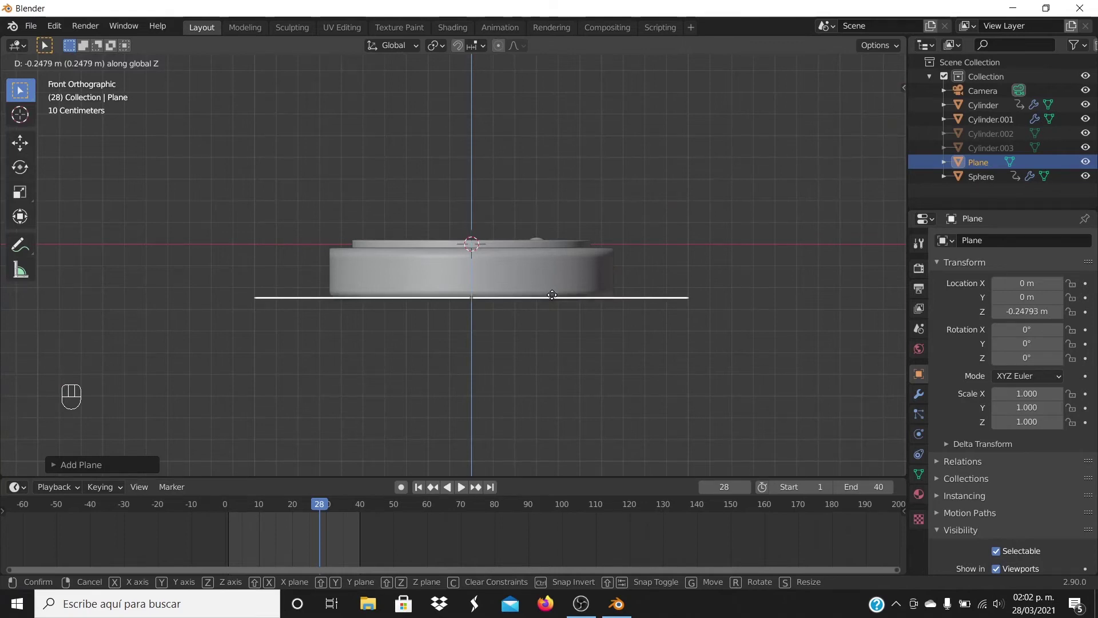
click(556, 300)
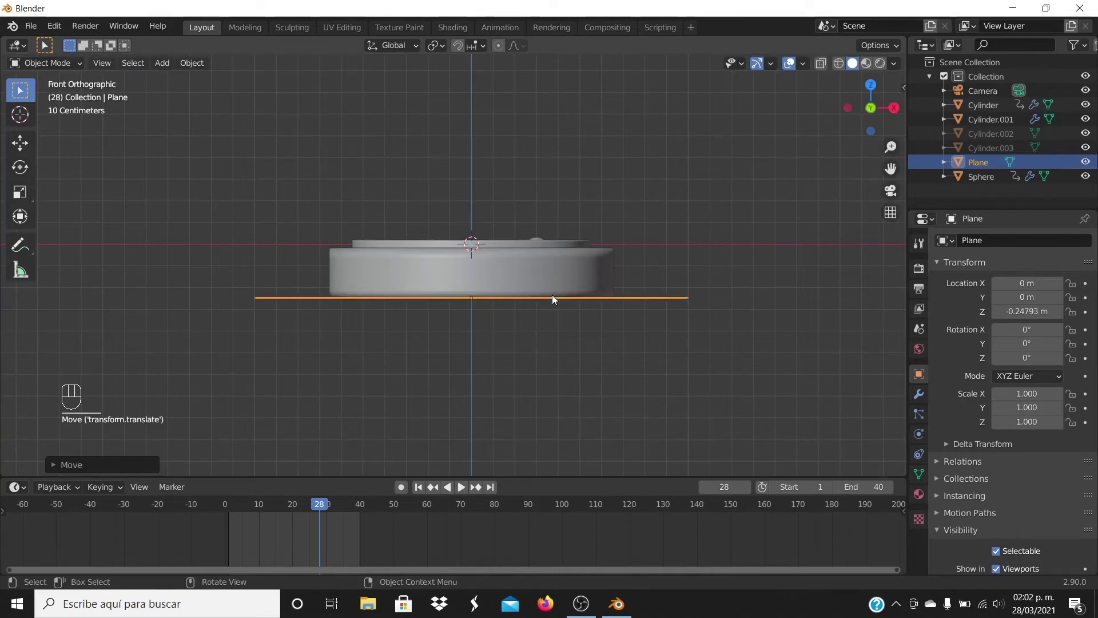
- Scale the plane up to about 4 so it fills the camera view
key(KP_0)
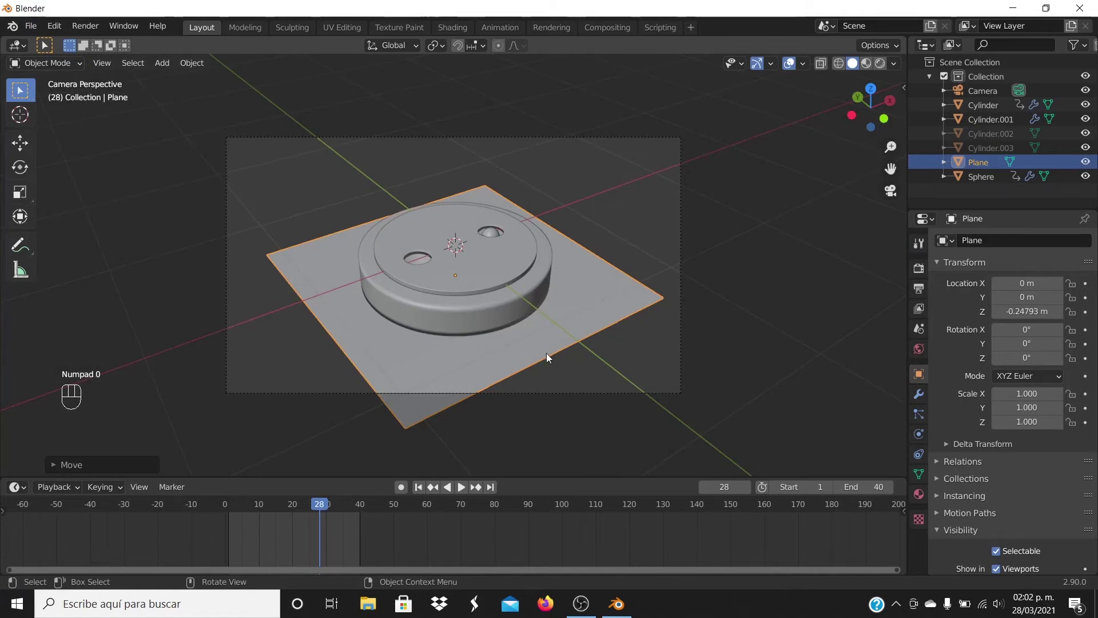
key(s)
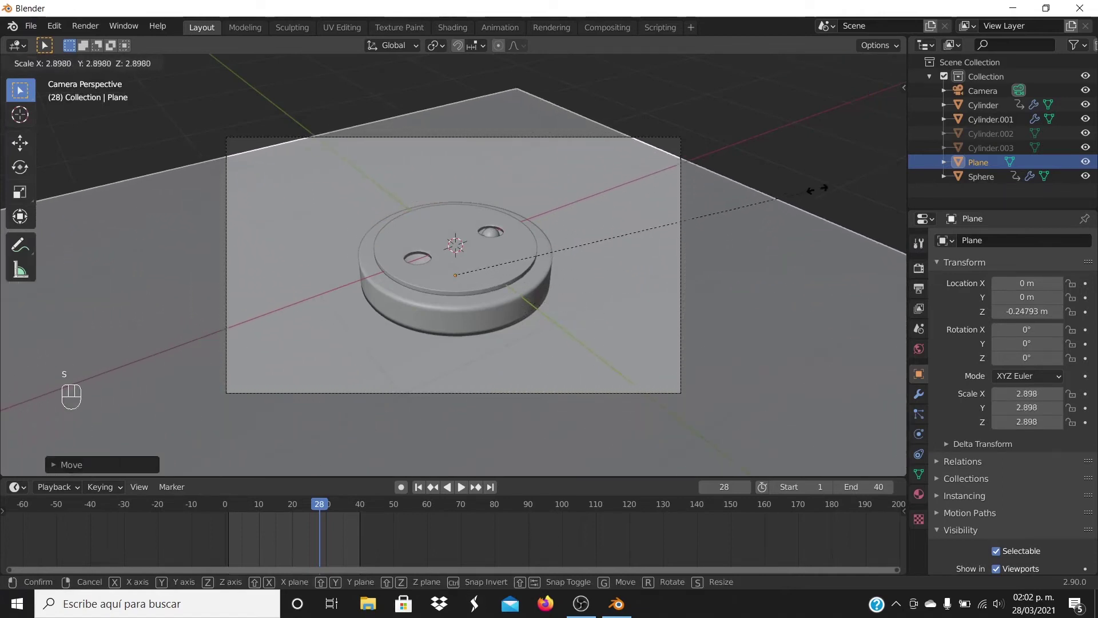
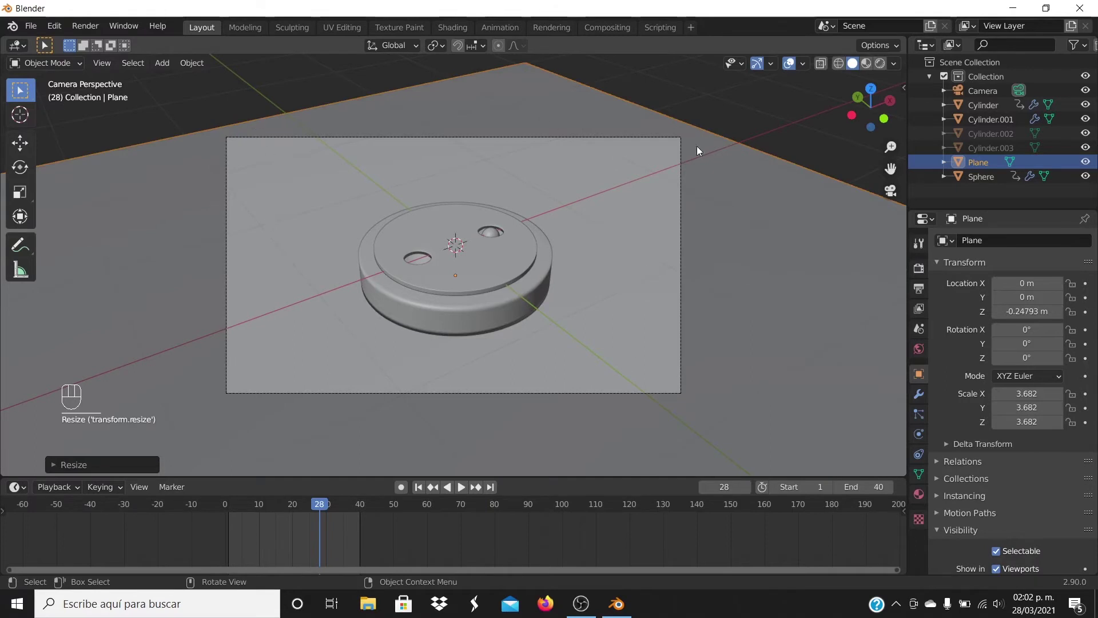
click(805, 238)
drag(760, 247, 733, 243)
- Add a new cube and flatten it along Z into a thin slab
key(shift+a)
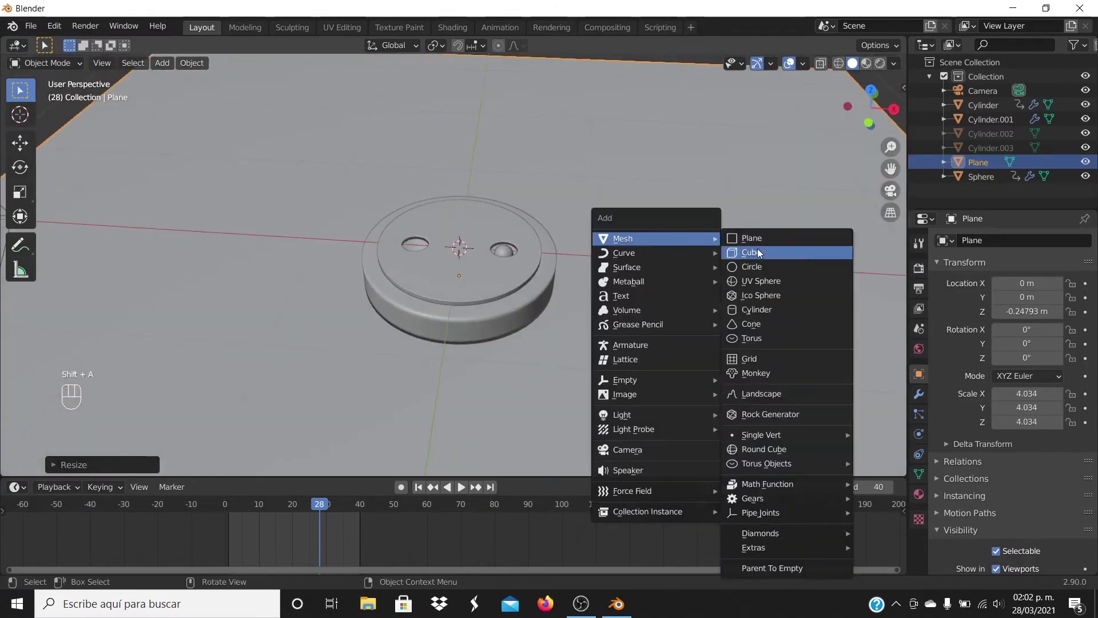
key(KP_1)
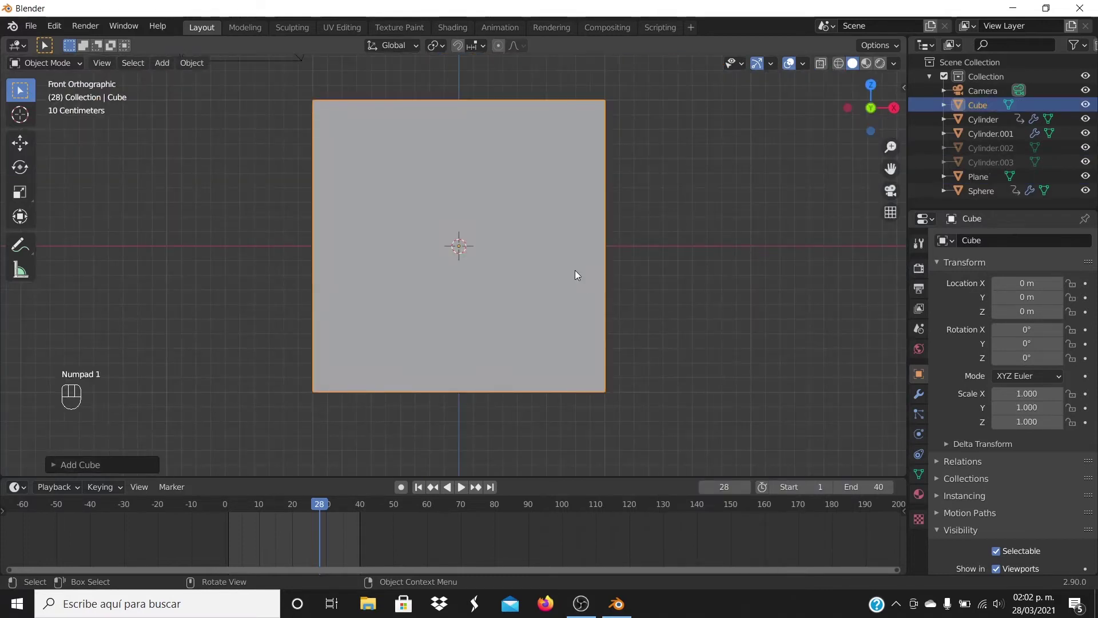
key(s)
key(z)
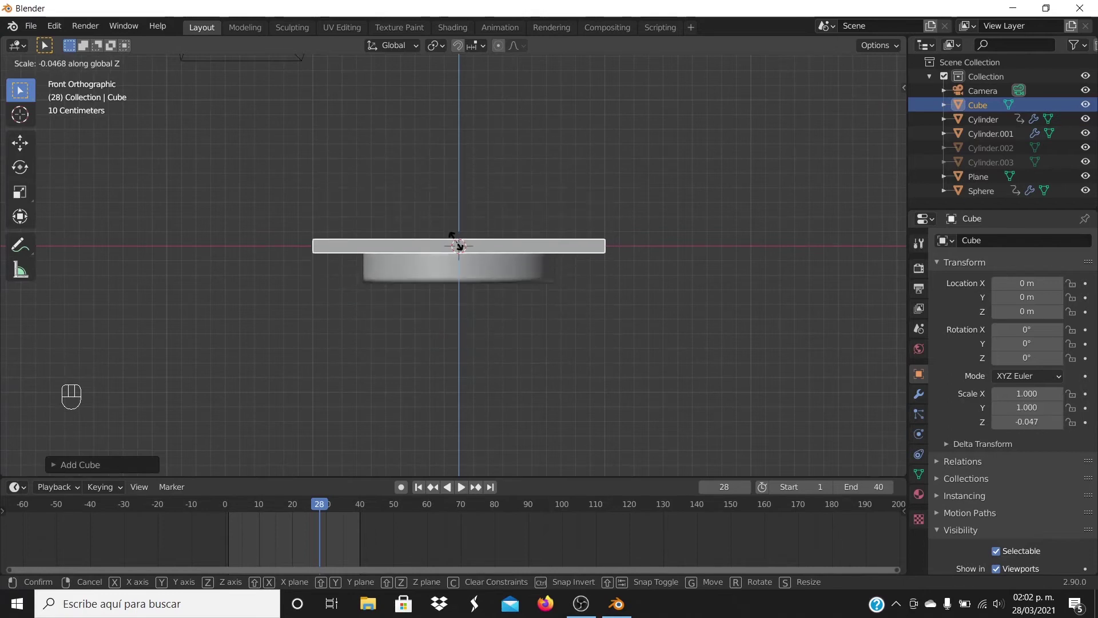
click(460, 246)
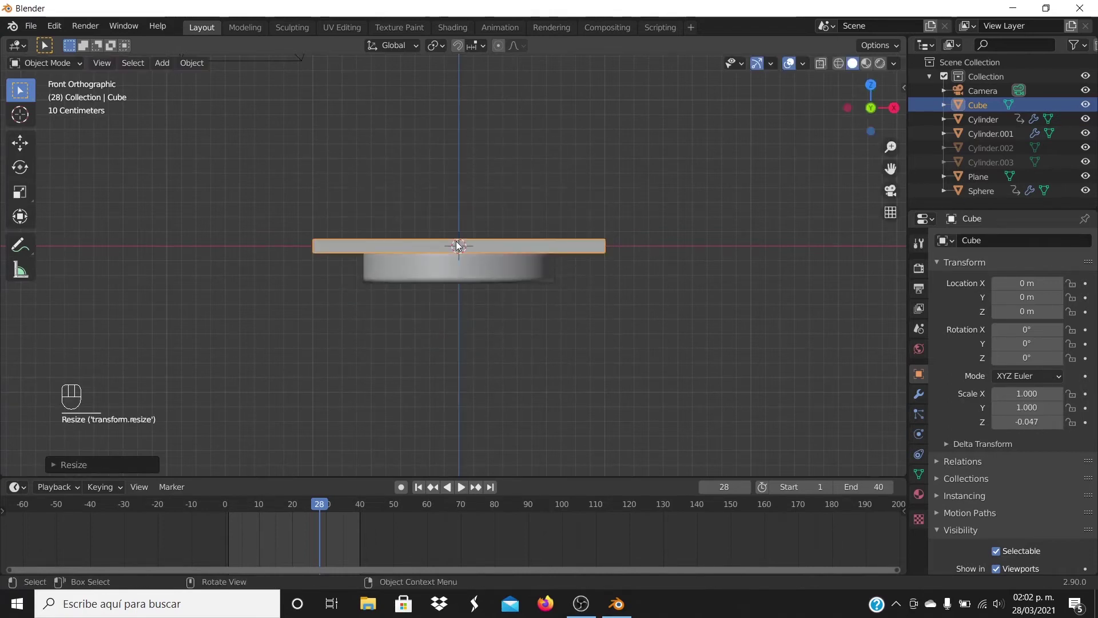
- Stretch the slab along X about four times wide and slide it back along Y behind the base
drag(628, 216, 669, 260)
key(KP_0)
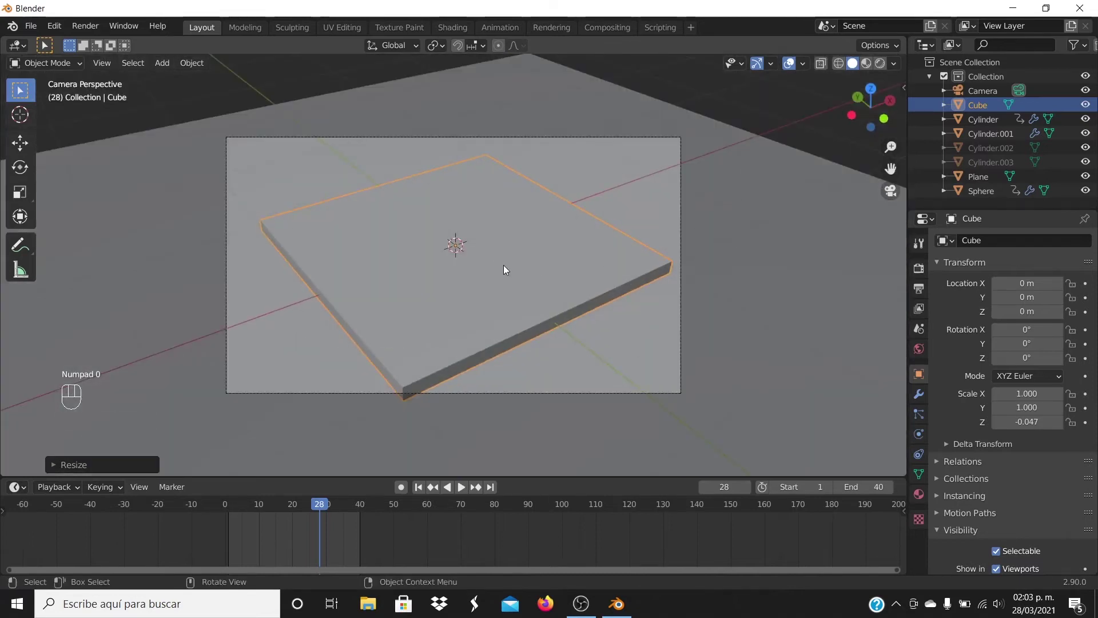
key(s)
key(x)
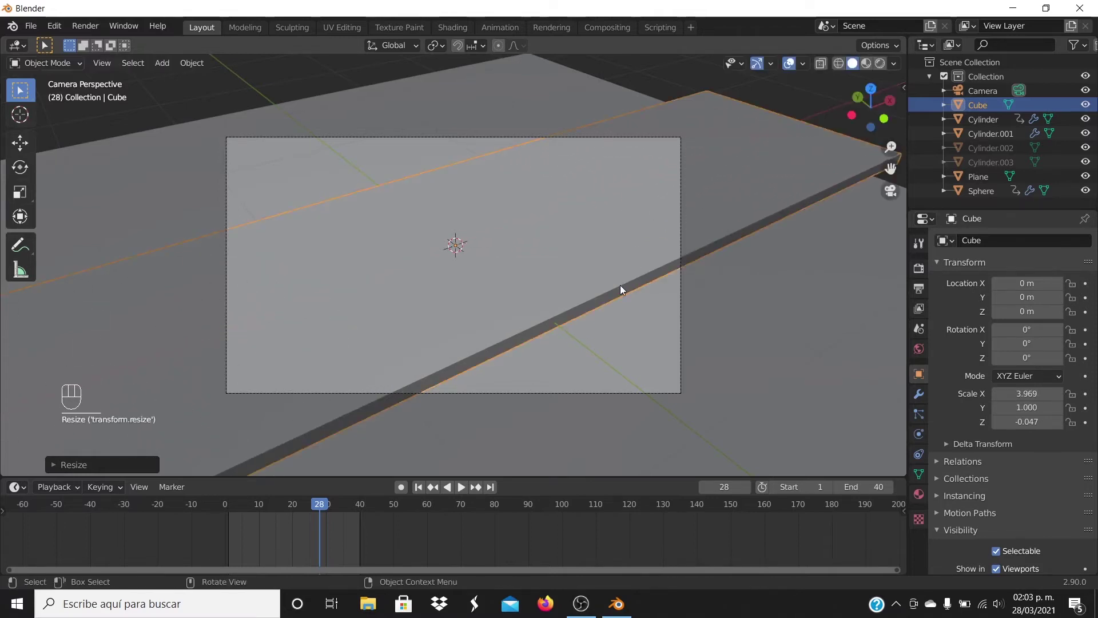
key(g)
key(y)
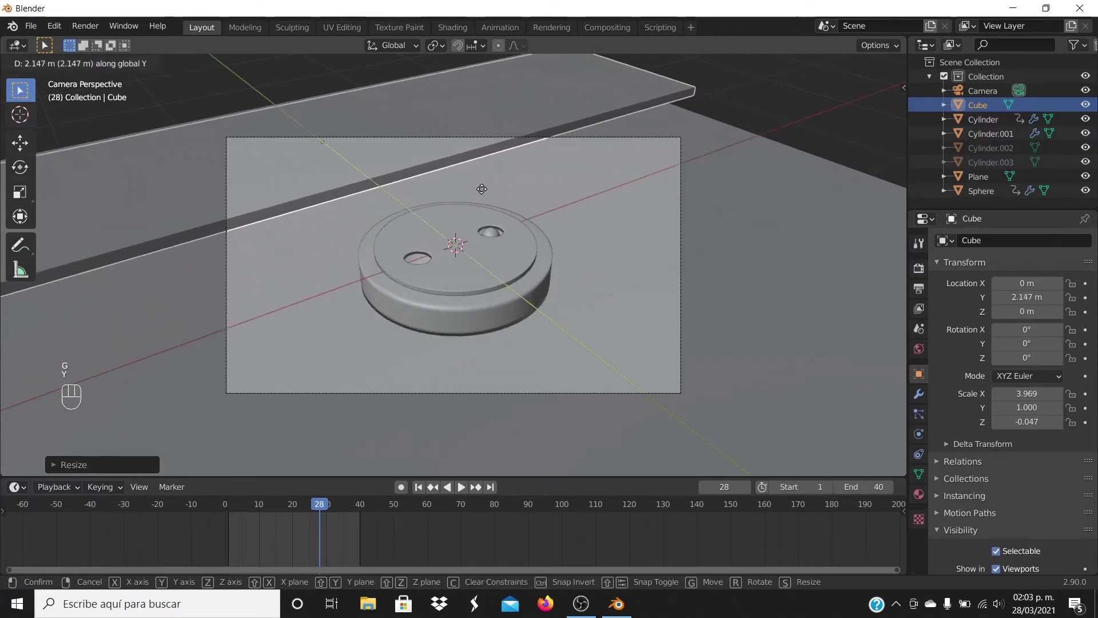
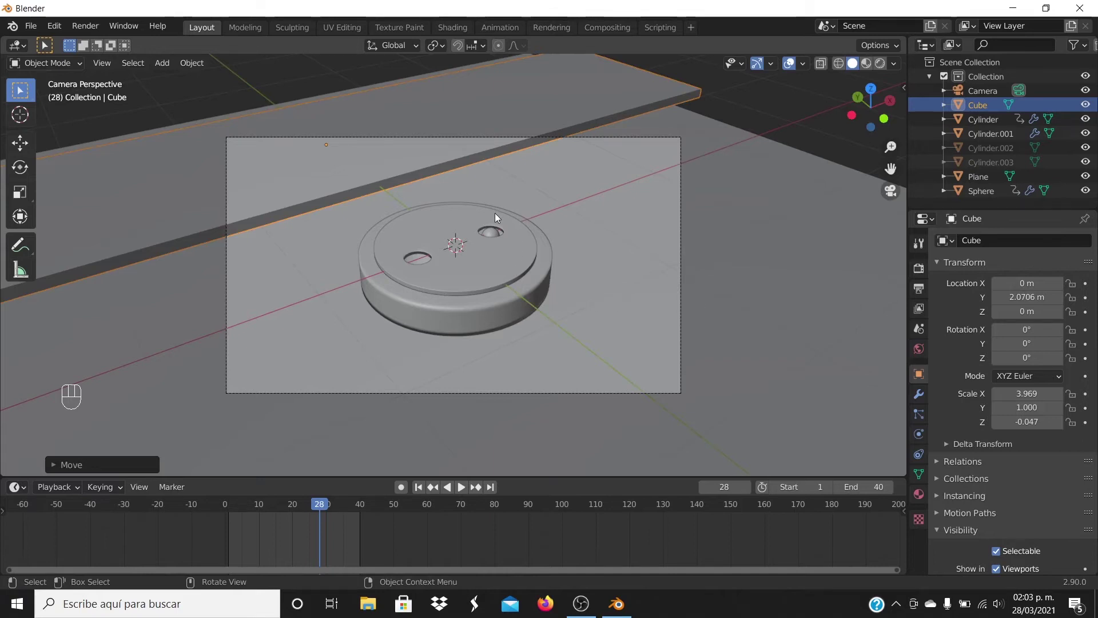
- Duplicate the slab, raise the copy along Z and push it back along Y as a second step
key(shift+d)
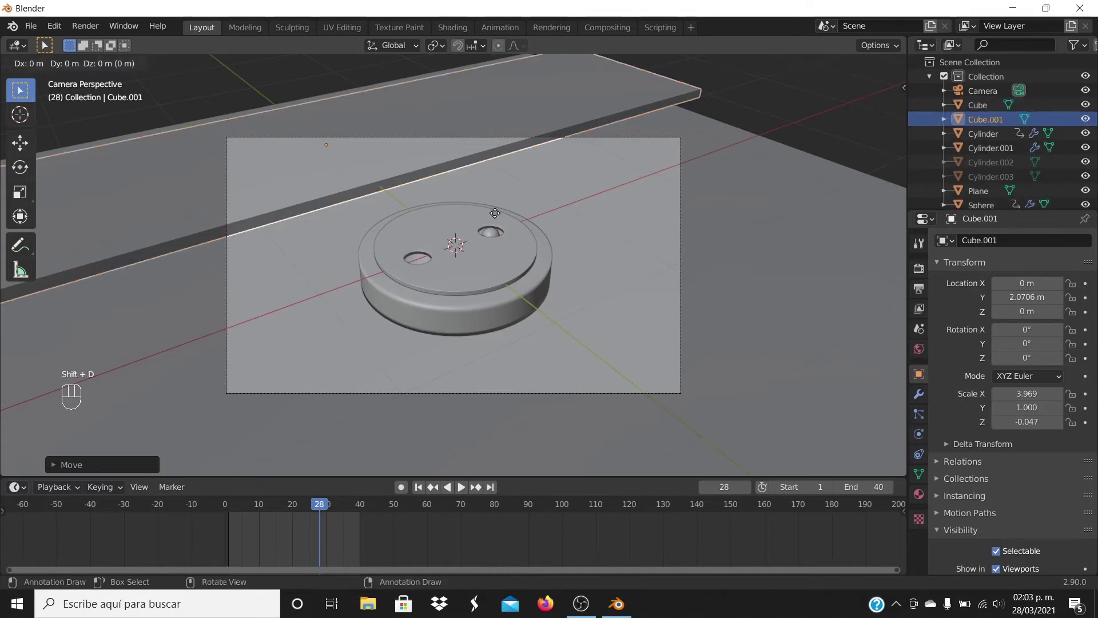
key(g)
key(z)
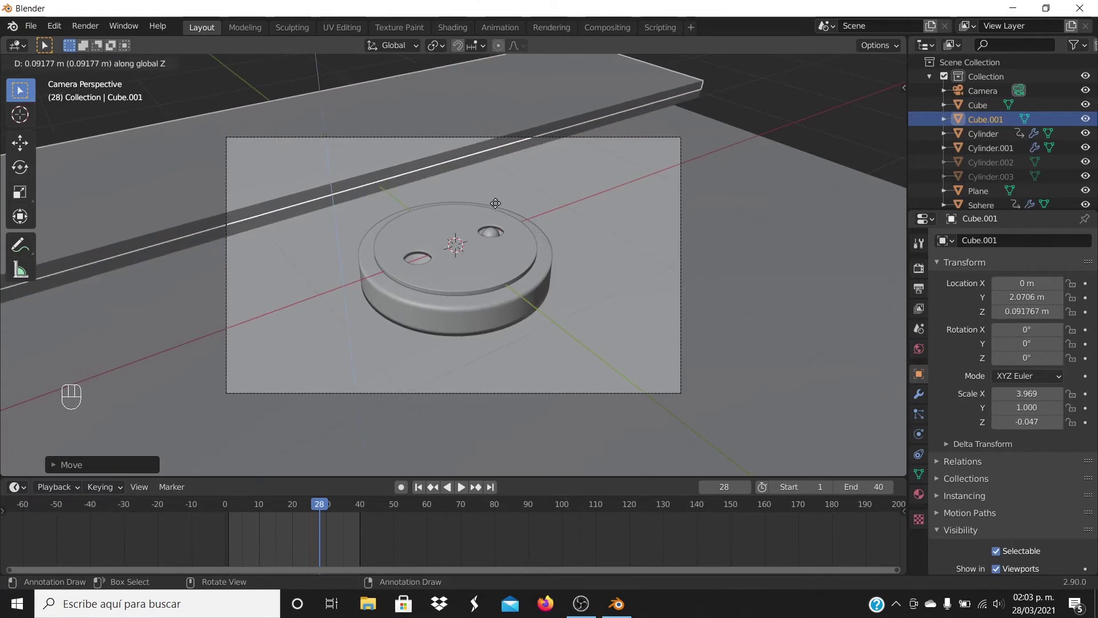
click(499, 209)
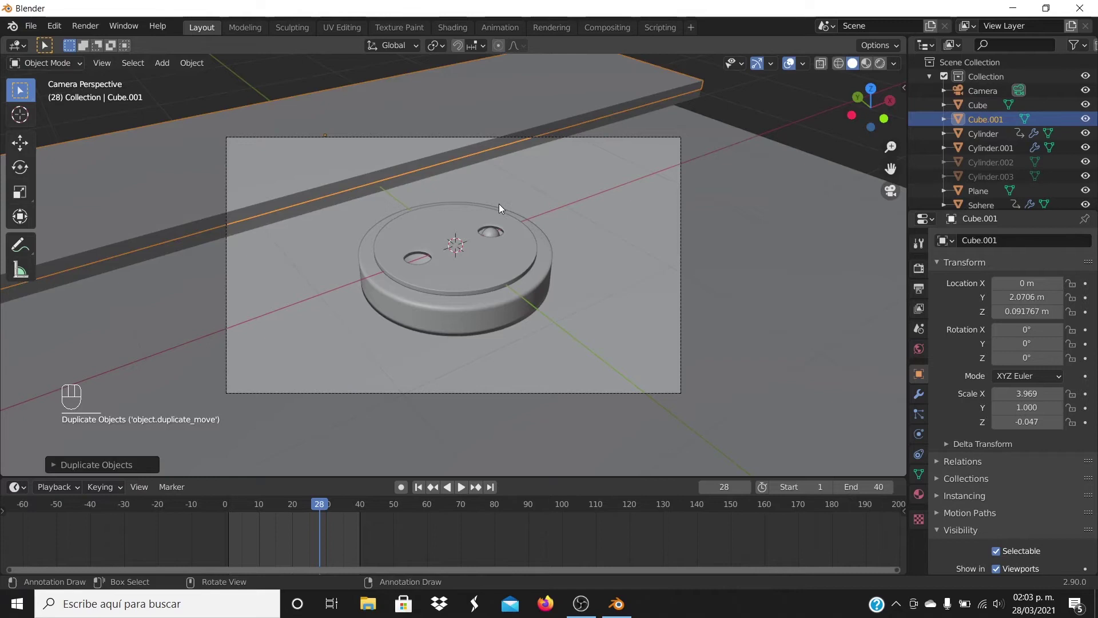
key(g)
key(y)
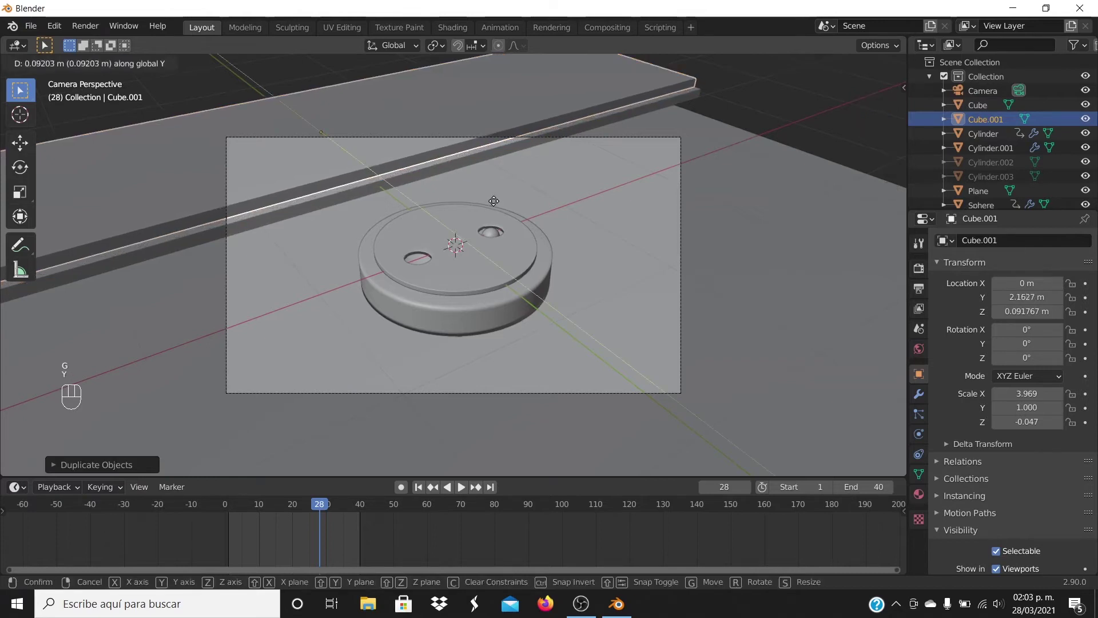
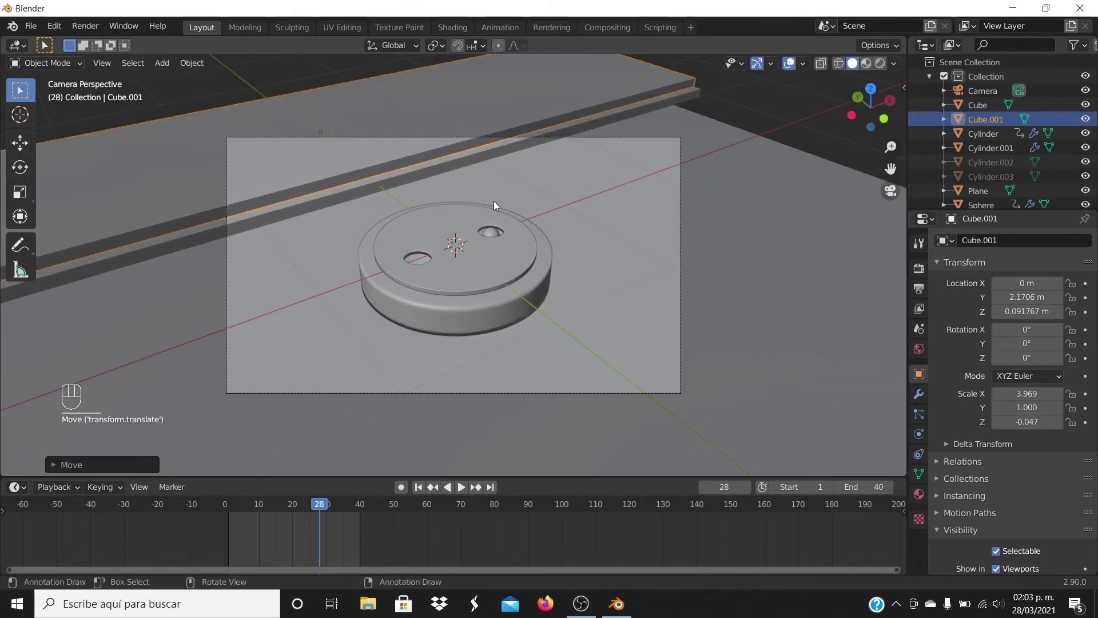
- Duplicate again for a third slab, raised higher and pushed further back
key(shift+d)
key(g)
key(z)
click(500, 195)
key(g)
key(y)
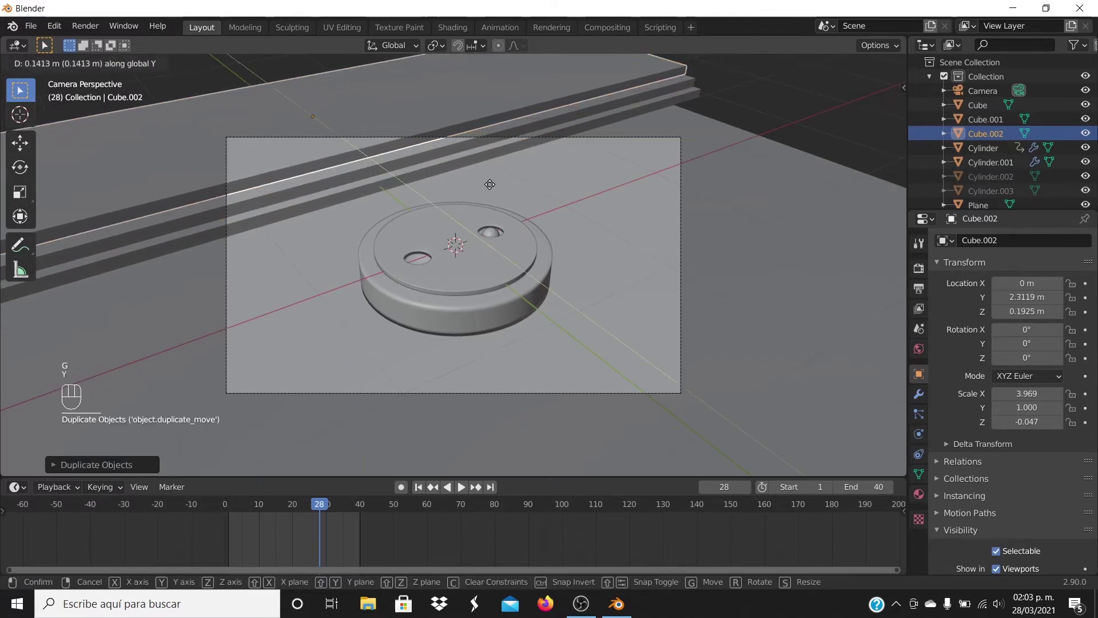
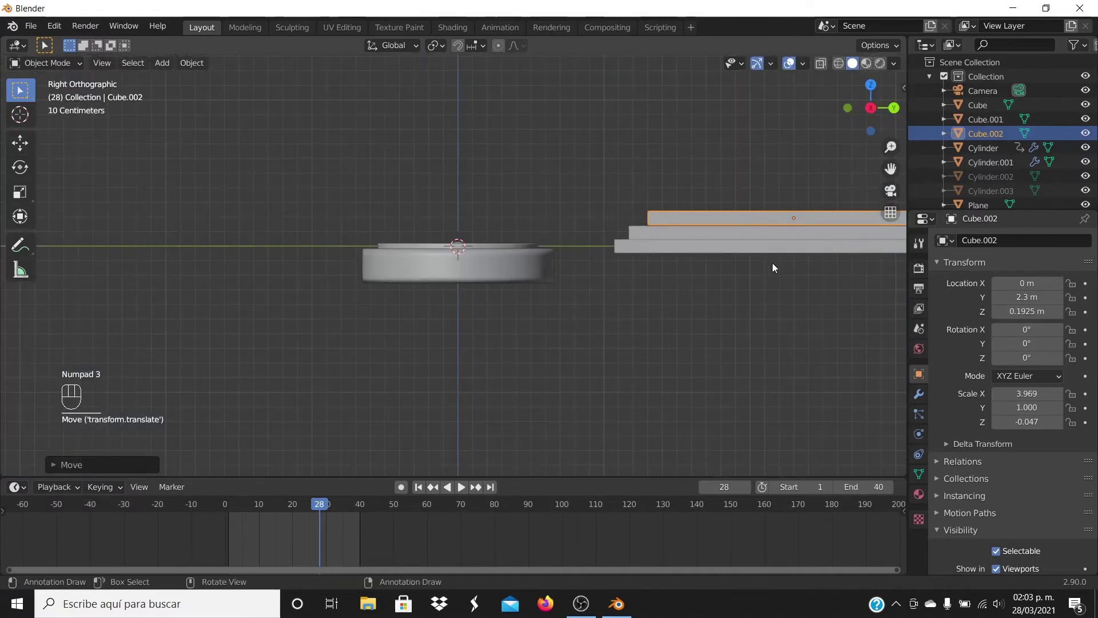
- From side view select all three slabs and lower them together along Z
drag(776, 248, 593, 243)
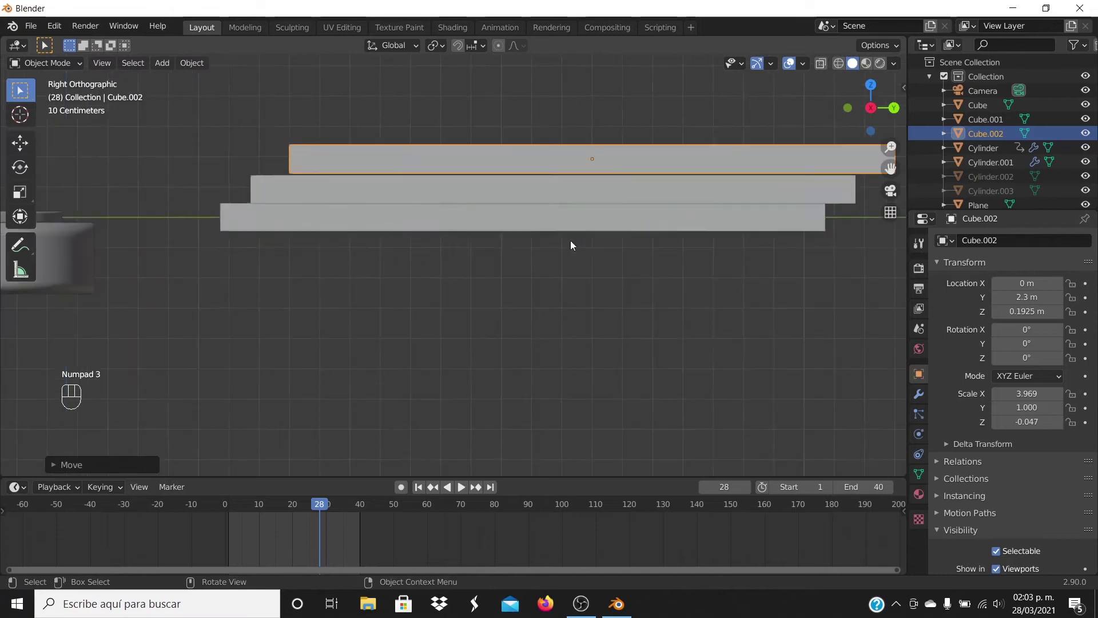
drag(509, 240, 535, 327)
key(g)
key(z)
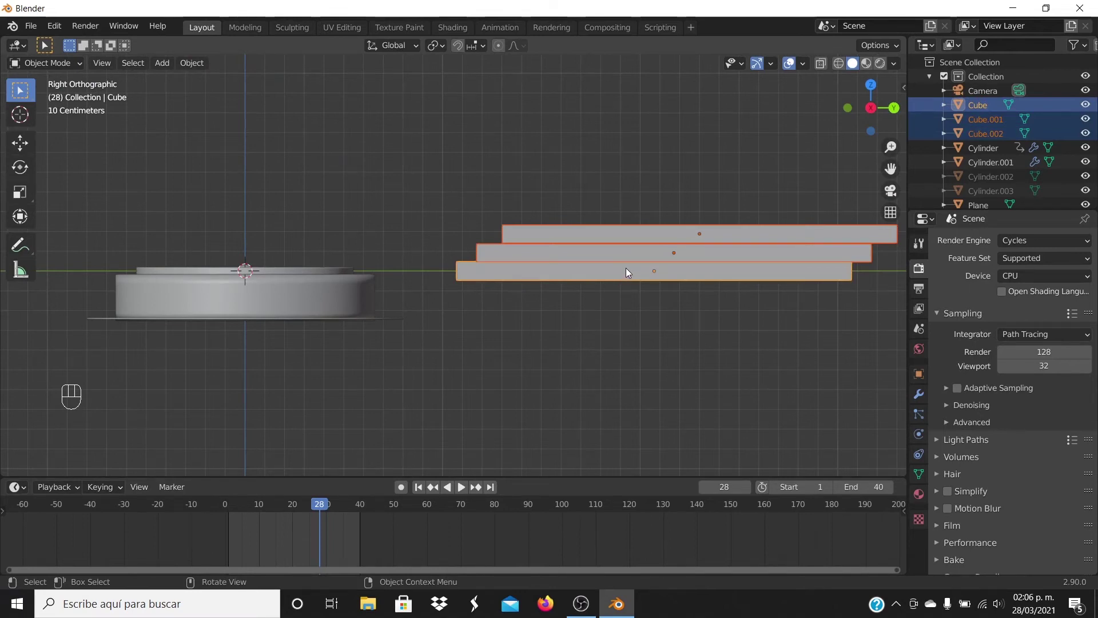
key(g)
key(z)
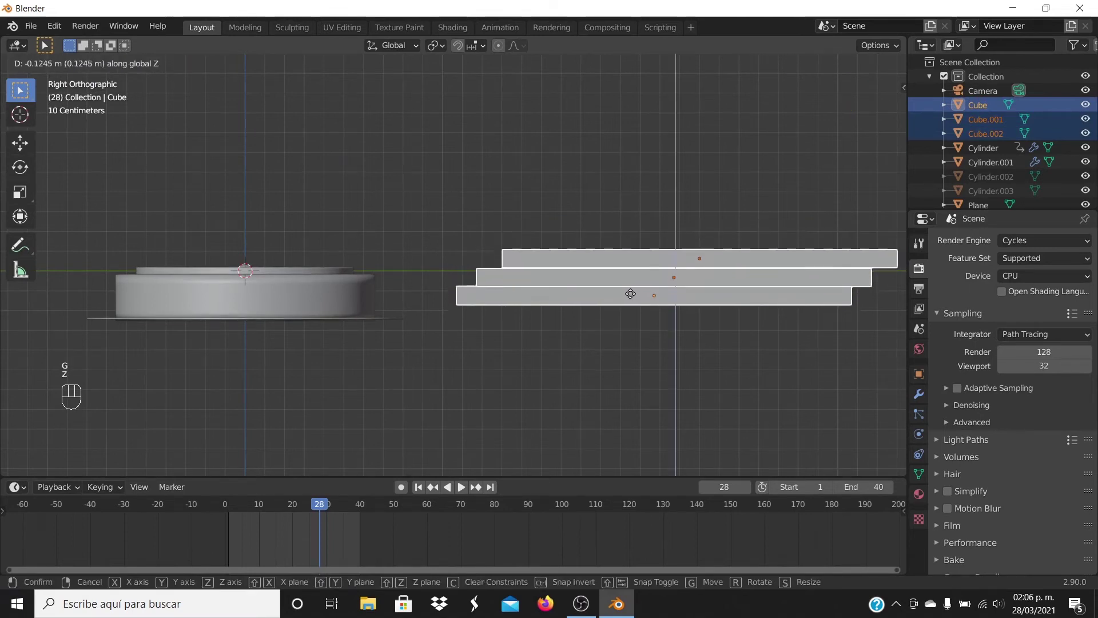
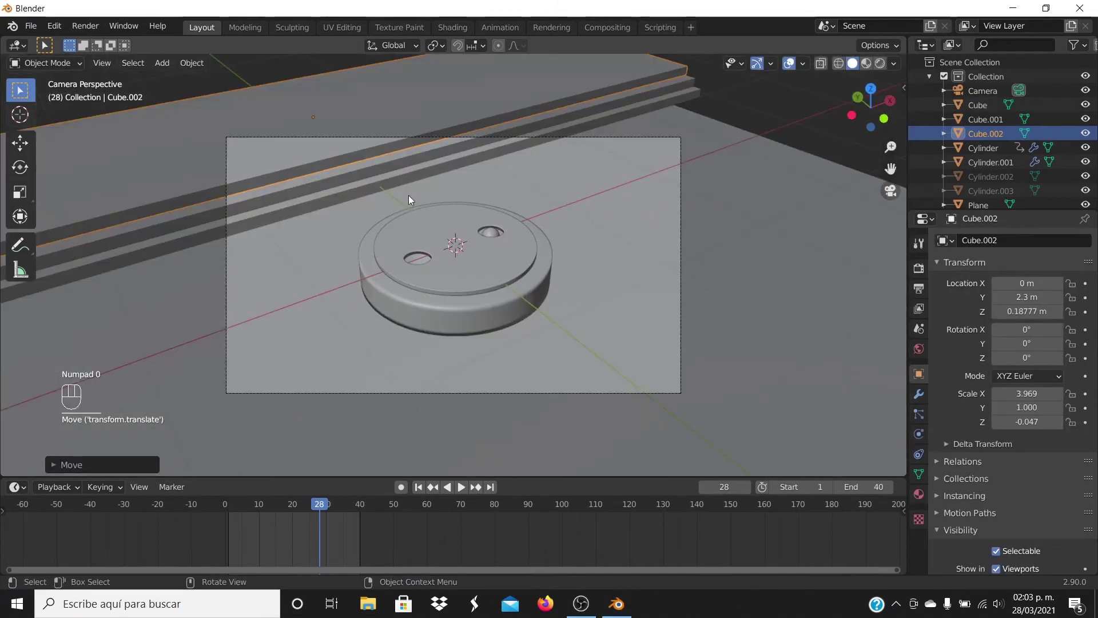
- Add a torus around the base and lower it along Z to about -0.24 m
key(shift+a)
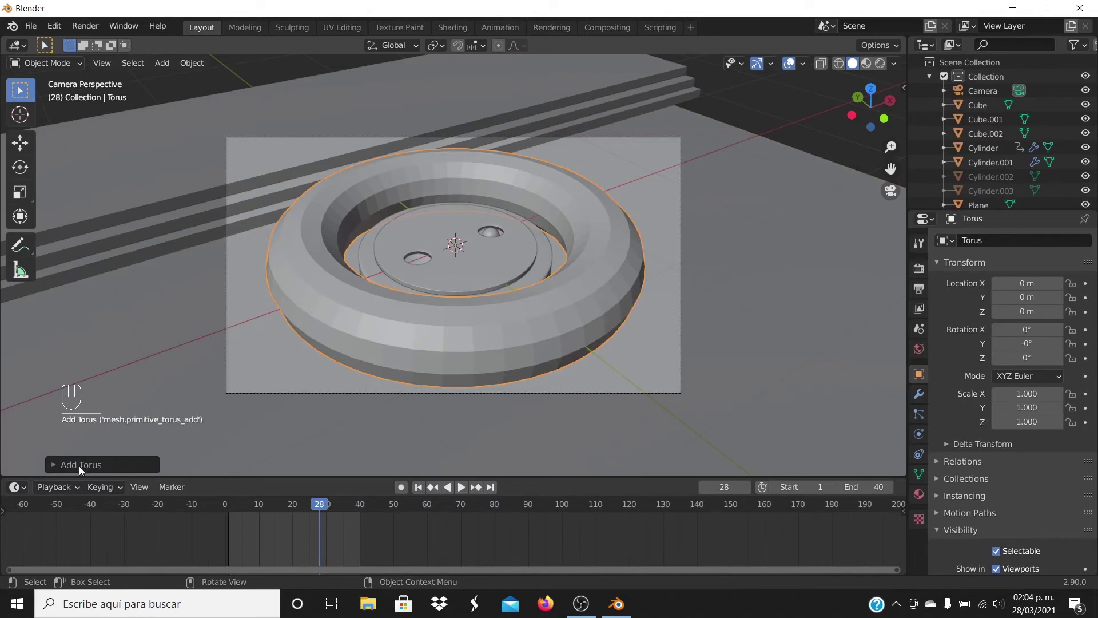
click(87, 470)
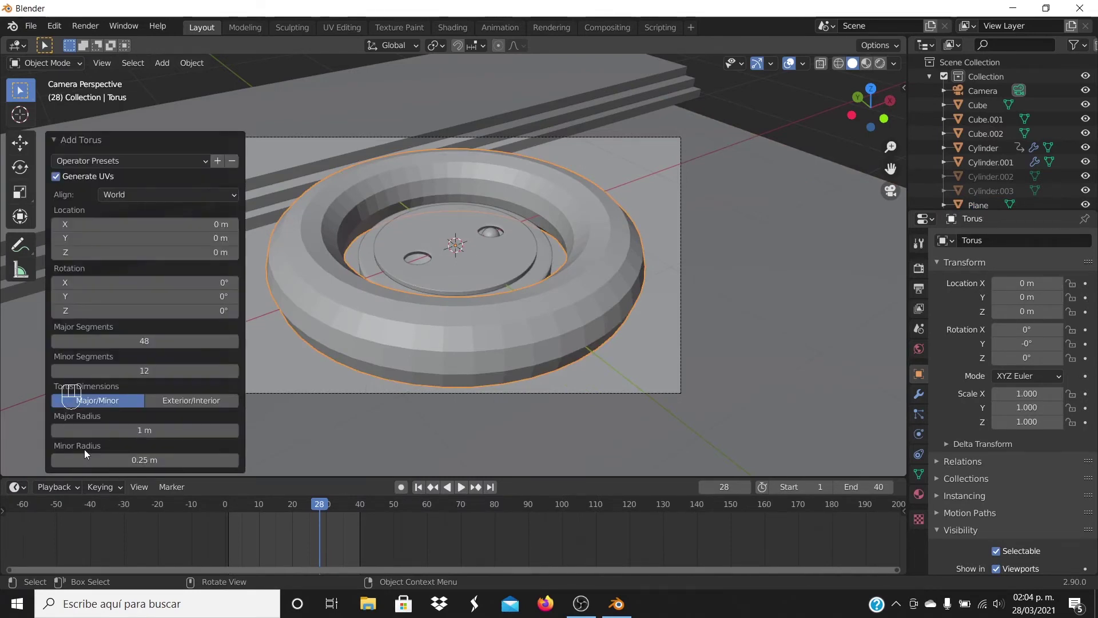
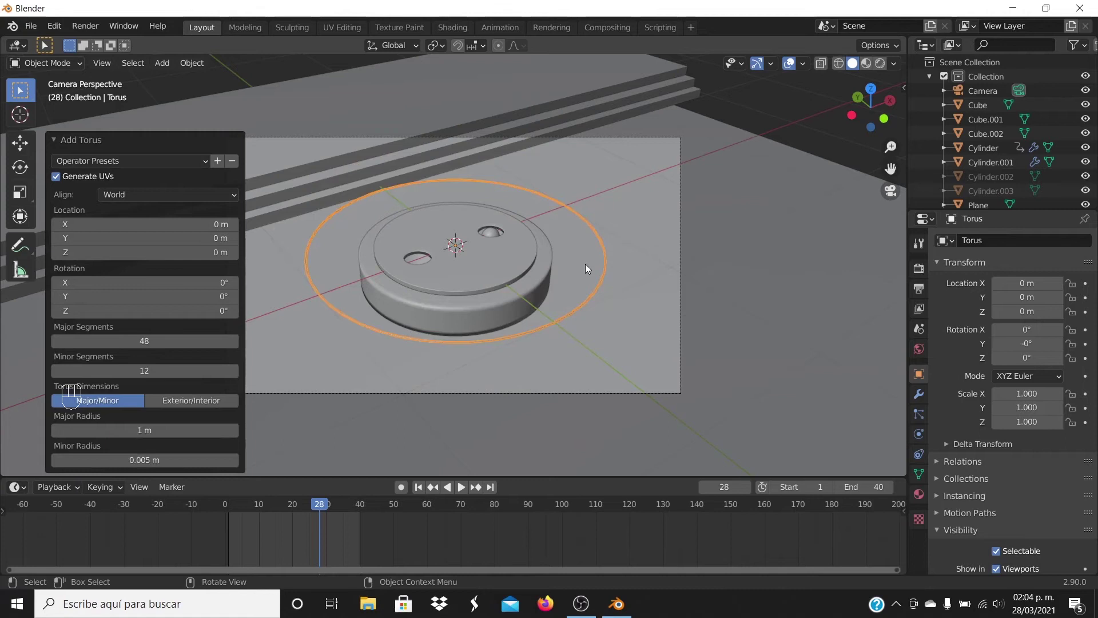
key(KP_1)
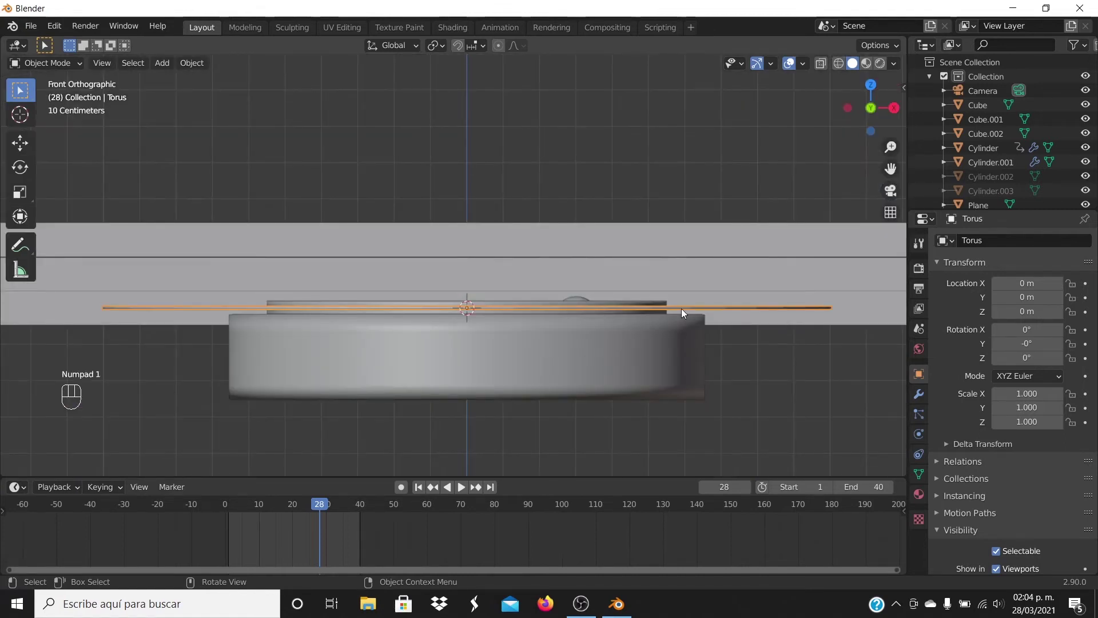
key(g)
key(z)
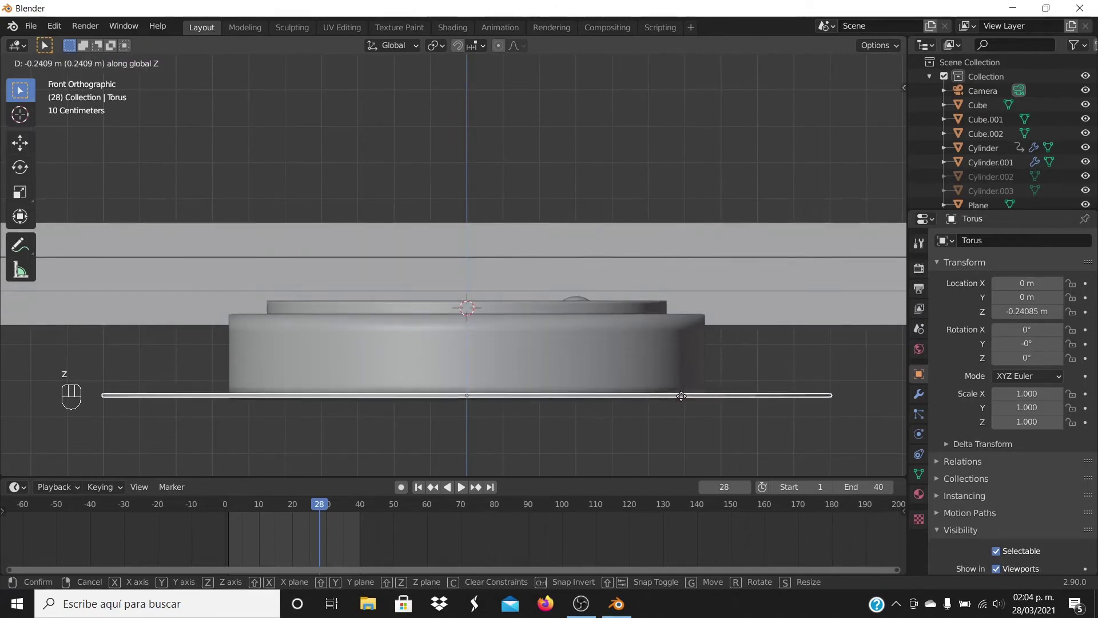
- From top view shrink the torus uniformly to about 0.799, then check it through the camera
key(KP_7)
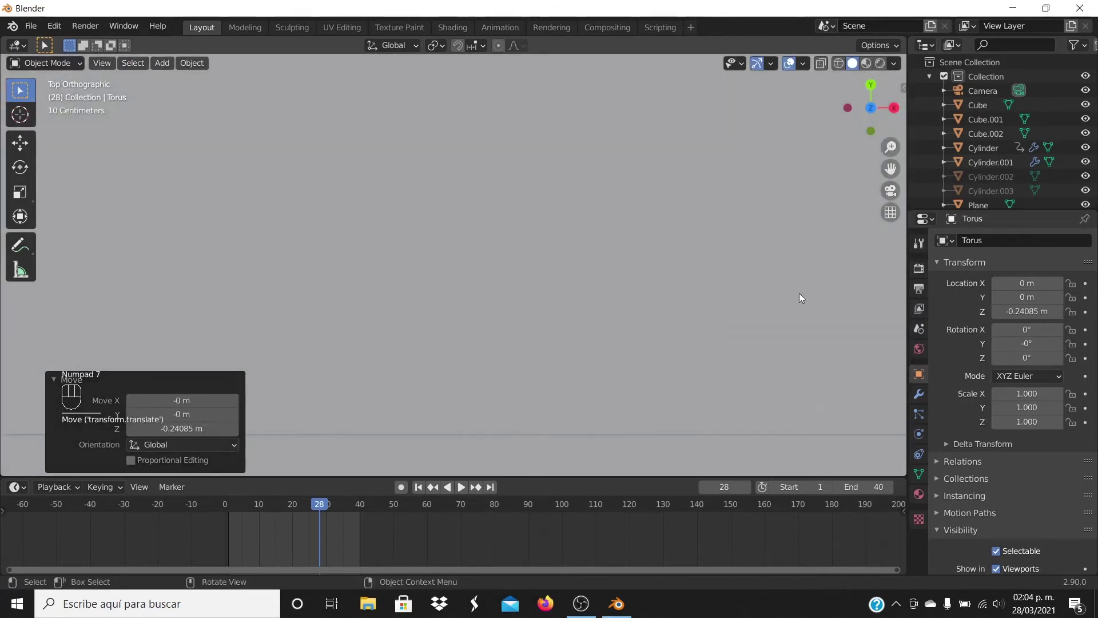
drag(606, 324, 663, 208)
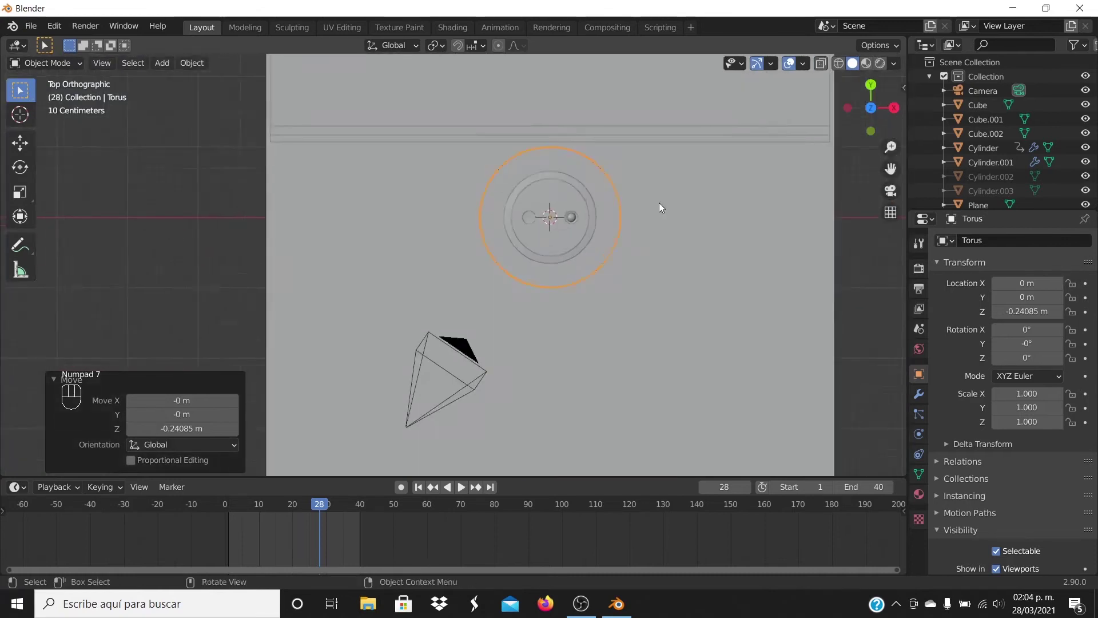
middle_click(646, 256)
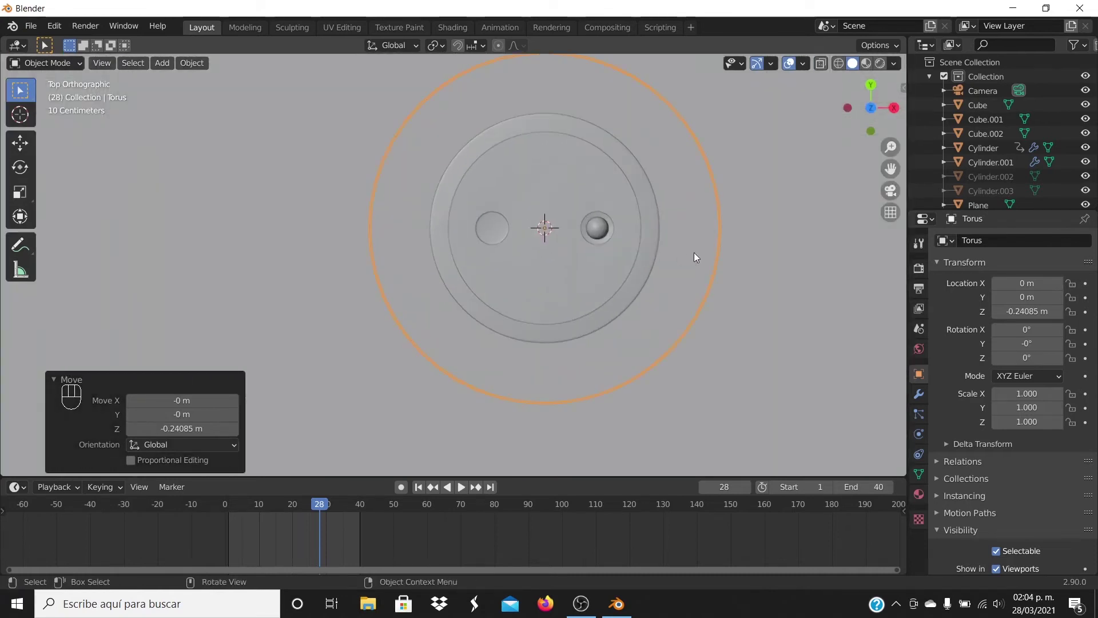
key(s)
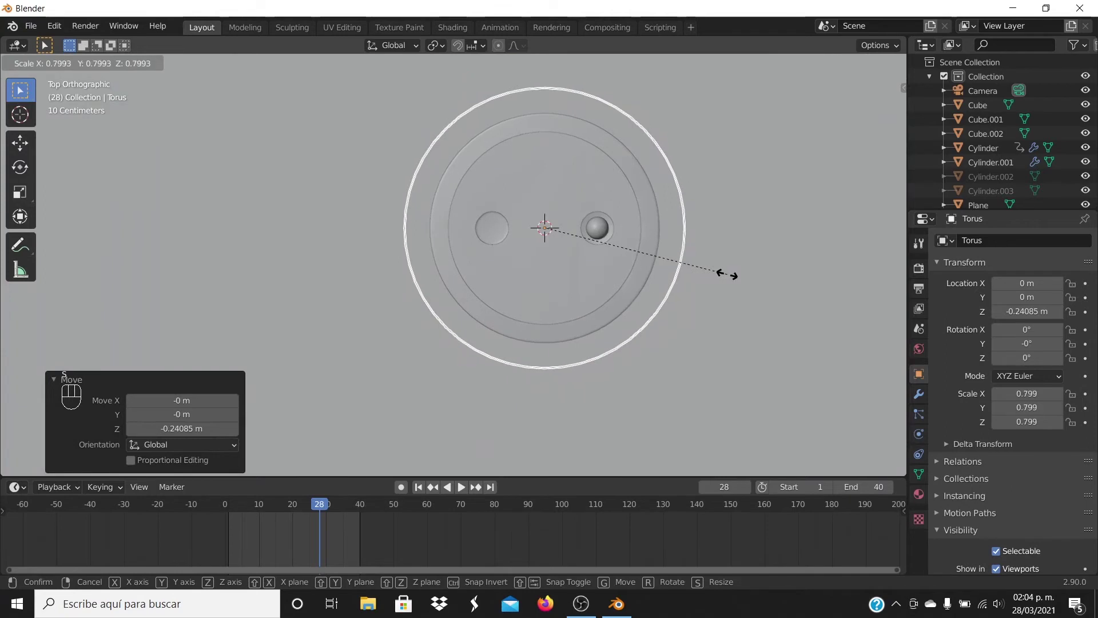
click(731, 280)
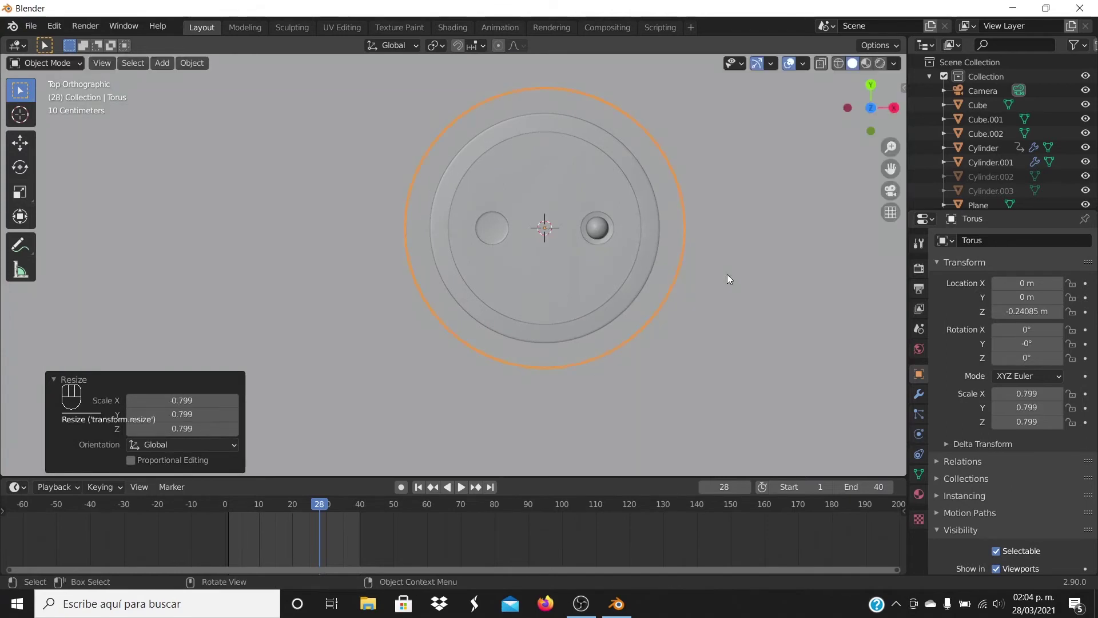
key(KP_0)
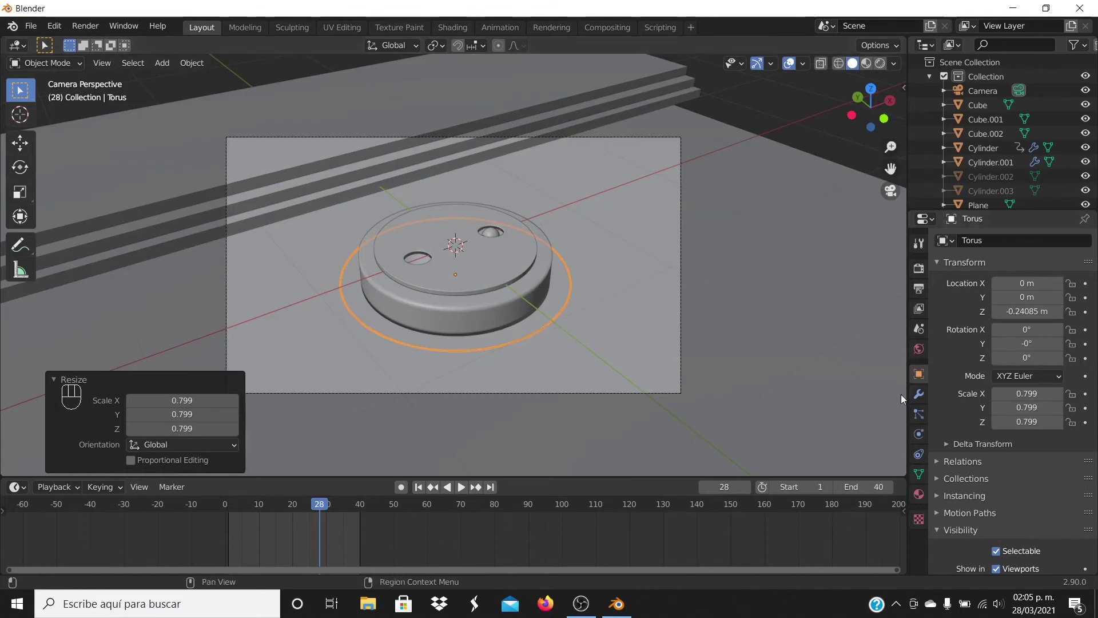
- Give the torus a Catmull-Clark Subdivision Surface modifier with viewport level raised to 2
click(920, 397)
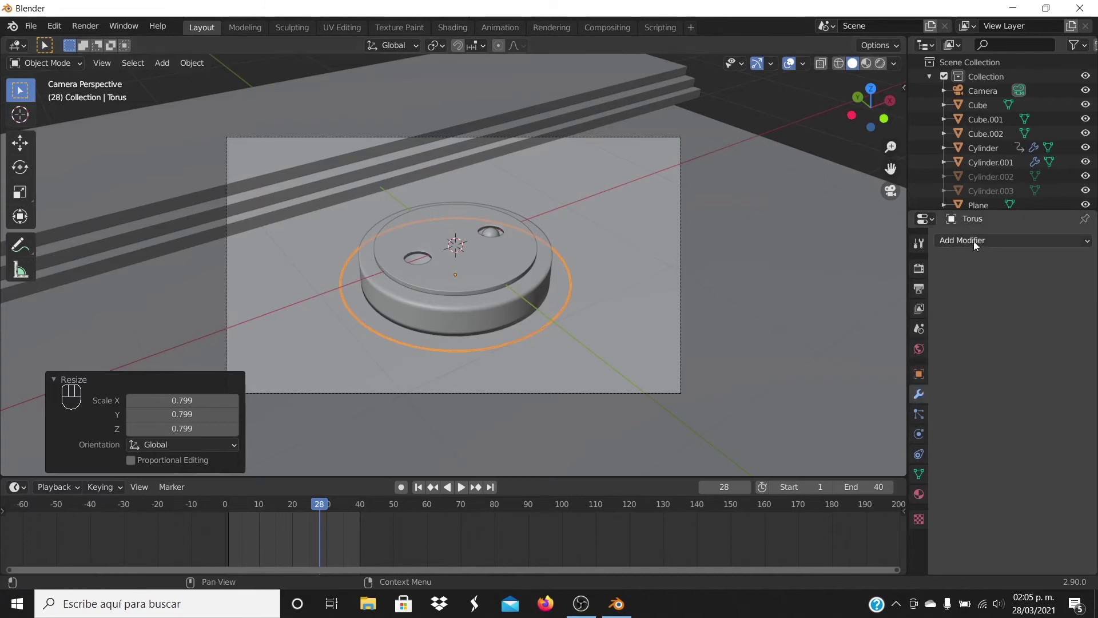
drag(978, 246, 1003, 341)
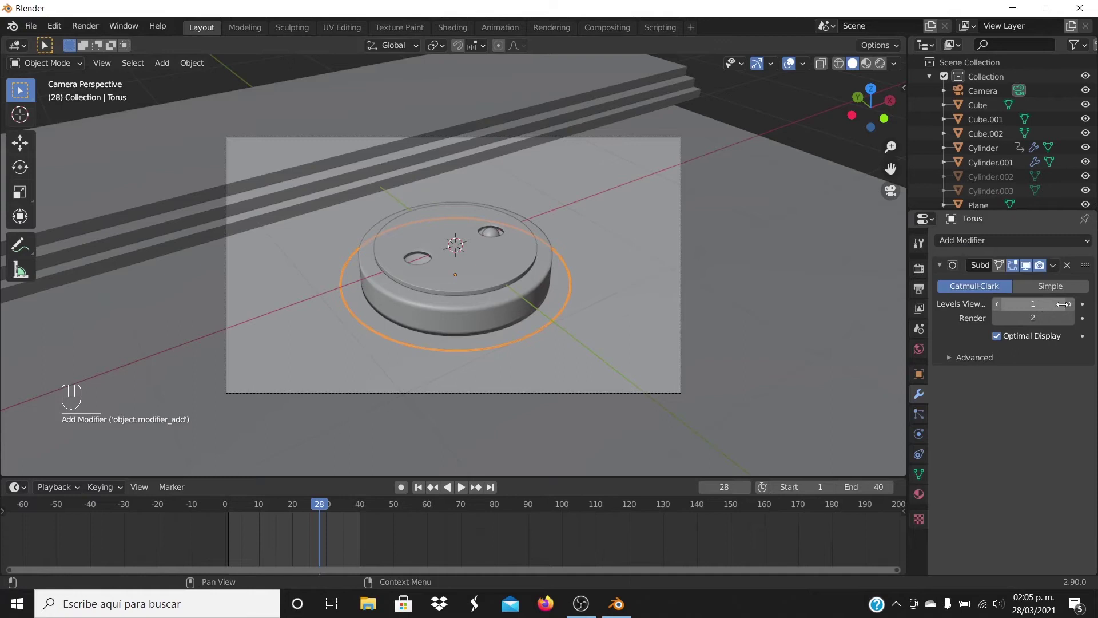
click(1075, 307)
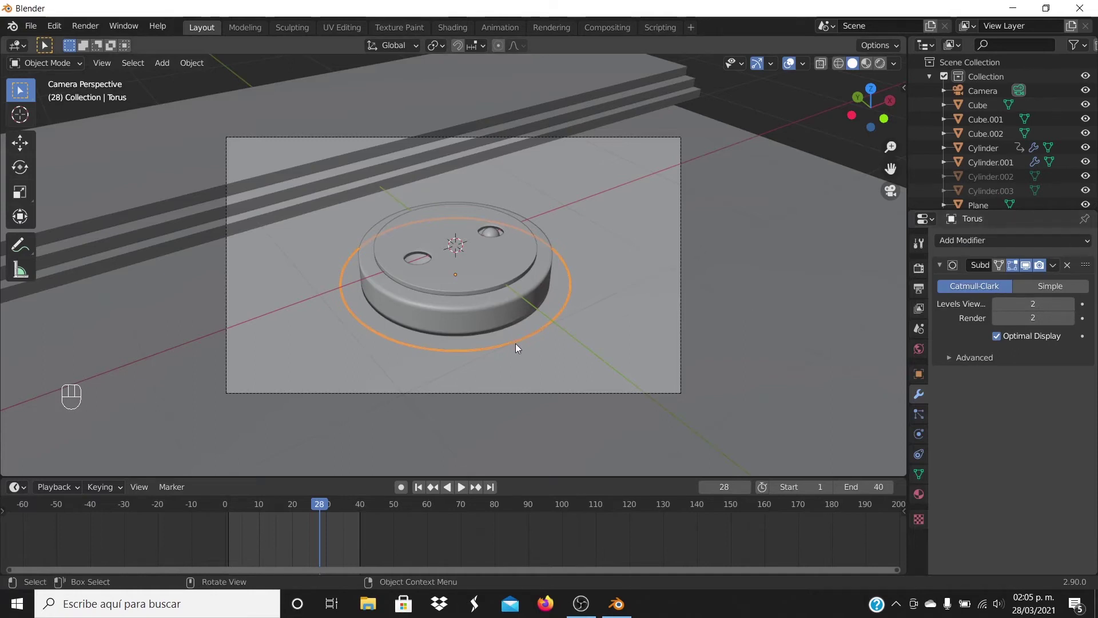
click(525, 345)
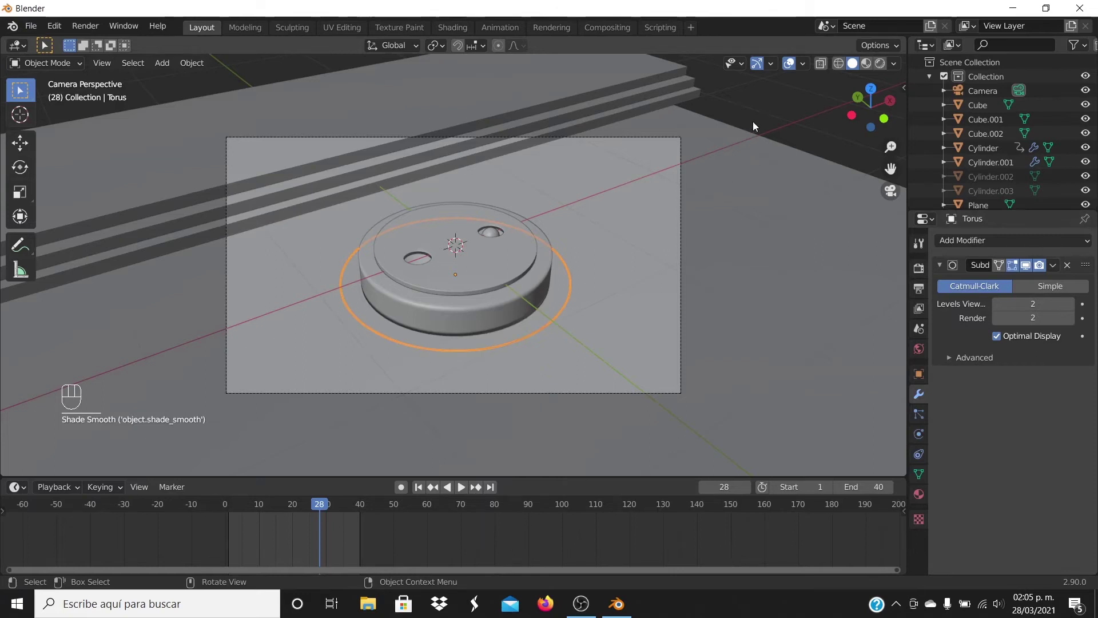
- Switch the viewport to Rendered shading with Cycles and select the Cube
click(758, 124)
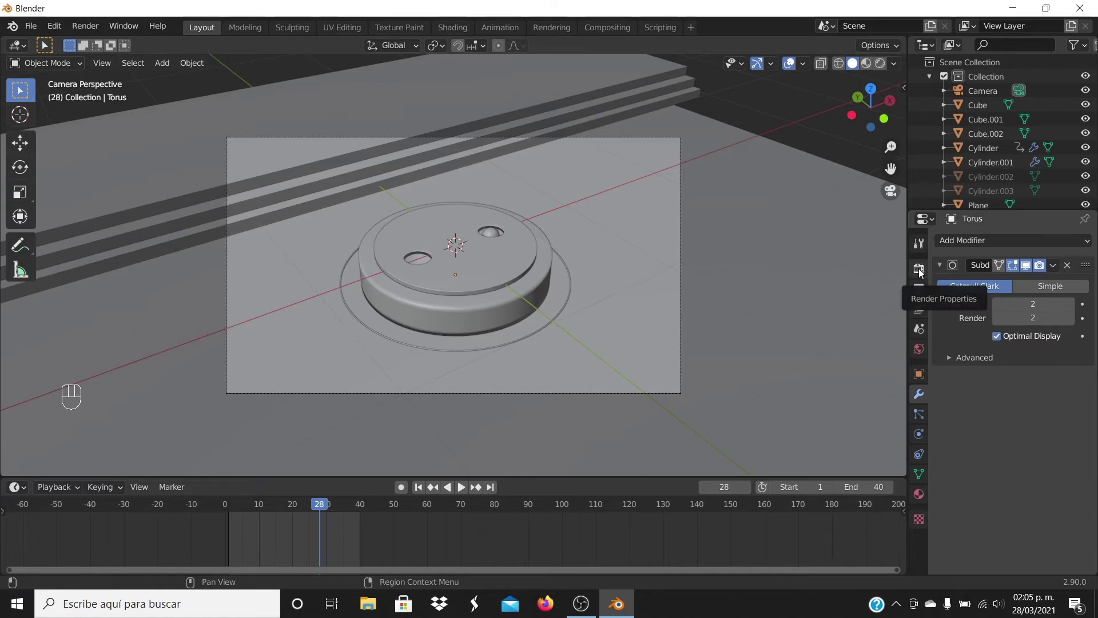
drag(923, 274, 1024, 289)
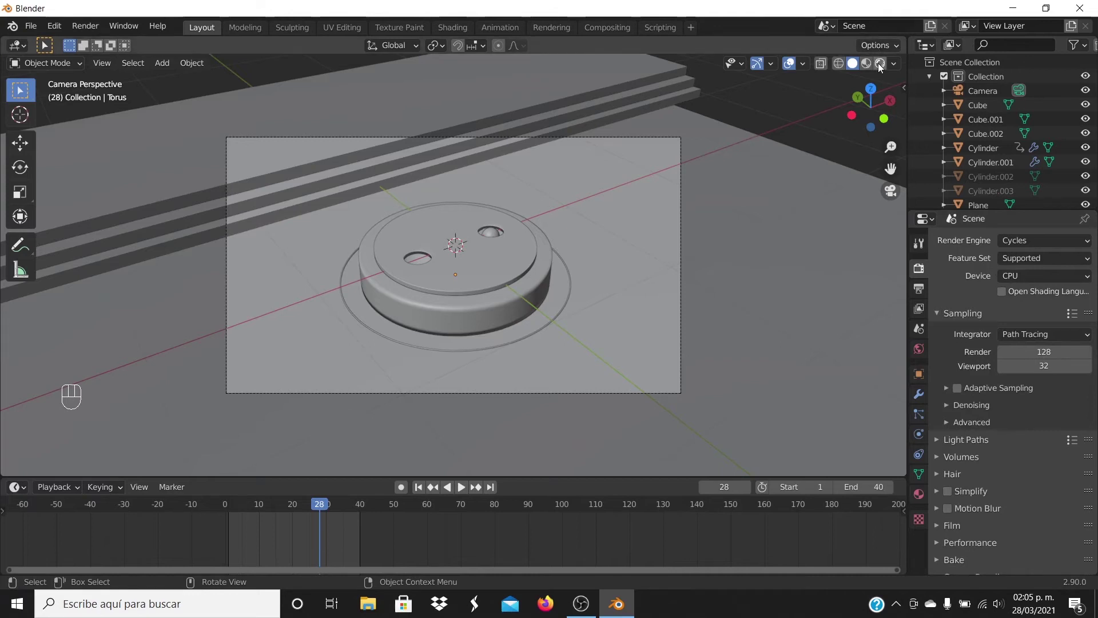
click(881, 67)
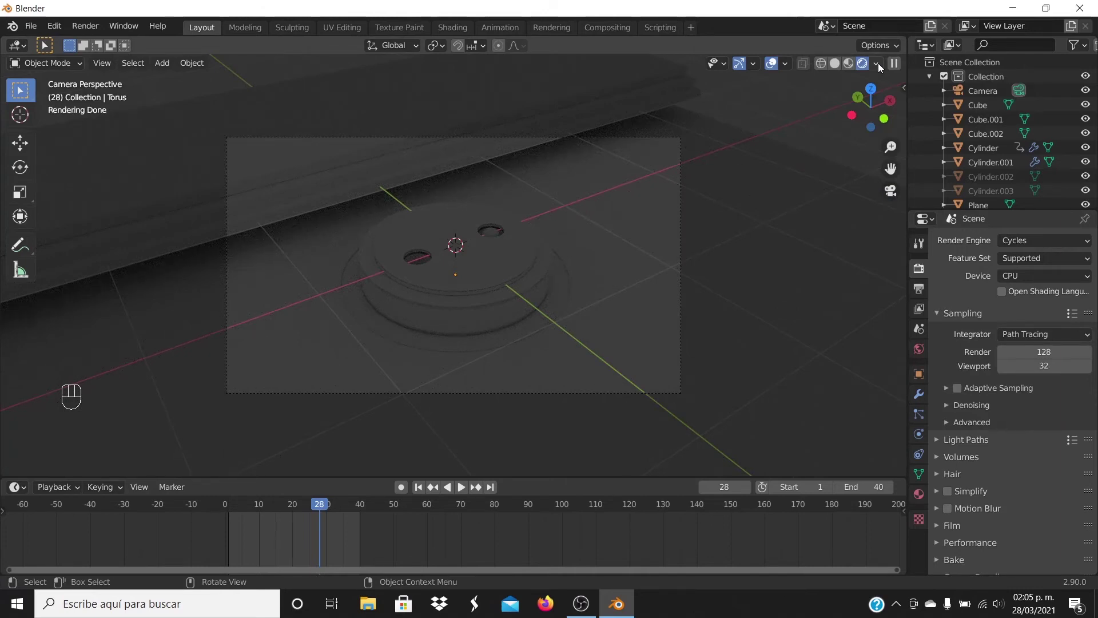
click(854, 64)
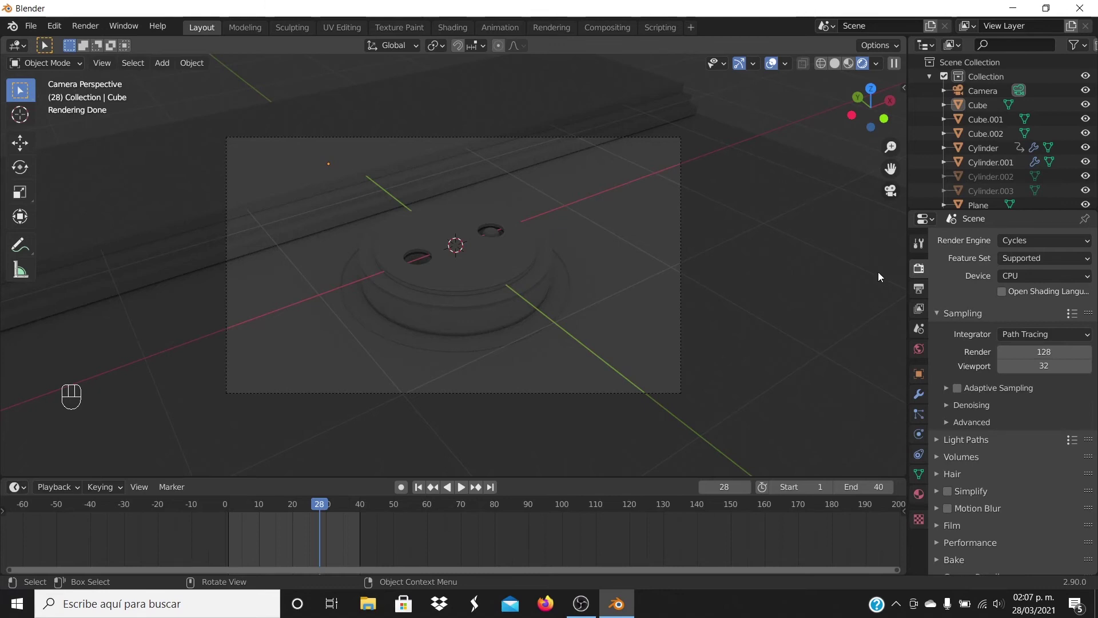
- Bring up the World background settings with surface strength 1.000
click(923, 354)
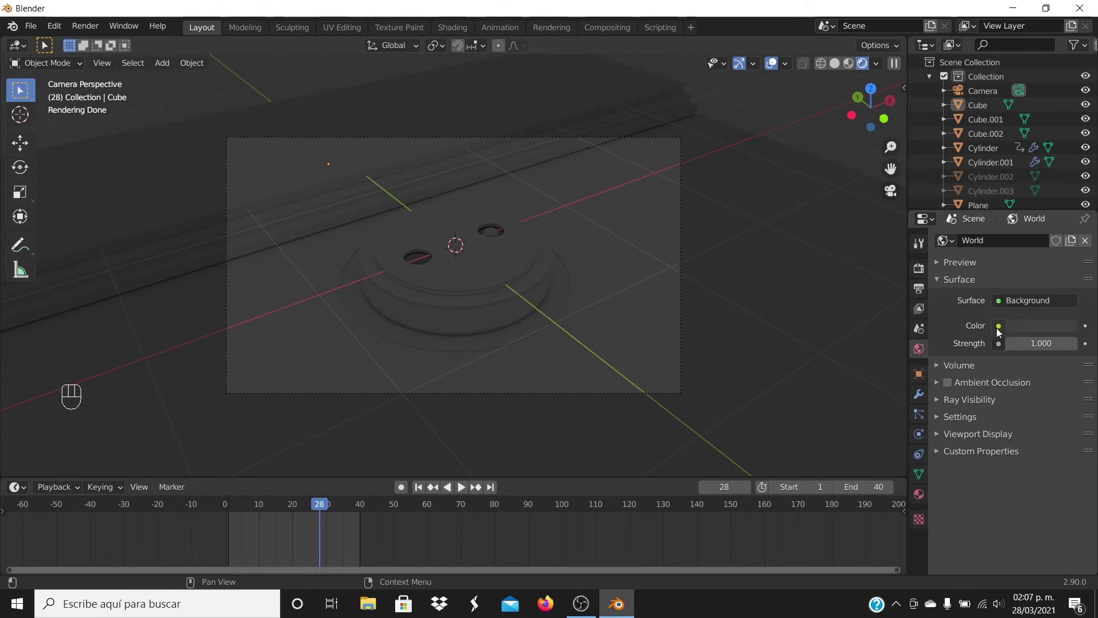
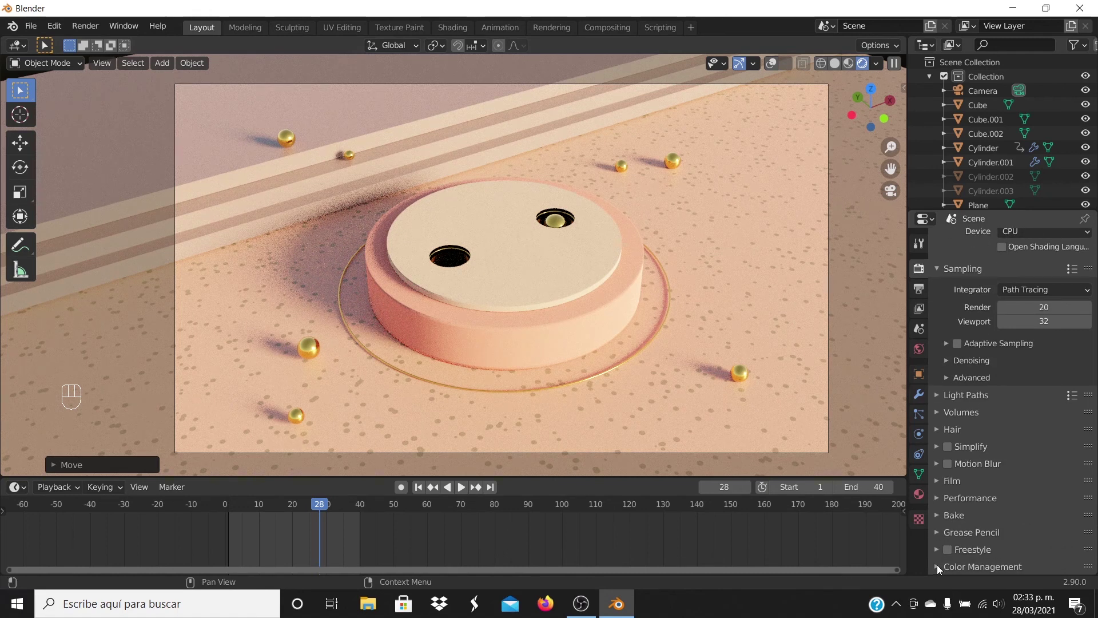
- In Color Management set the Filmic look to Very High Contrast and lower gamma to 0.719
click(942, 568)
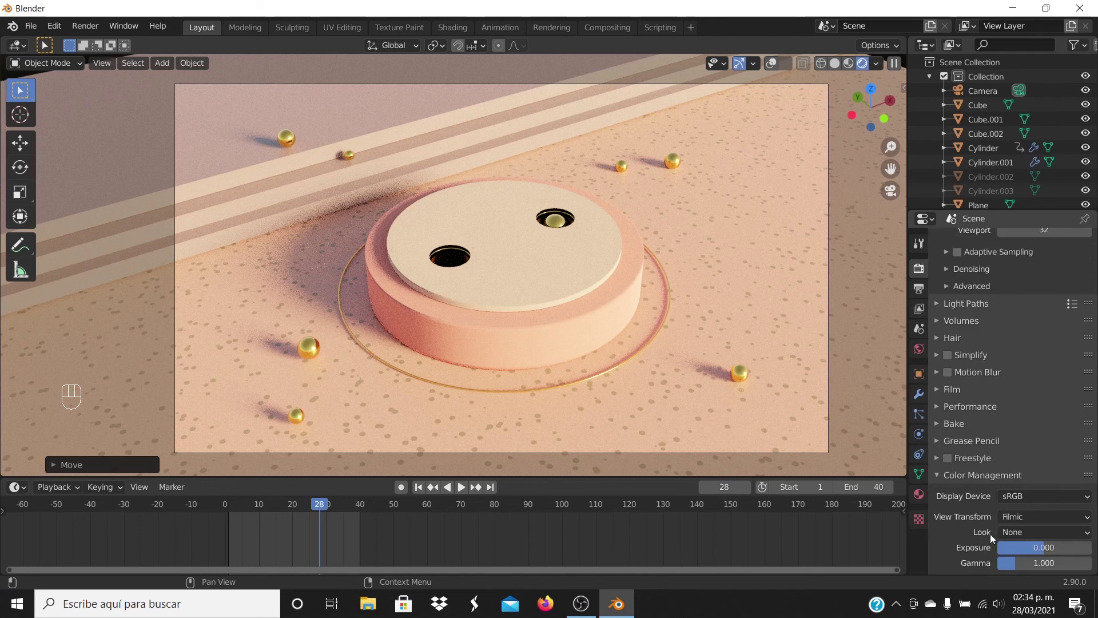
drag(1026, 539, 1018, 571)
drag(1019, 571, 896, 201)
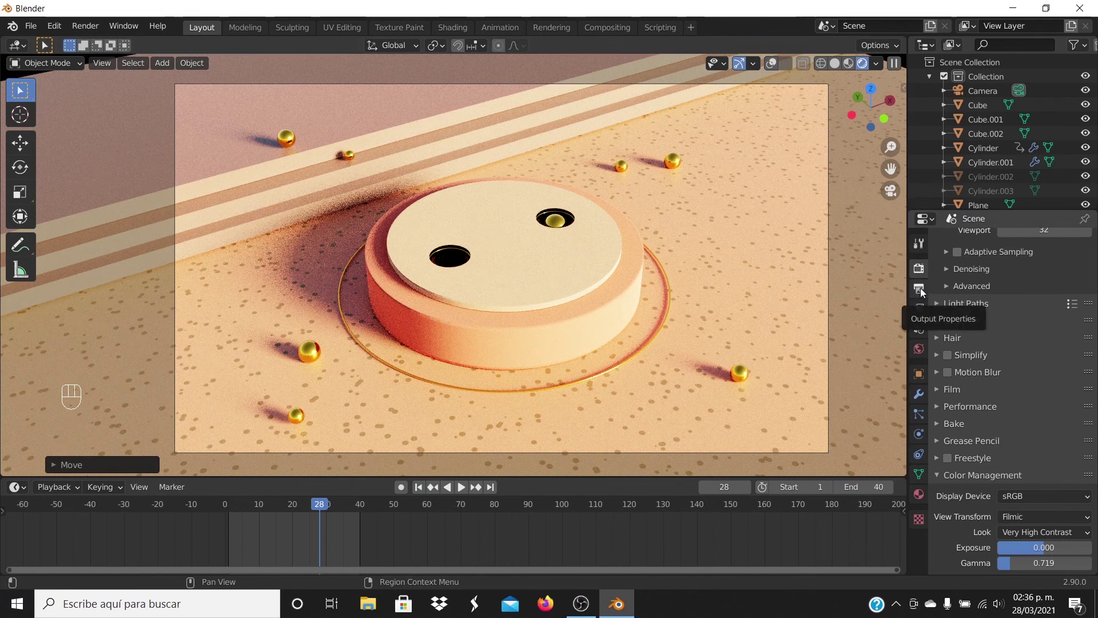
- Set output to C:\tmp\ as FFmpeg video in an MPEG-4 container at perceptually lossless quality
click(925, 291)
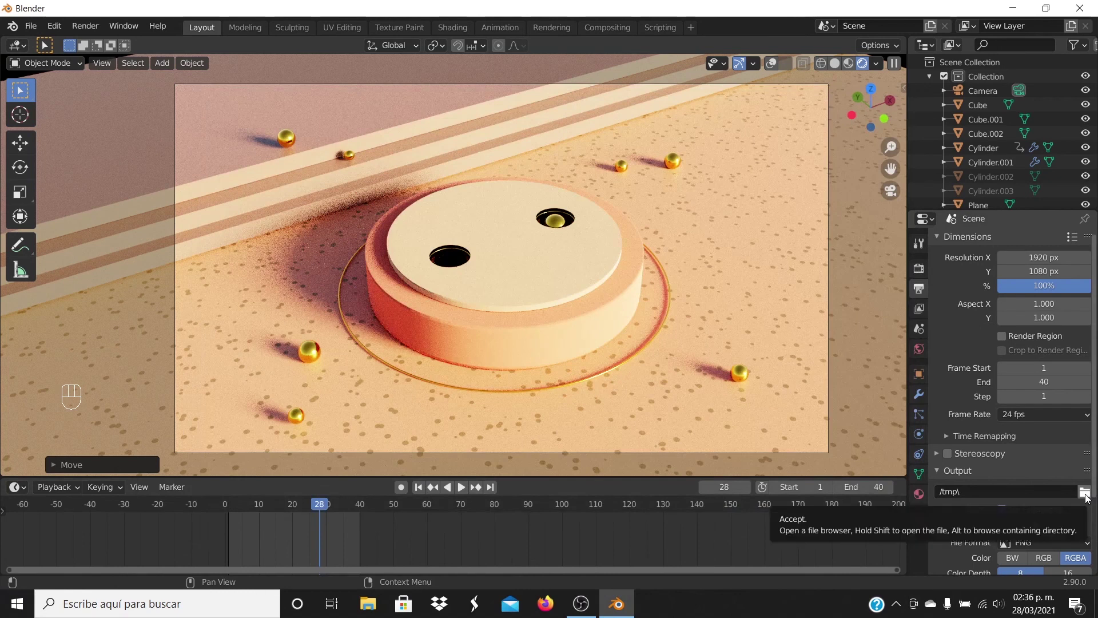
click(1088, 498)
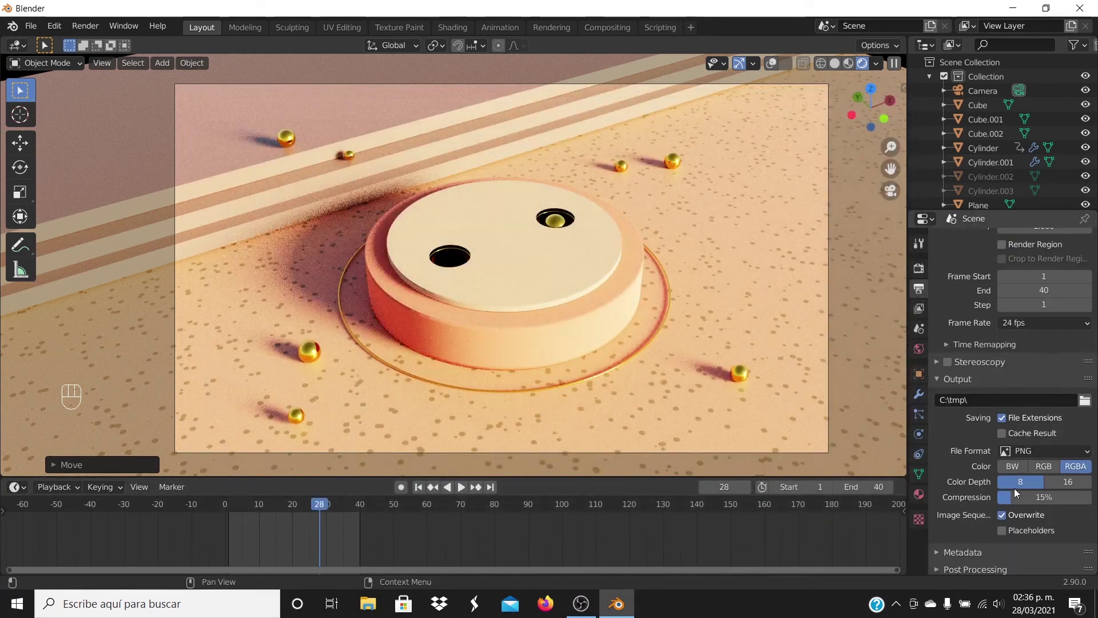
drag(1067, 453, 1043, 376)
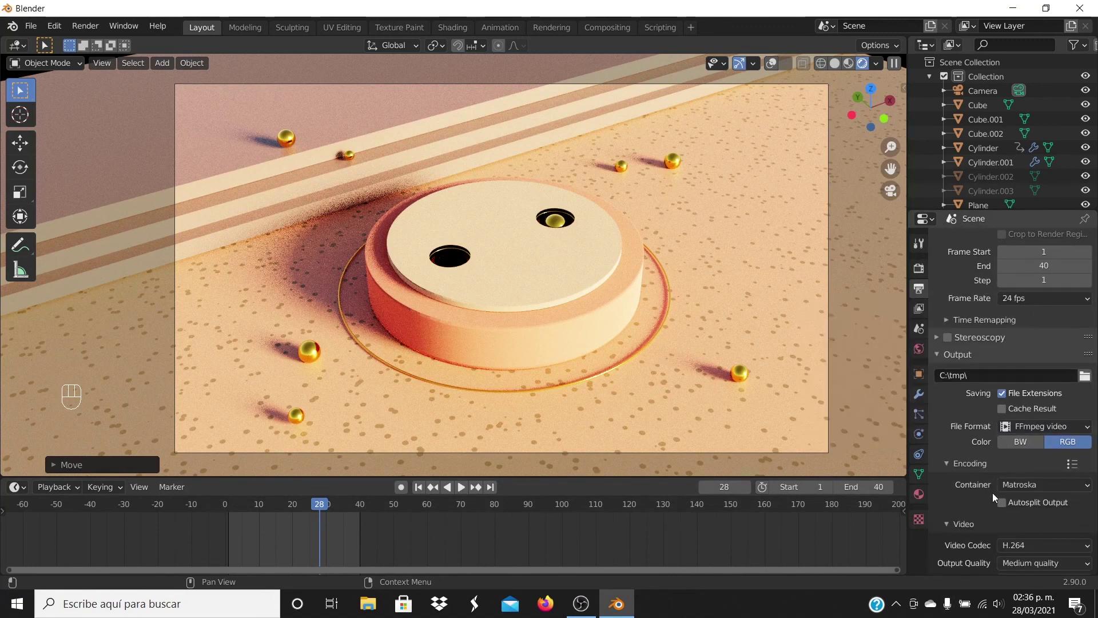
drag(1035, 494, 1026, 447)
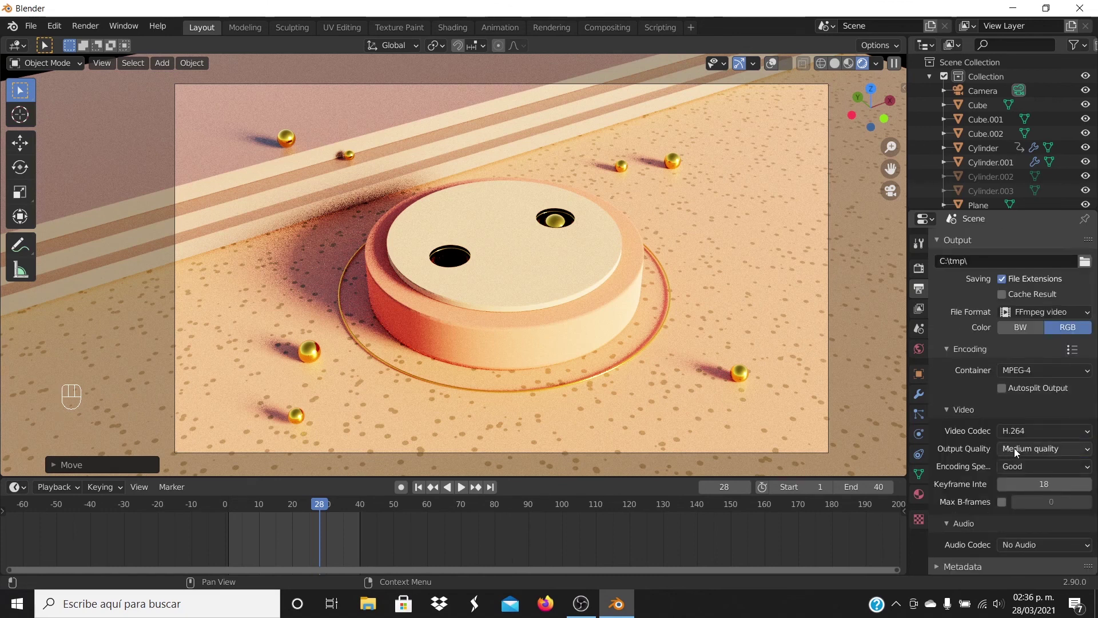
drag(1018, 454, 1030, 406)
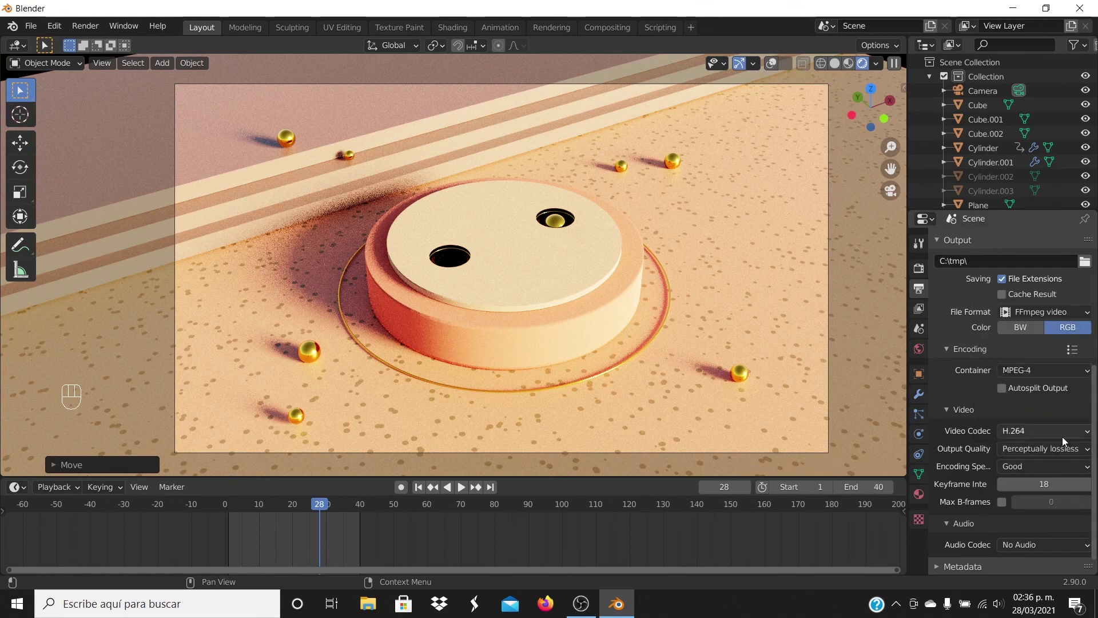
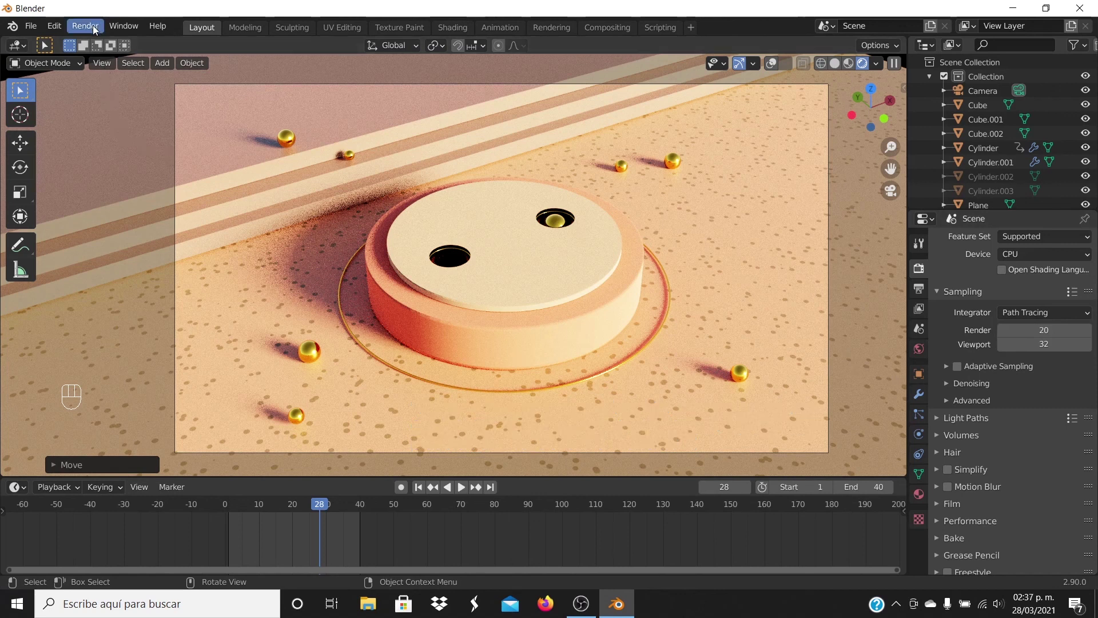
- Select a gold sphere to show its Material.001 settings
drag(97, 31, 846, 300)
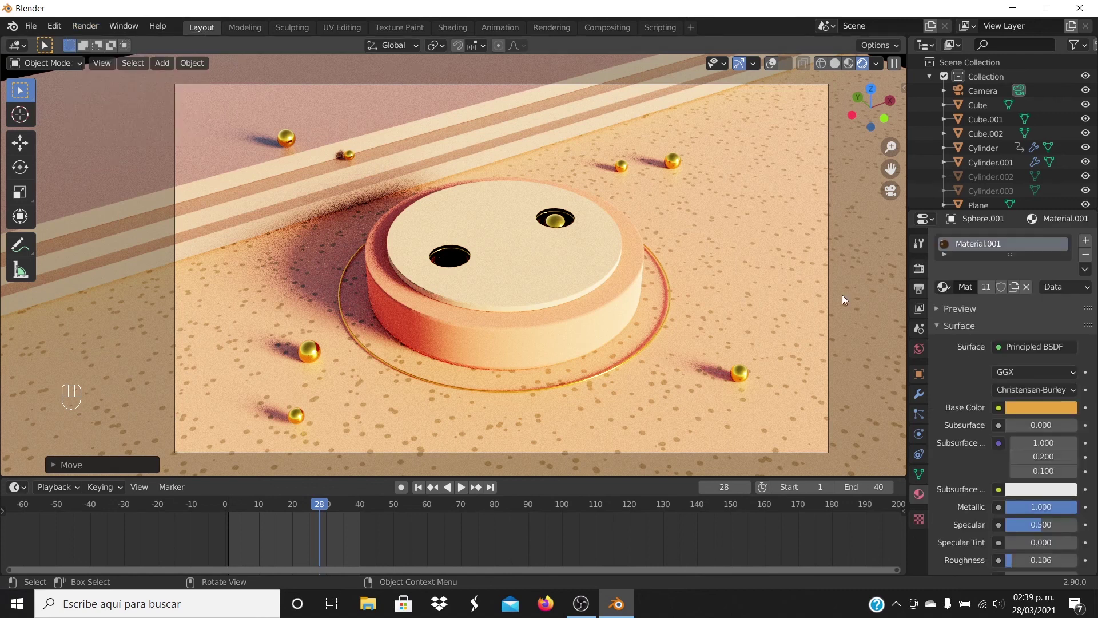